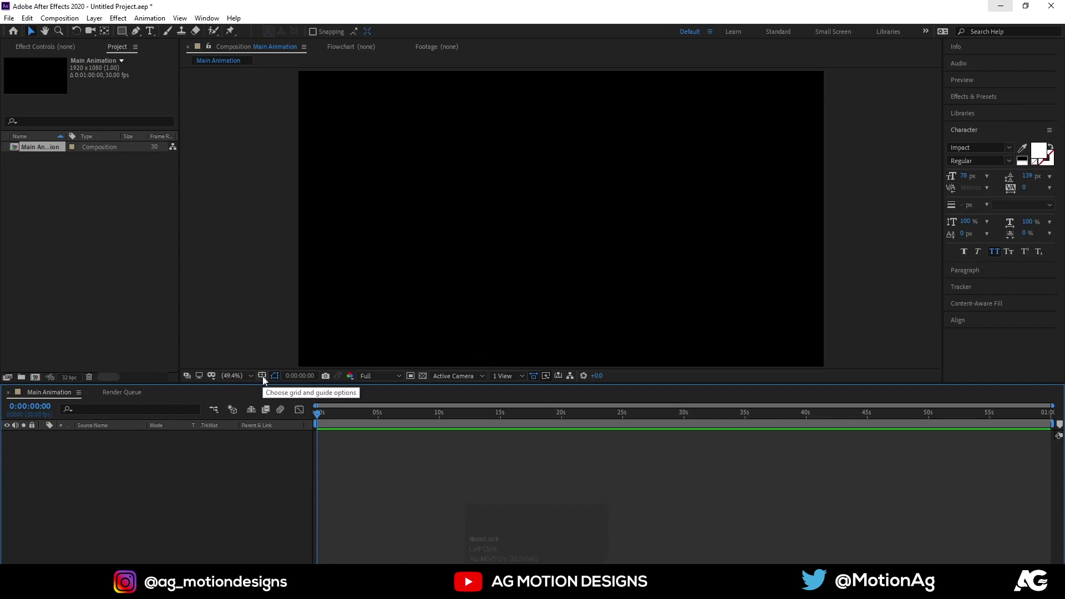
# With safe guides on, add white MOTION text, centre it and scale it to 297%.
pyautogui.click(267, 381)
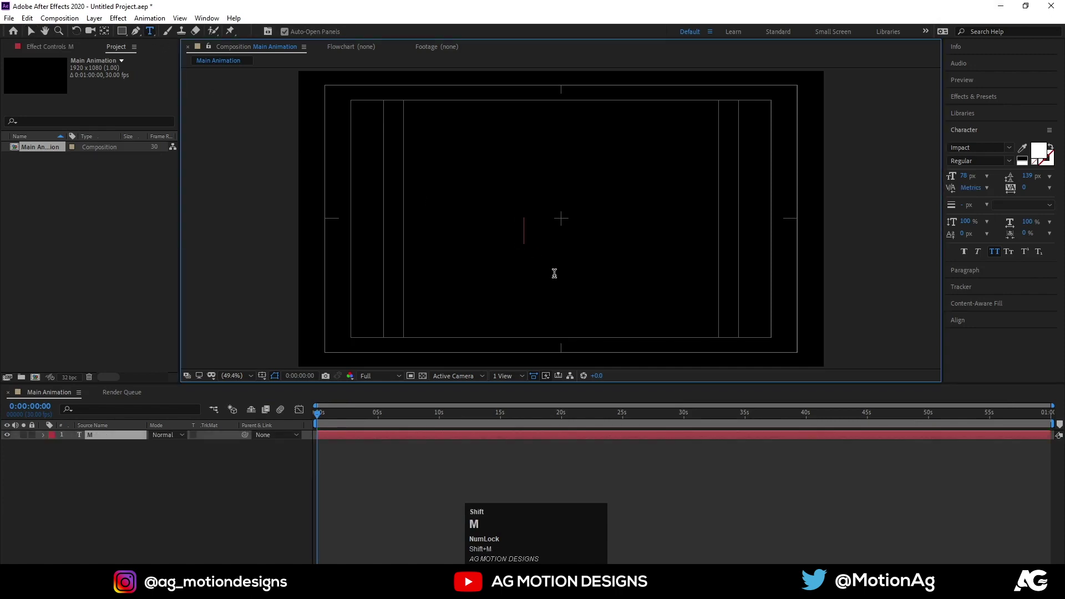
pyautogui.press('shift+o')
pyautogui.press('shift+n')
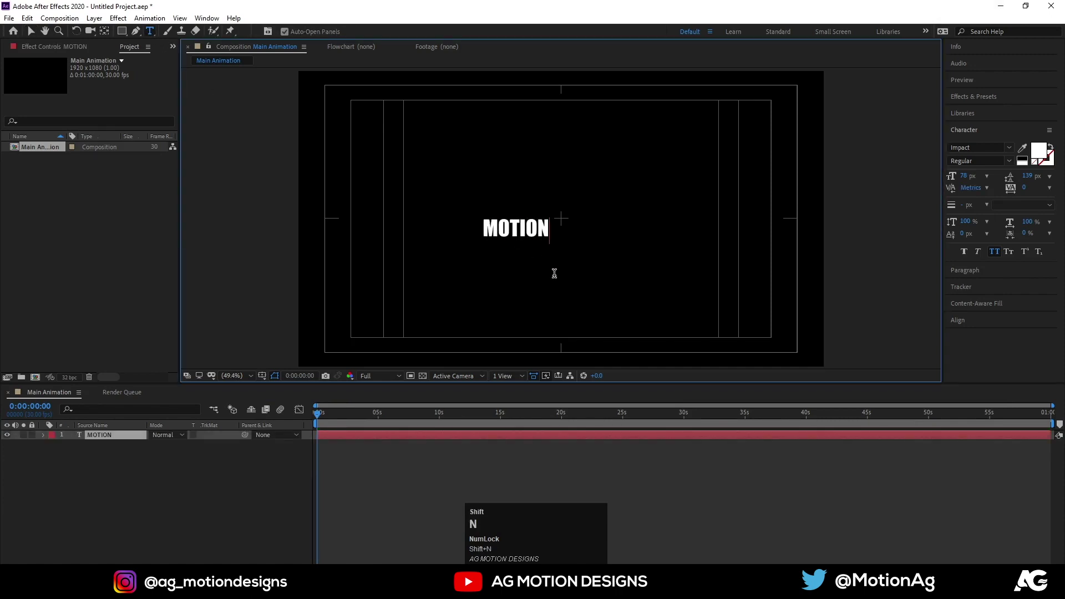
pyautogui.click(125, 451)
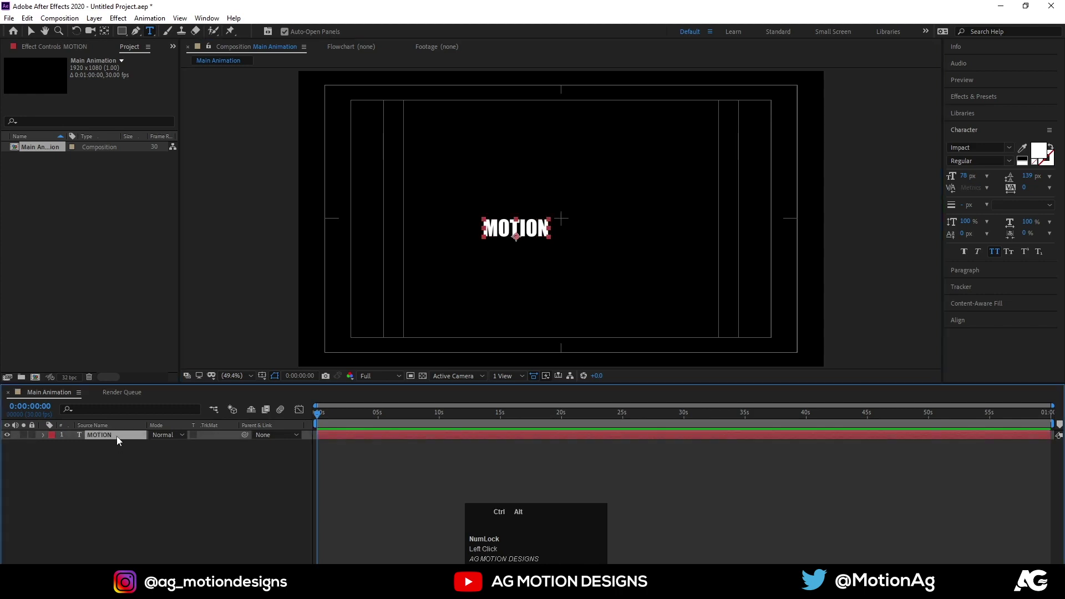
pyautogui.press('ctrl+alt+Home')
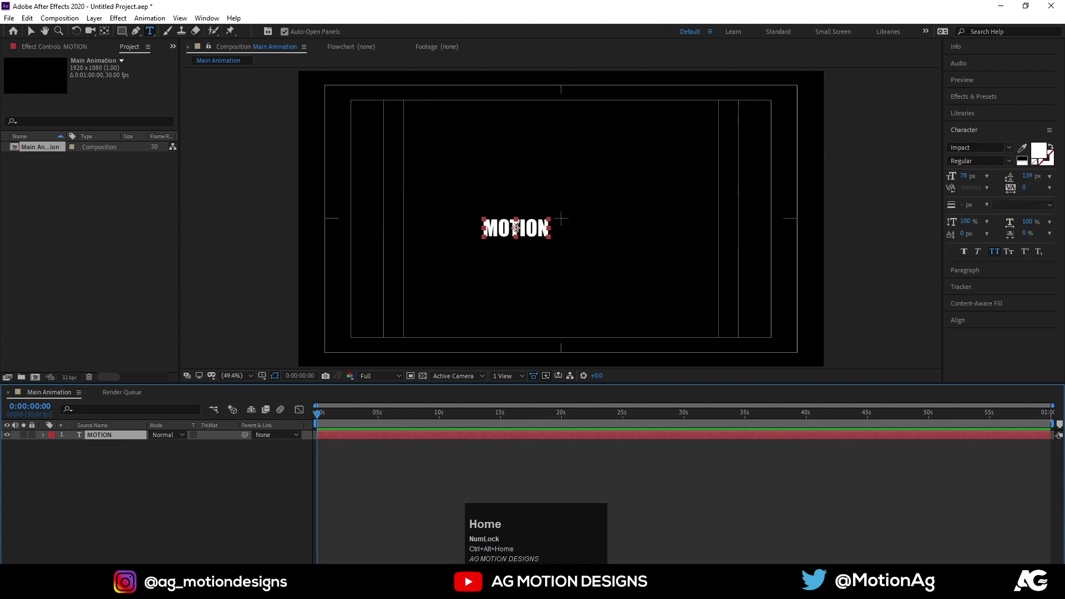
pyautogui.click(955, 323)
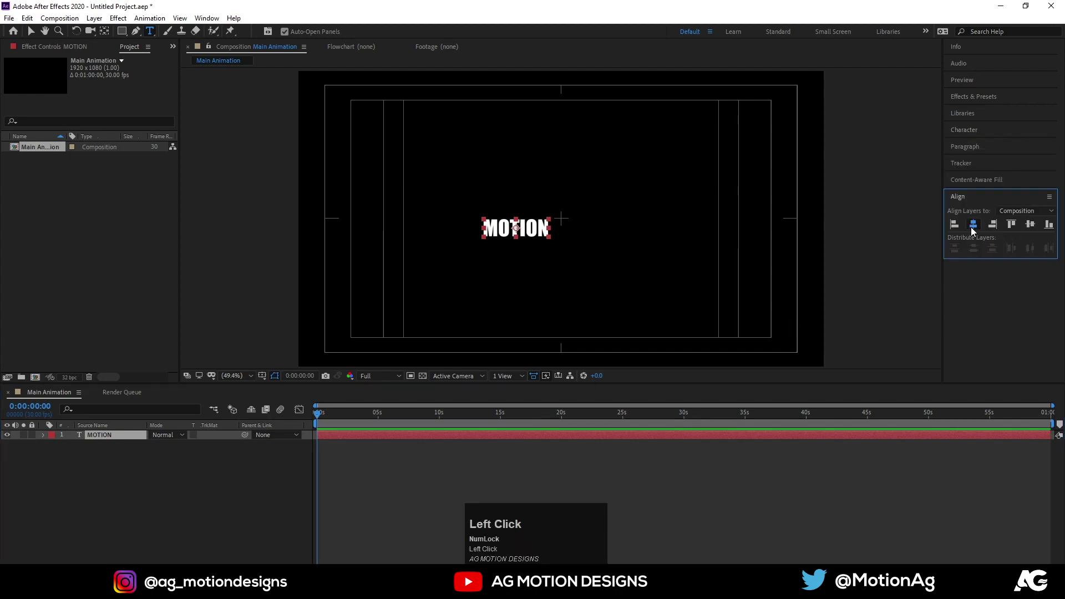
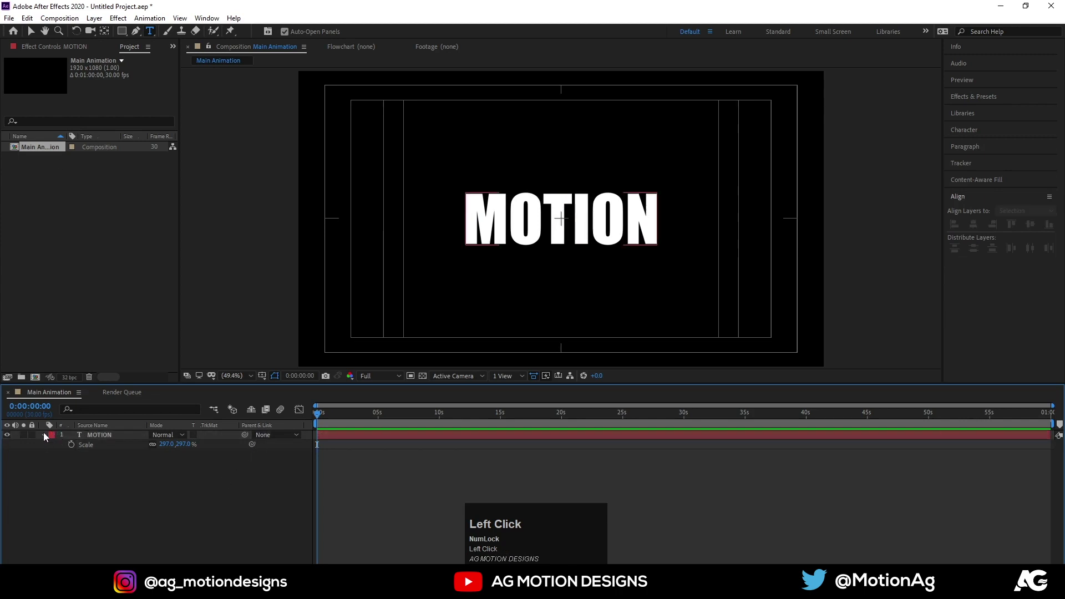
# Add a Position animator (Y 46) and keyframe Range Start from 0% to 100% over the first second.
pyautogui.click(47, 435)
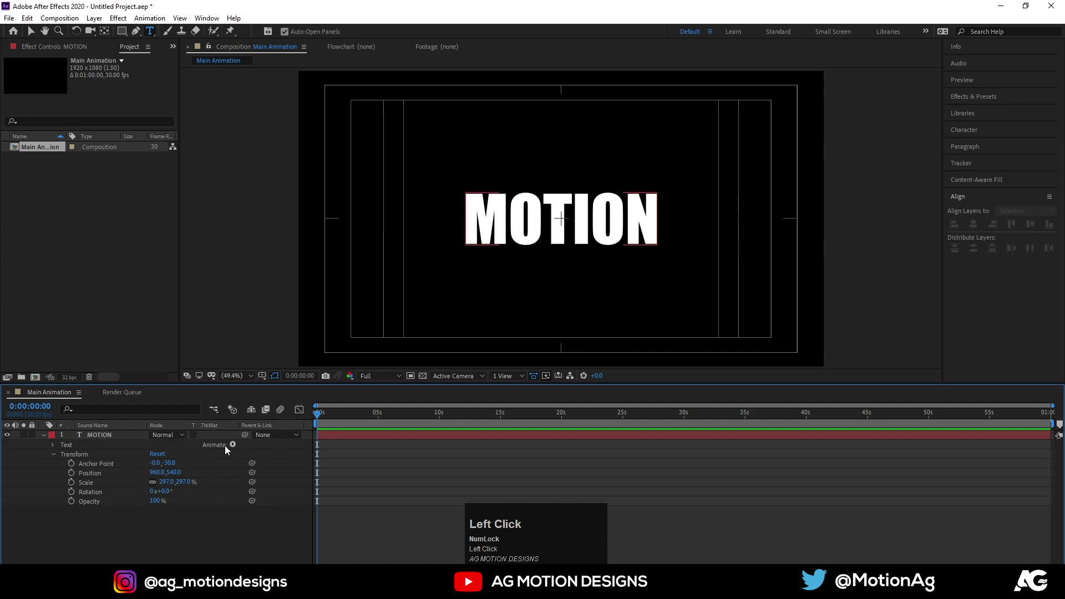
pyautogui.moveTo(237, 450); pyautogui.dragTo(97, 505)
pyautogui.click(95, 506)
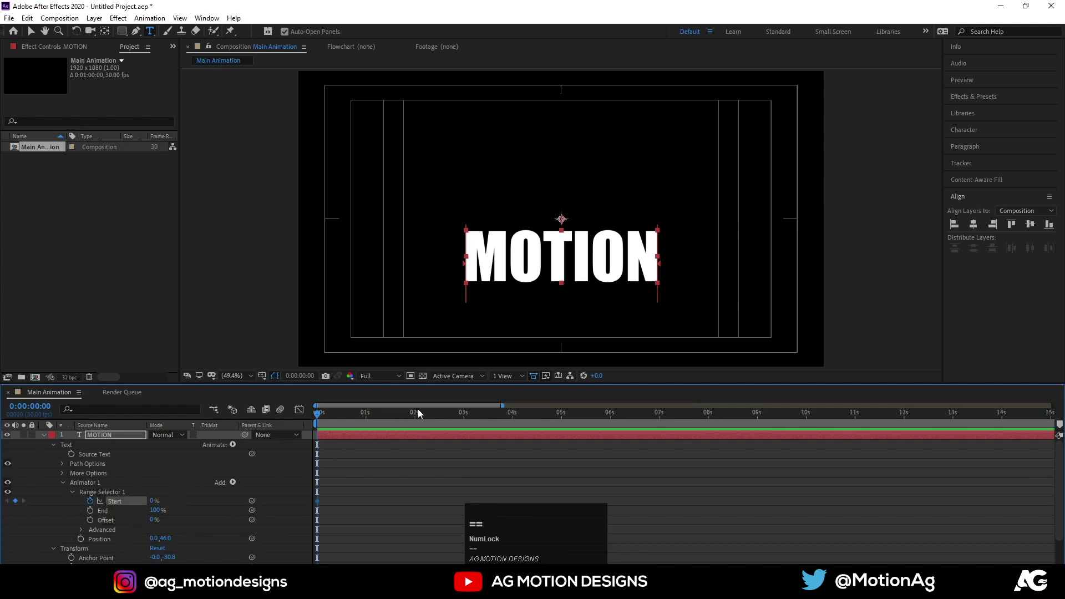
pyautogui.moveTo(420, 416); pyautogui.dragTo(334, 464)
pyautogui.press('space')
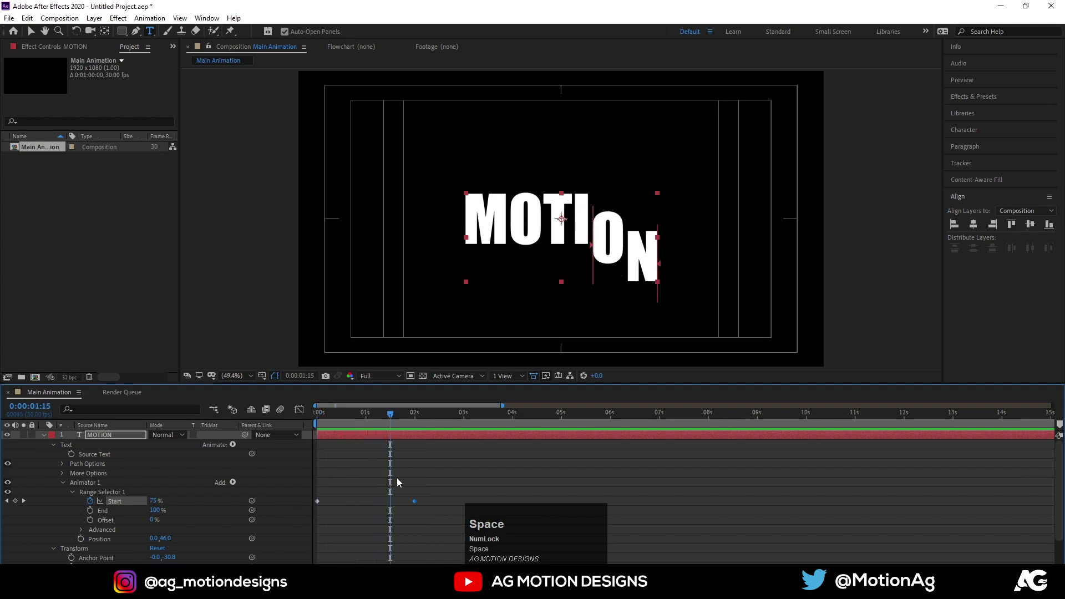
# Retime the reveal's end, Easy Ease the keyframes and refine the speed curve in the Graph Editor.
pyautogui.moveTo(441, 478); pyautogui.dragTo(316, 524)
pyautogui.press('F9')
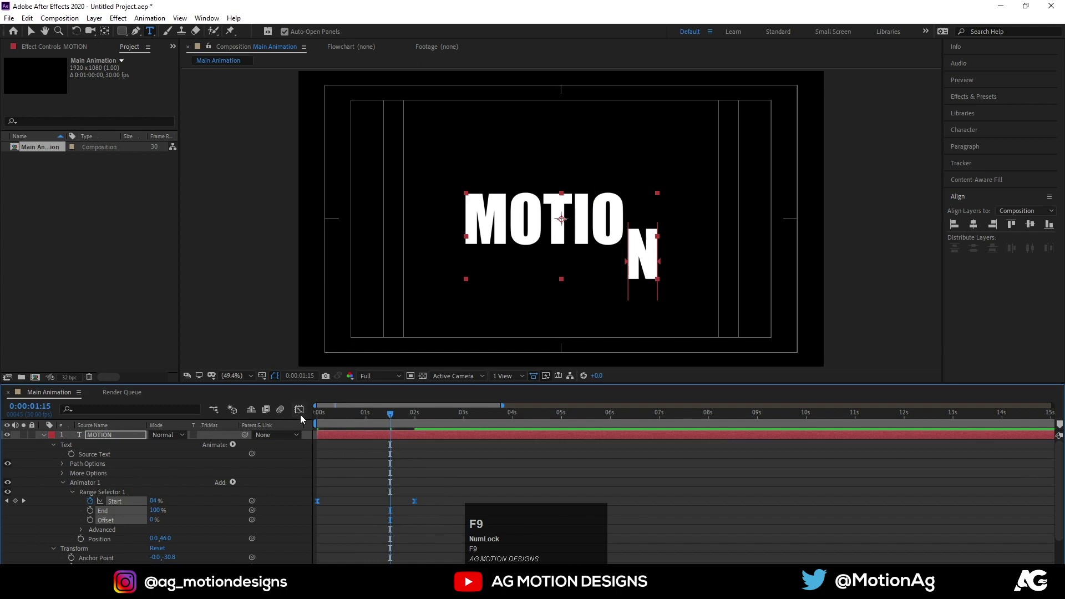
pyautogui.click(304, 420)
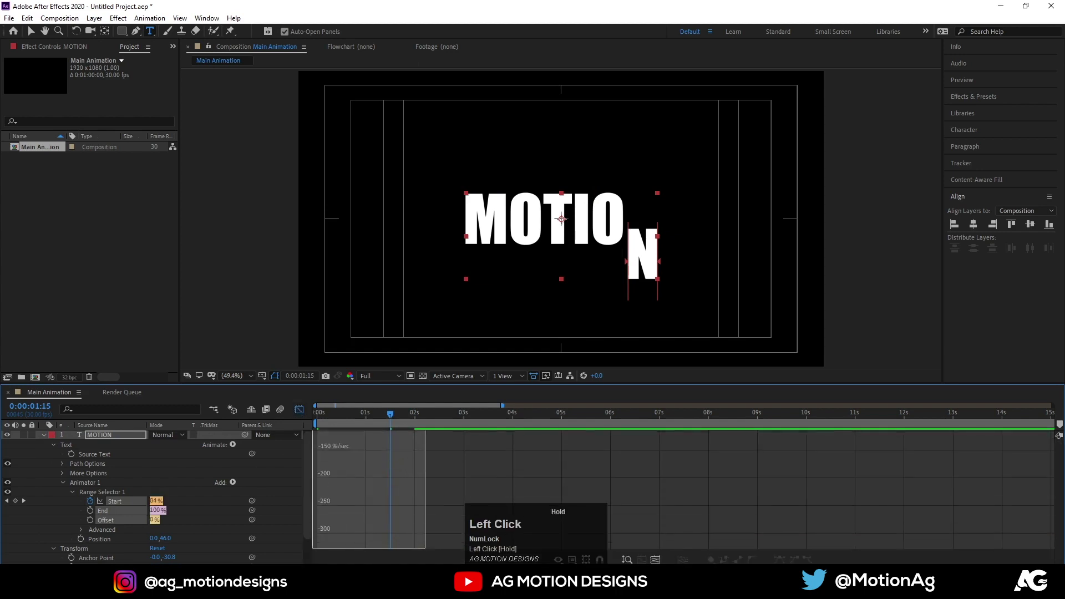
pyautogui.scroll(3)
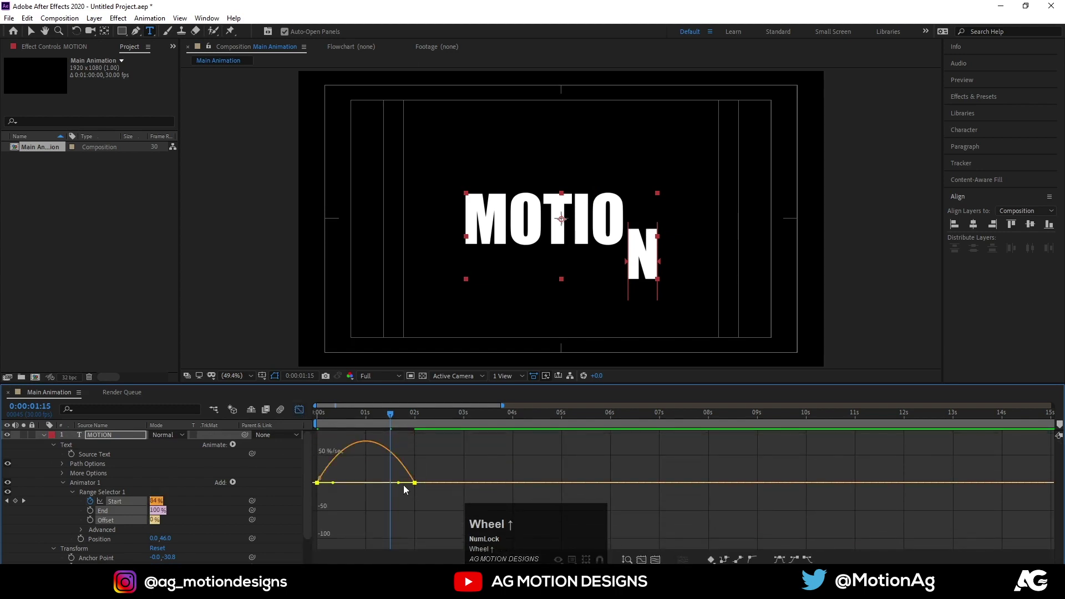
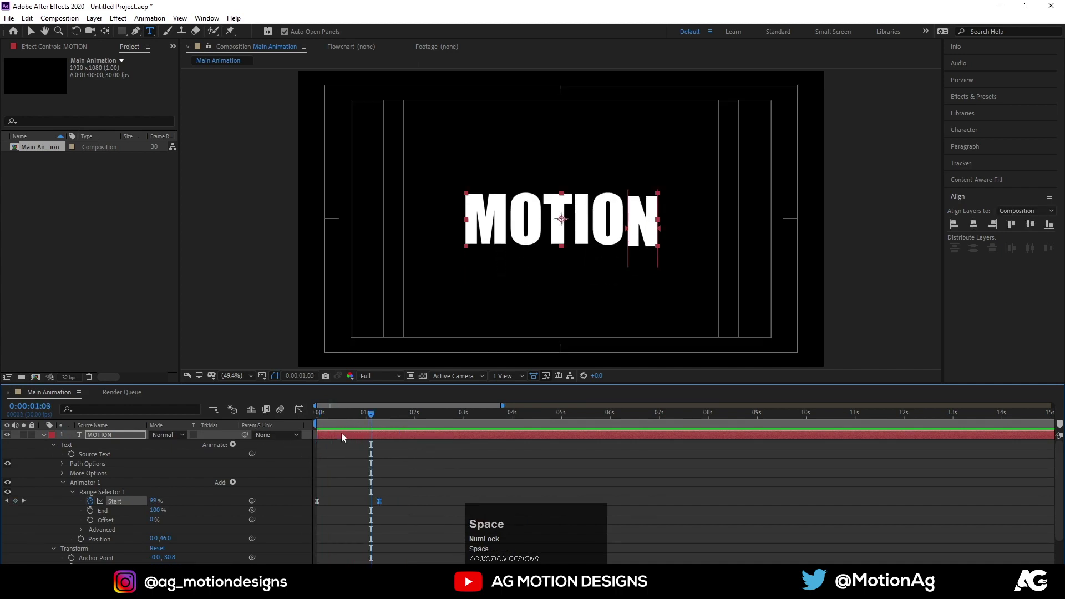
# Add Opacity at 0% to Animator 1 so the letters fade in as they rise.
pyautogui.moveTo(337, 424); pyautogui.dragTo(235, 484)
pyautogui.click(236, 485)
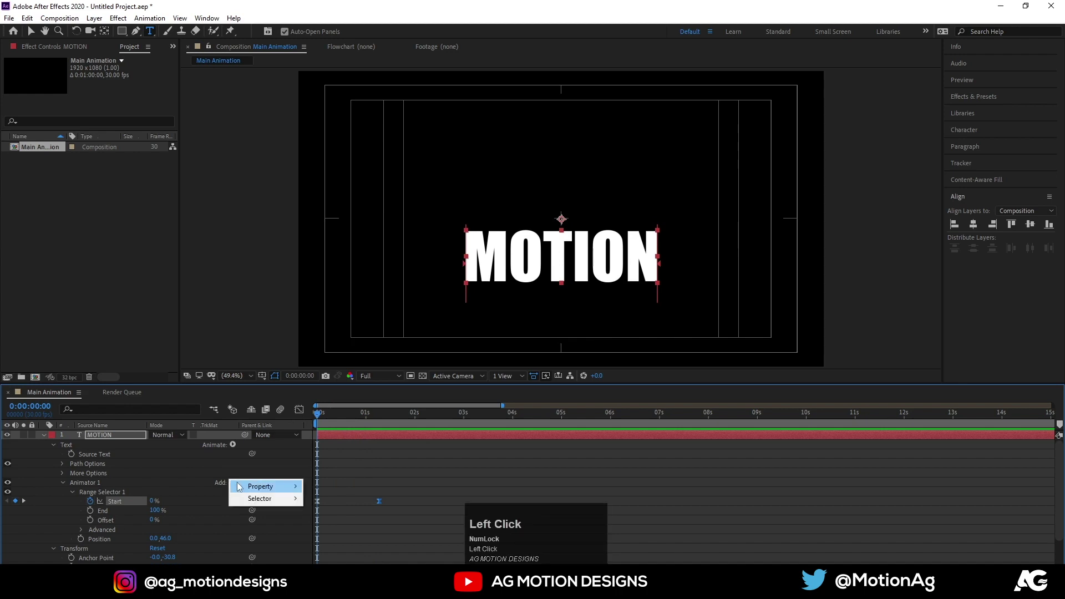
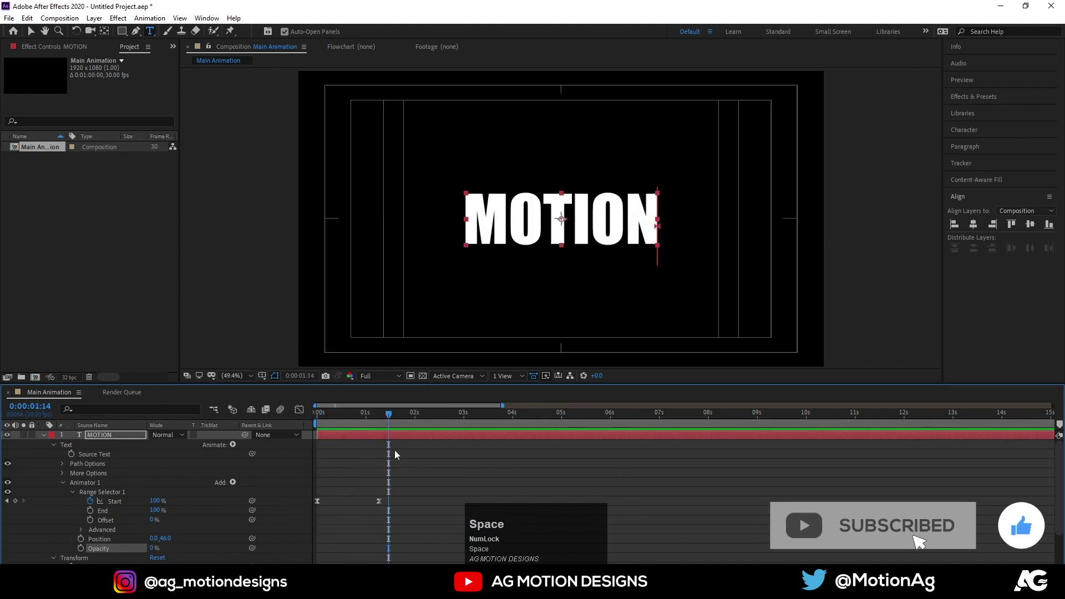
pyautogui.moveTo(390, 427); pyautogui.dragTo(384, 427)
pyautogui.press('j')
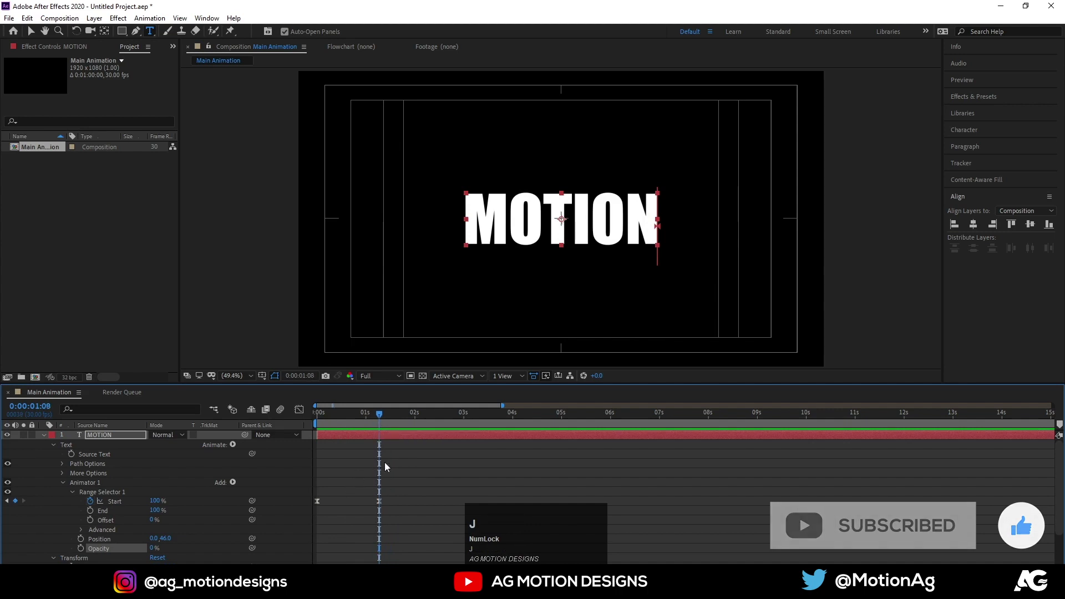
pyautogui.click(65, 483)
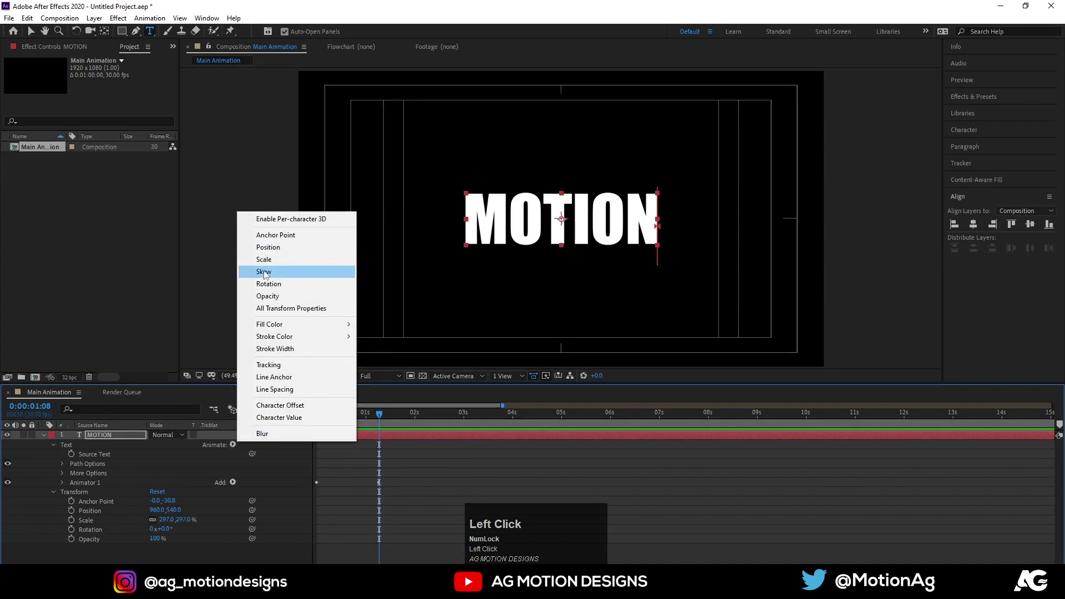
pyautogui.click(236, 450)
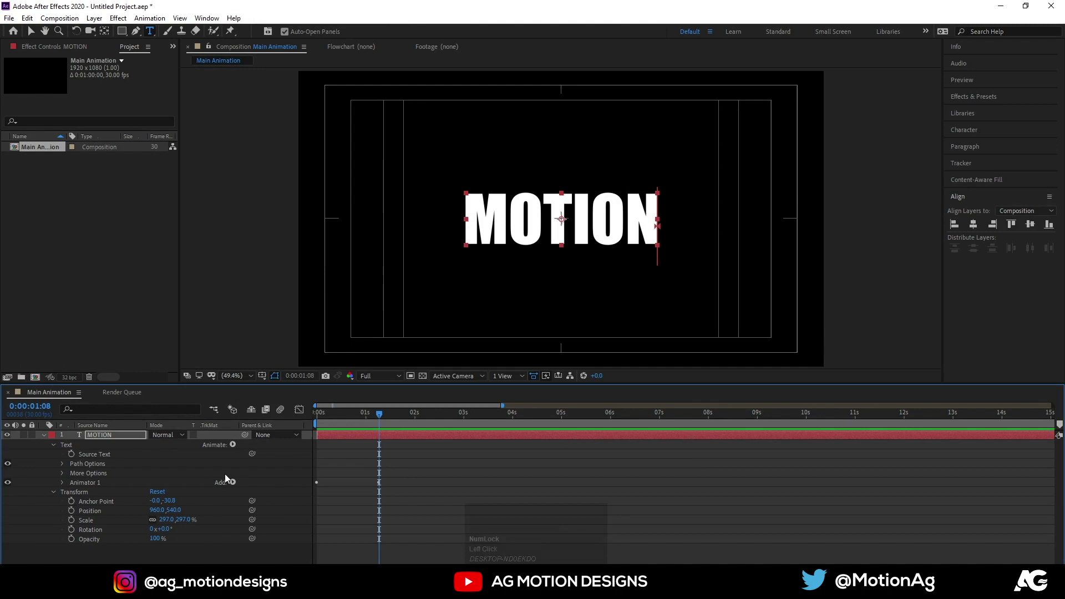
# Add Tracking to the animator with a -30 Tracking Amount and preview the reveal.
pyautogui.click(238, 489)
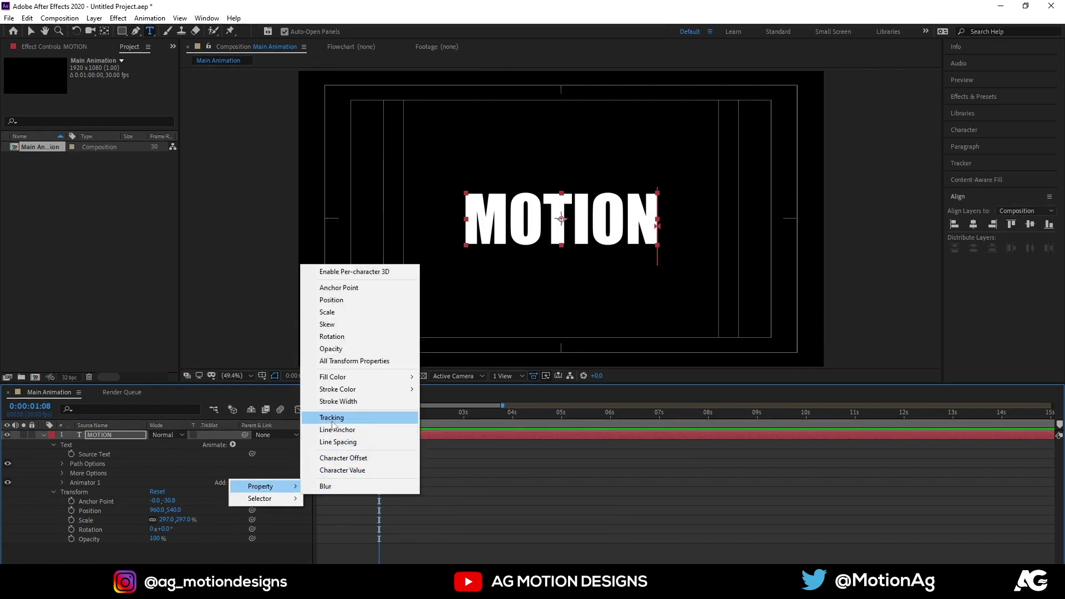
pyautogui.click(335, 425)
pyautogui.scroll(-3)
pyautogui.moveTo(155, 537); pyautogui.dragTo(298, 416)
pyautogui.press('space')
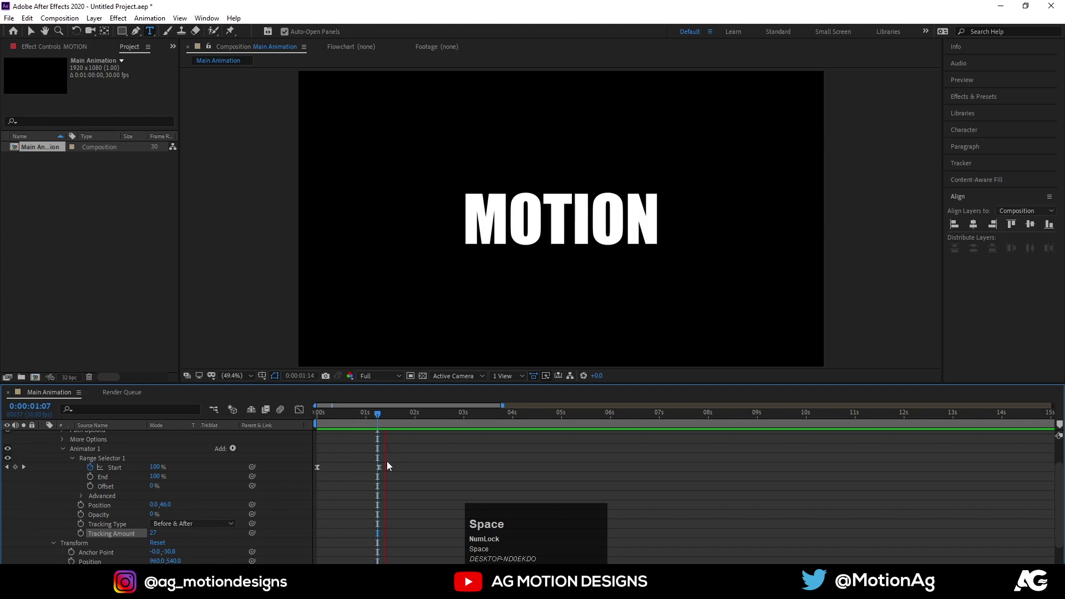
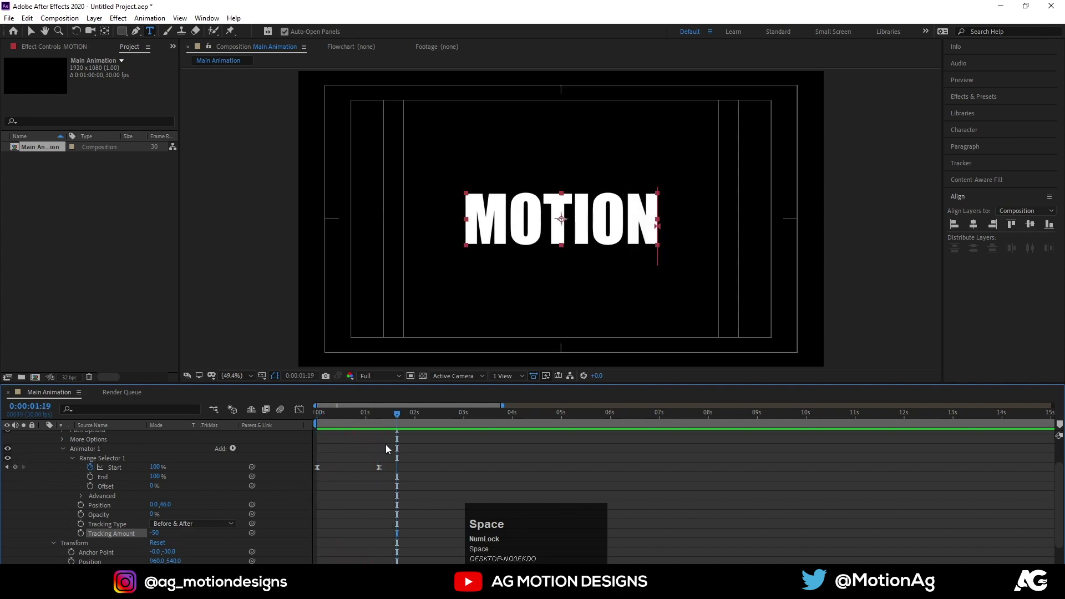
pyautogui.scroll(3)
# Keyframe Scale at 297% near 1:08 and 250% near 2:01, with Easy Ease.
pyautogui.click(380, 440)
pyautogui.press('s')
pyautogui.click(75, 447)
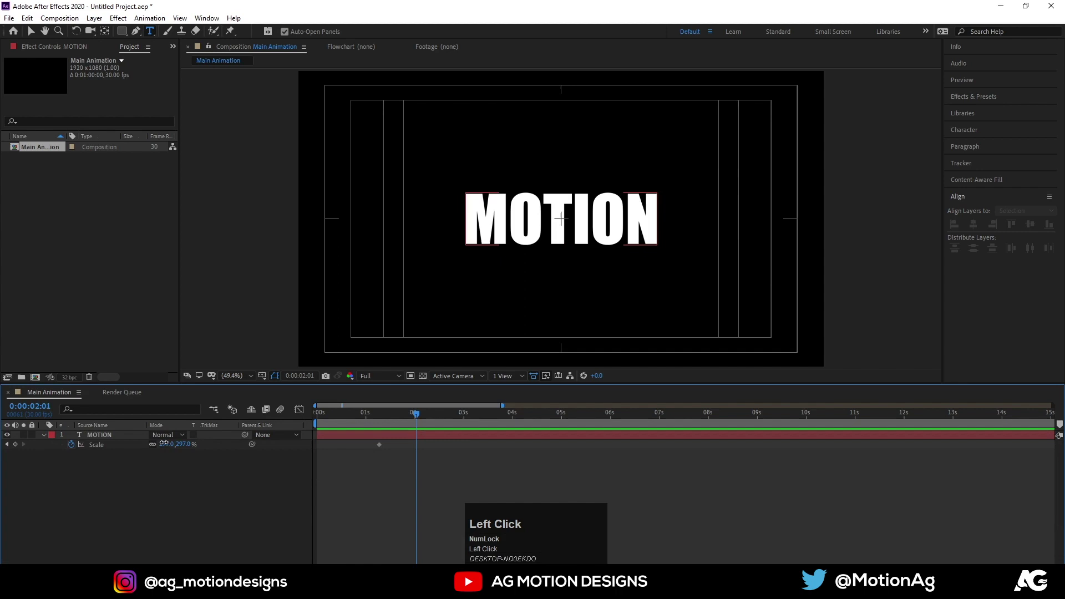
pyautogui.press('Return')
pyautogui.moveTo(444, 487); pyautogui.dragTo(378, 441)
pyautogui.press('F9')
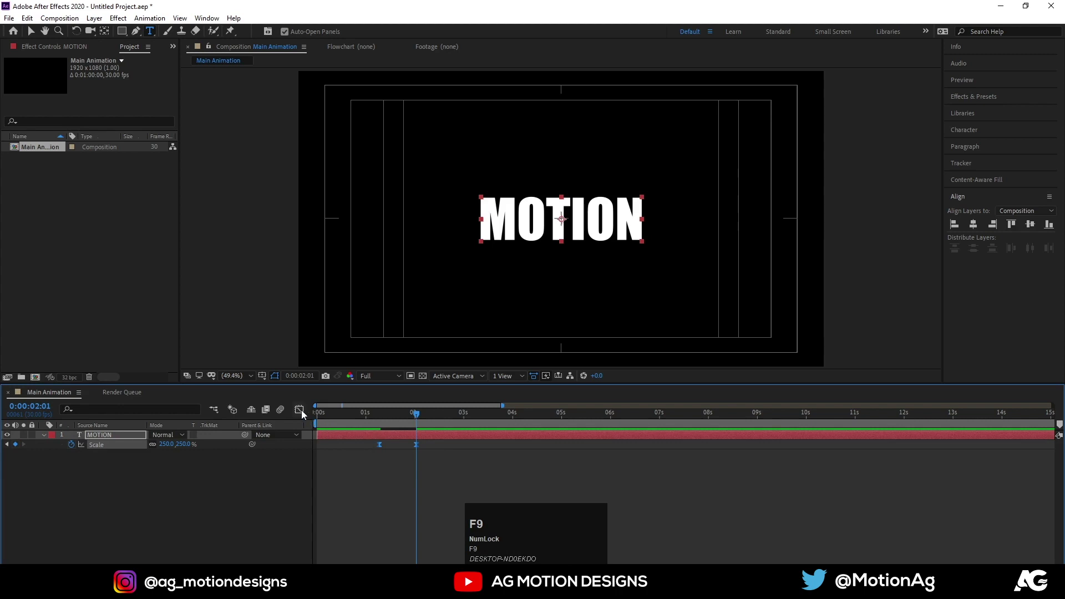
# Shape the shrink's speed curve in the Graph Editor and preview the result.
pyautogui.moveTo(306, 414); pyautogui.dragTo(249, 411)
pyautogui.press('space')
pyautogui.press('space')
pyautogui.click(306, 419)
pyautogui.press('j')
pyautogui.press('k')
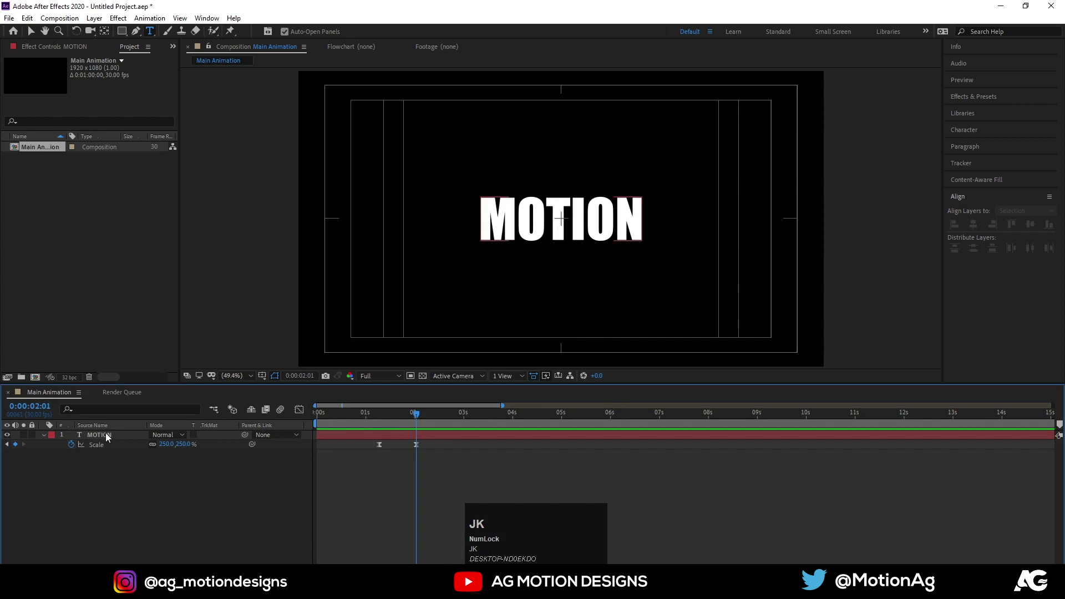
# Mask MOTION's upper half, duplicate it as MOTION 2 and invert the duplicate's mask.
pyautogui.click(109, 436)
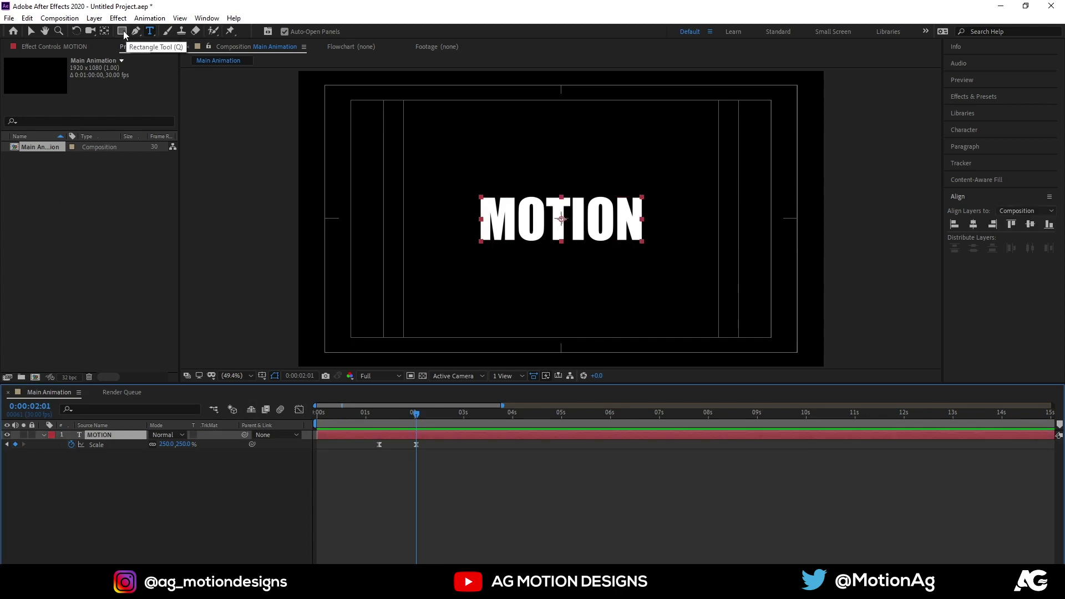
pyautogui.moveTo(126, 35); pyautogui.dragTo(127, 509)
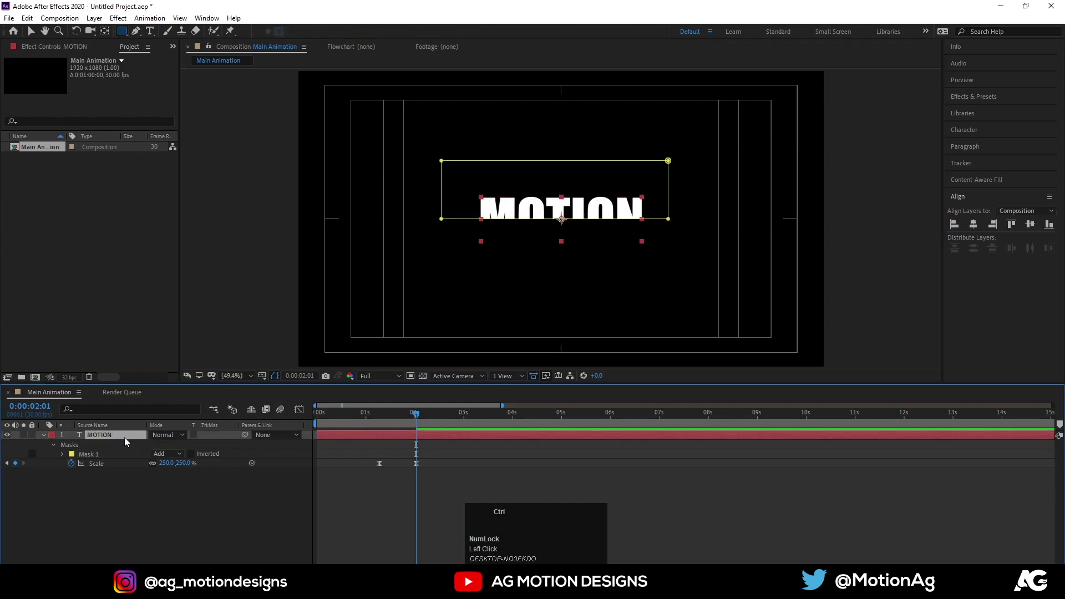
pyautogui.press('ctrl+d')
pyautogui.press('m')
pyautogui.click(195, 448)
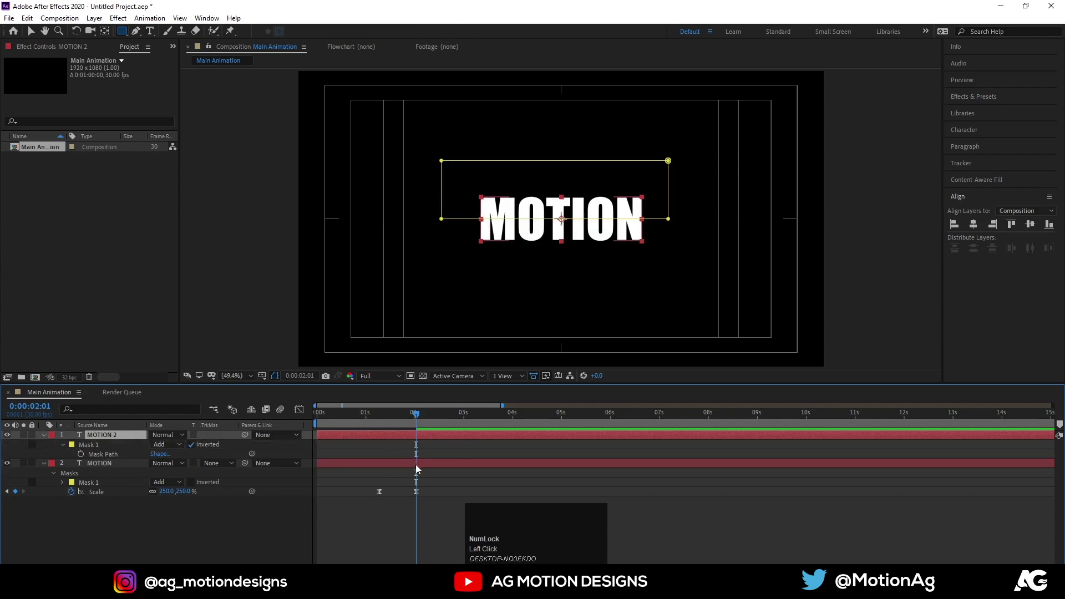
# Select both MOTION layers and reveal their Position properties for the split.
pyautogui.press('ctrl+Num_Lock')
pyautogui.click(415, 469)
pyautogui.press('ctrl+a')
pyautogui.press('p')
pyautogui.click(74, 447)
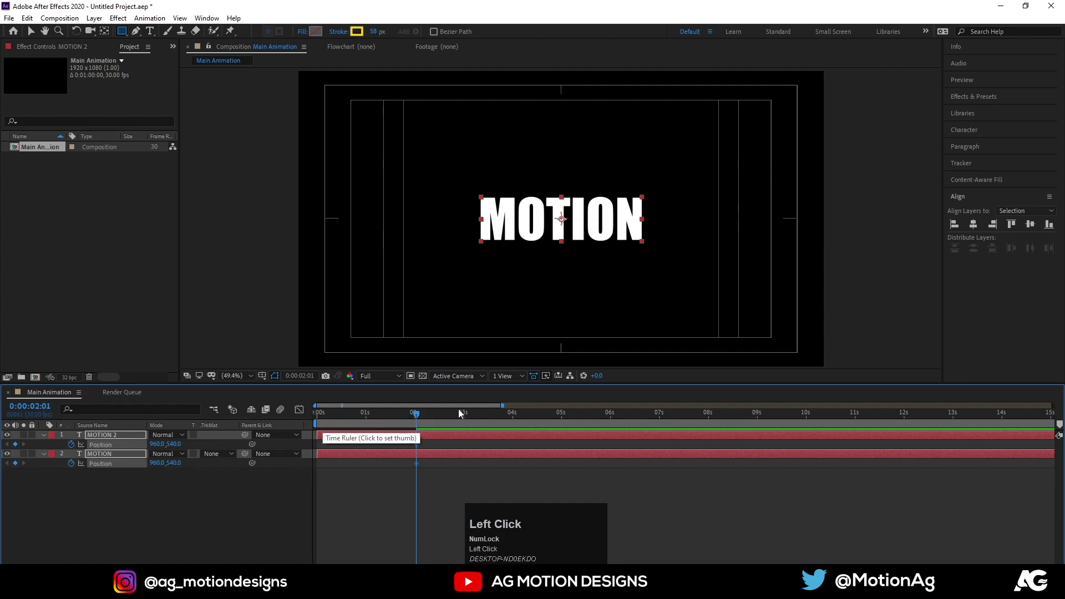
# Keyframe both halves' Position from 2s to 3s sliding apart vertically, eased, and show their masks.
pyautogui.moveTo(469, 418); pyautogui.dragTo(422, 446)
pyautogui.press('j')
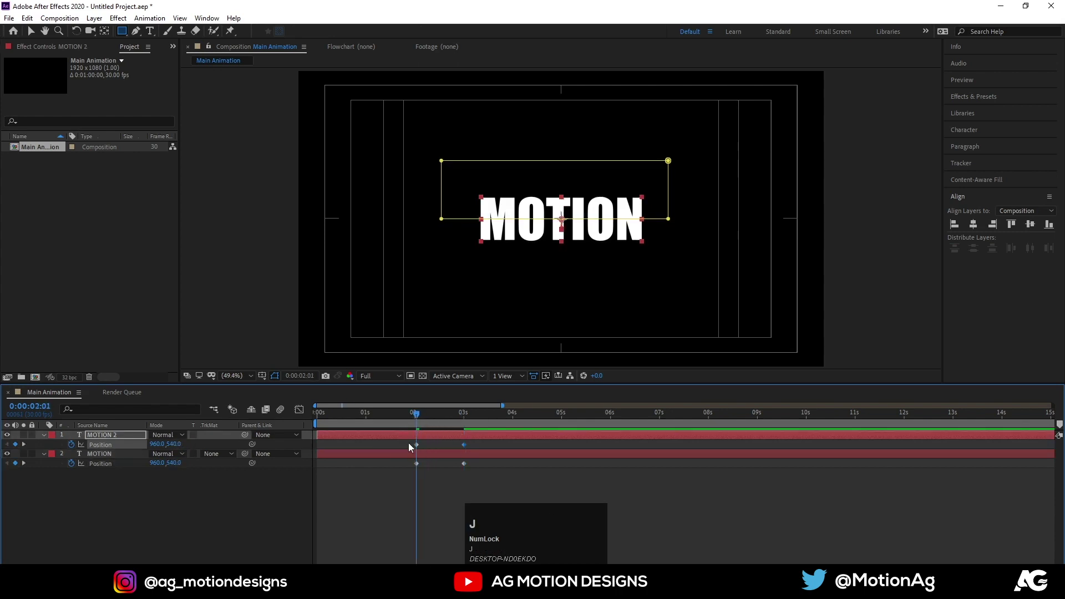
pyautogui.click(408, 447)
pyautogui.press('F9')
pyautogui.press('space')
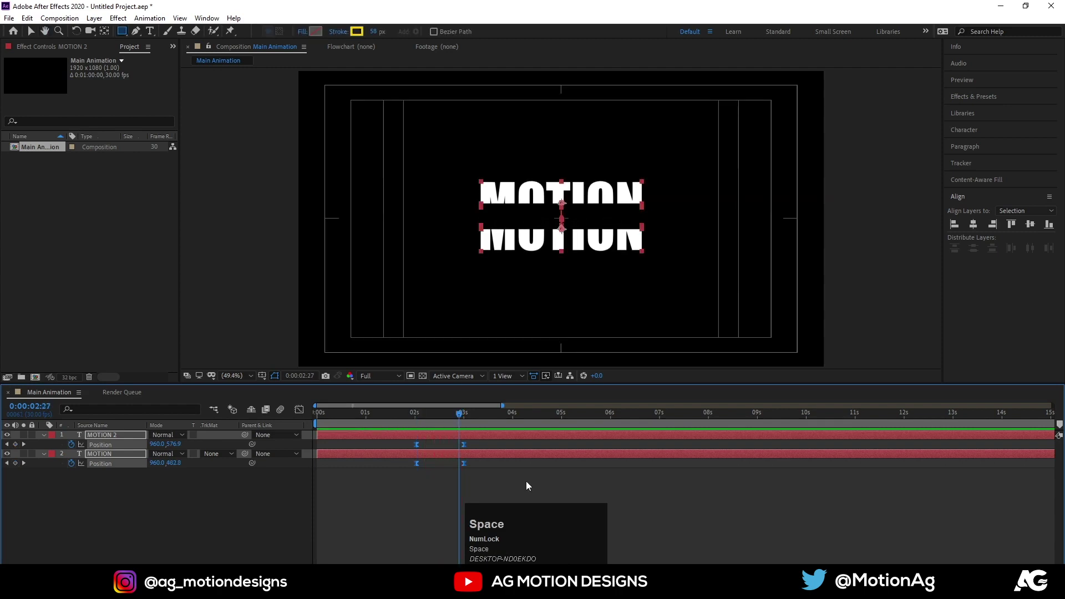
pyautogui.press('j')
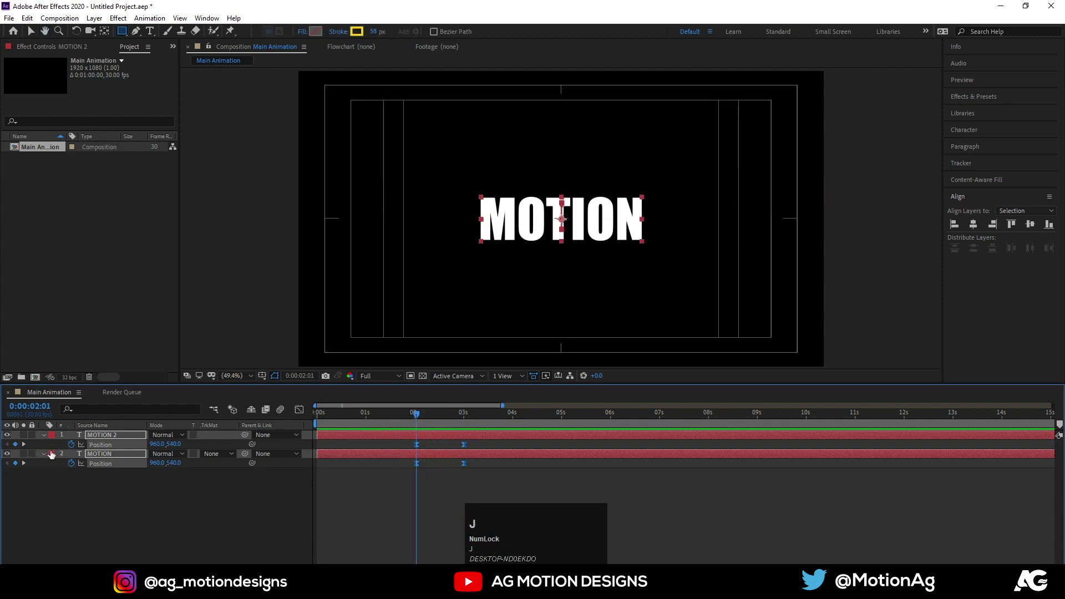
pyautogui.press('m')
# Set Mask Feather to 10 pixels on both MOTION halves and Easy Ease their keyframes.
pyautogui.click(80, 516)
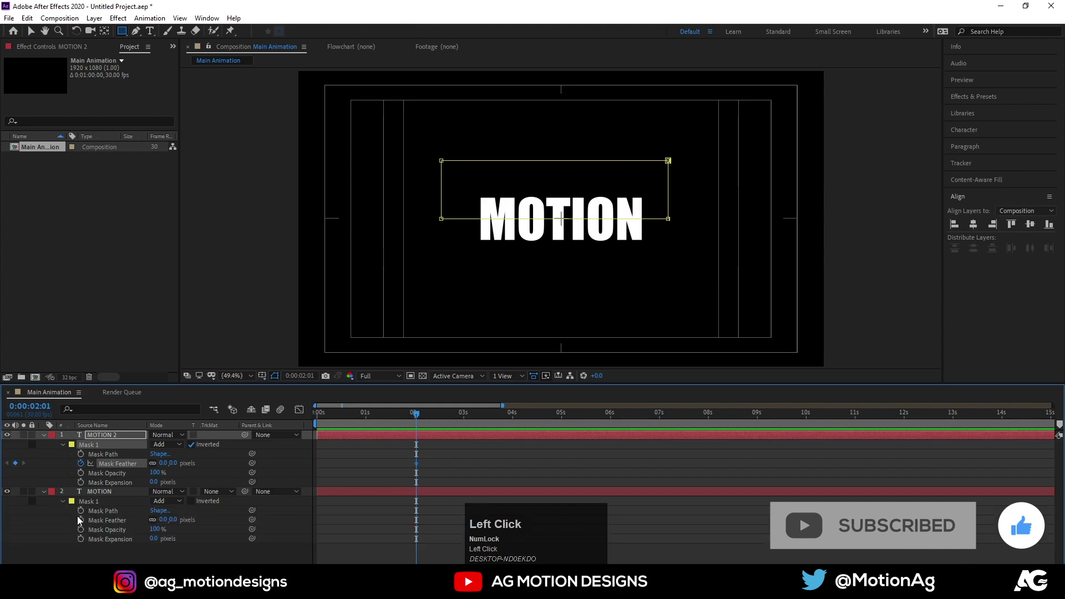
pyautogui.press('u')
pyautogui.click(442, 466)
pyautogui.press('u')
pyautogui.scroll(-3)
pyautogui.click(469, 416)
pyautogui.press('j')
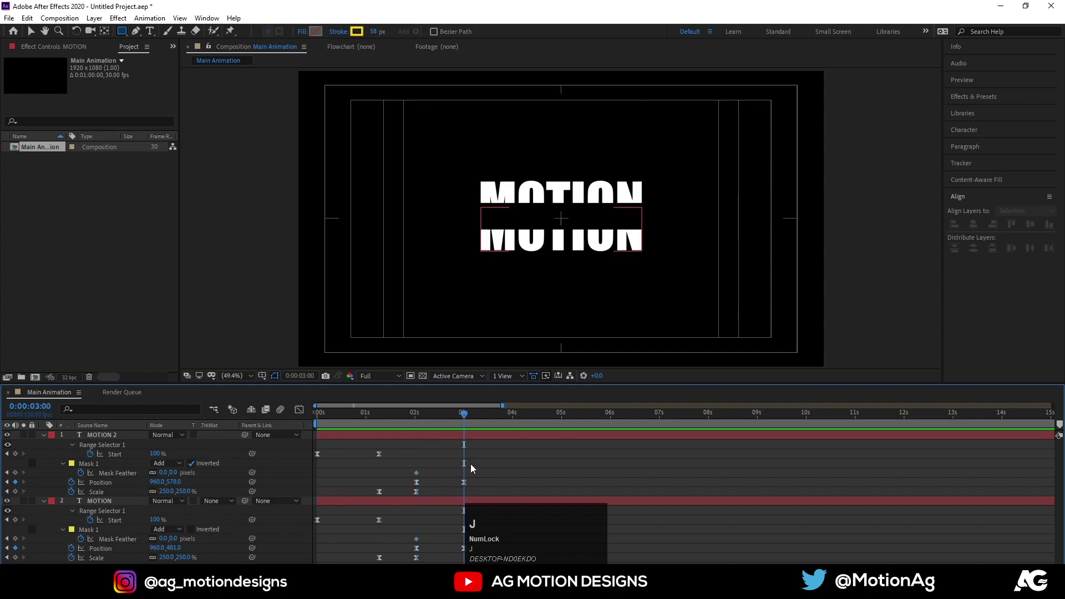
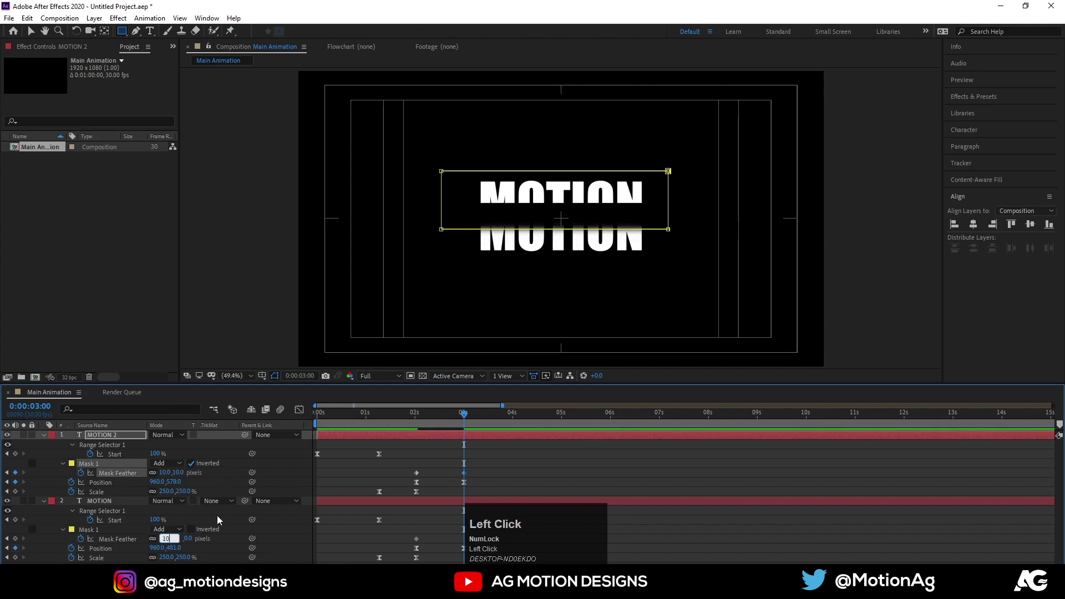
pyautogui.press('Return')
pyautogui.moveTo(446, 475); pyautogui.dragTo(428, 530)
pyautogui.press('F9')
pyautogui.click(408, 532)
pyautogui.press('F9')
pyautogui.click(428, 464)
# Play through the split and adjust its eased curves in the Graph Editor.
pyautogui.press('space')
pyautogui.click(413, 414)
pyautogui.press('space')
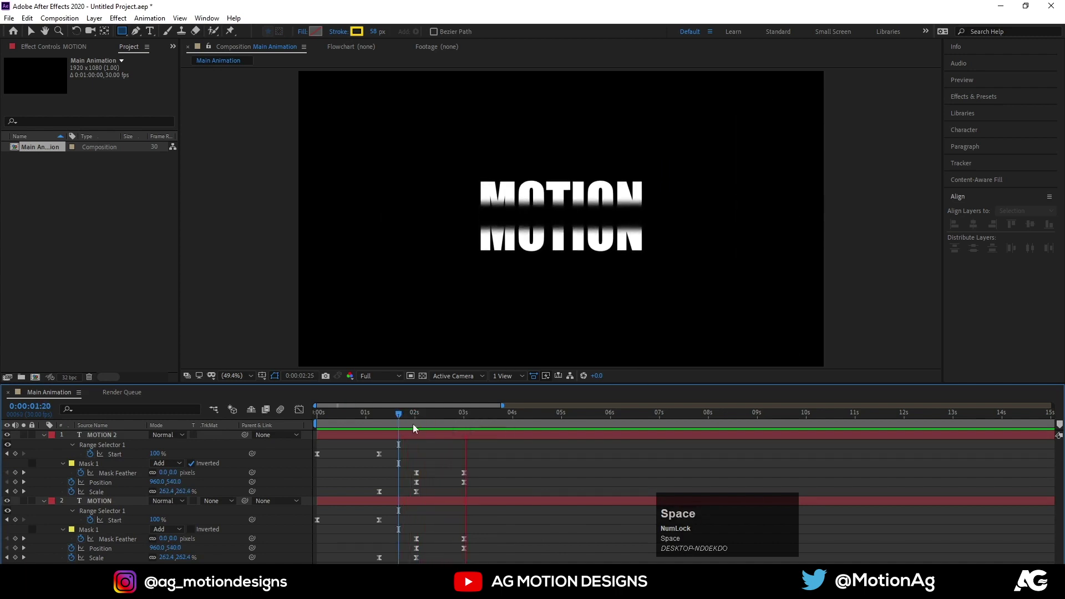
pyautogui.moveTo(402, 458); pyautogui.dragTo(428, 513)
pyautogui.press('F9')
pyautogui.moveTo(301, 412); pyautogui.dragTo(366, 420)
pyautogui.press('space')
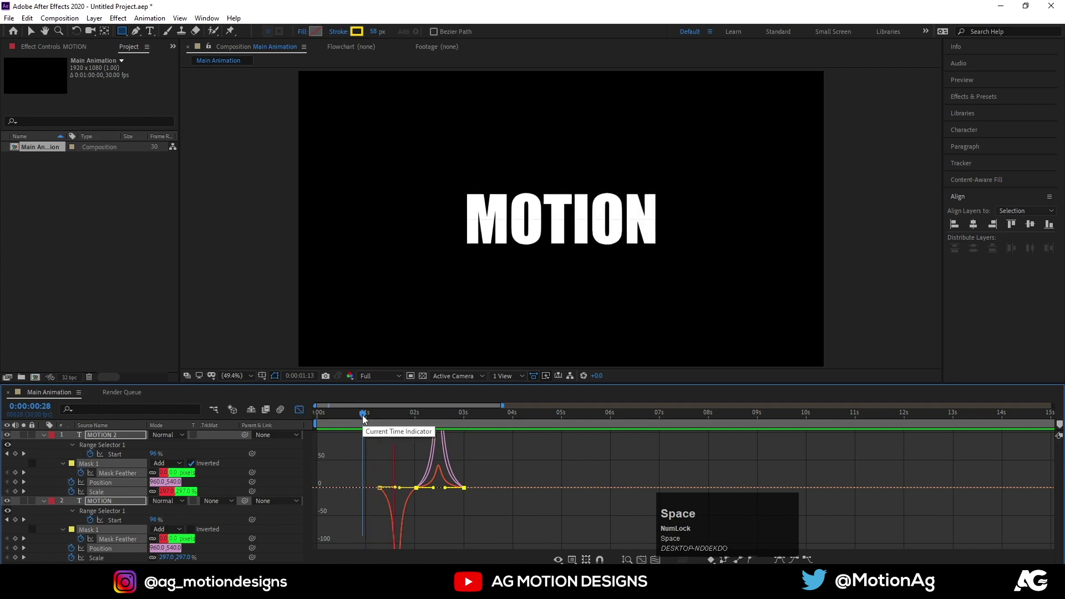
# Preview the feathered split and leave the Graph Editor for the layer timeline.
pyautogui.press('space')
pyautogui.click(302, 419)
pyautogui.press('space')
pyautogui.click(399, 421)
pyautogui.press('space')
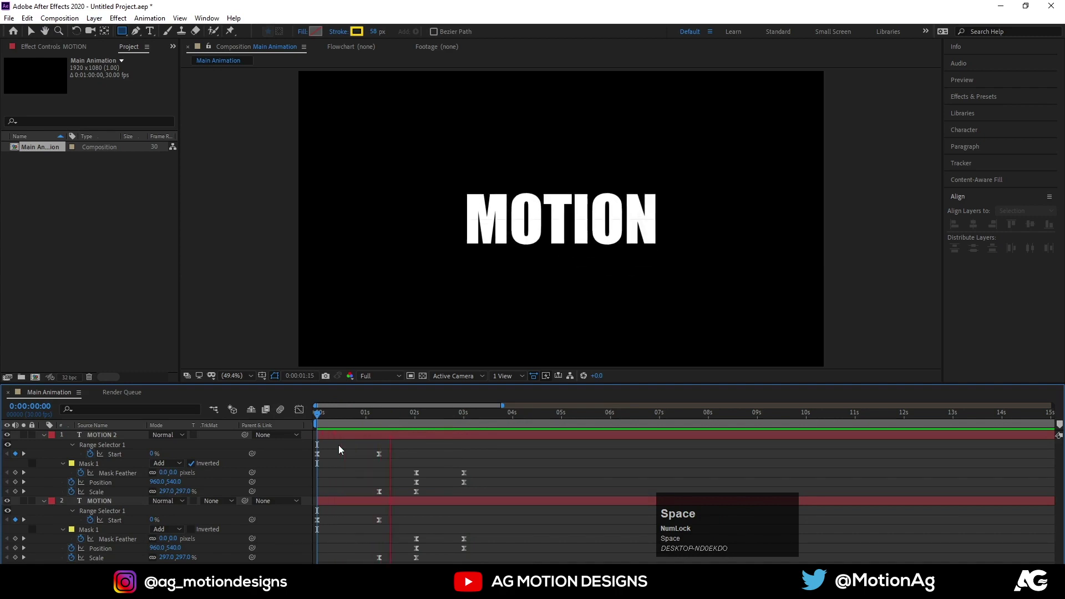
pyautogui.press('space')
# Scrub through the animation again and collapse both MOTION layers.
pyautogui.click(441, 457)
pyautogui.scroll(-3)
pyautogui.click(422, 416)
pyautogui.press('space')
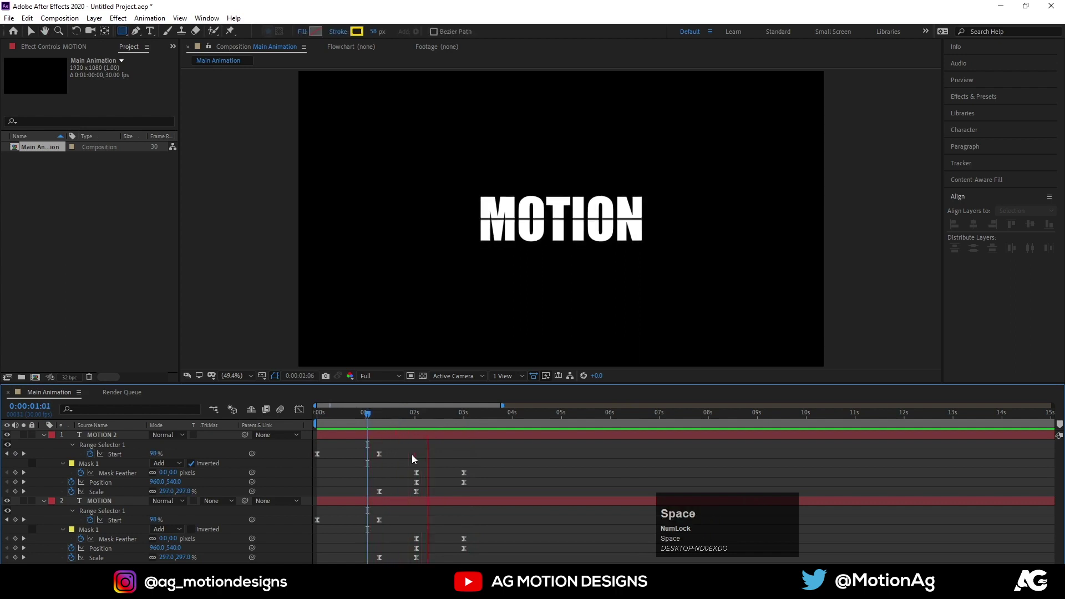
pyautogui.press('space')
pyautogui.click(457, 461)
# Add a DESIGN text layer and centre it between the split MOTION halves.
pyautogui.press('u')
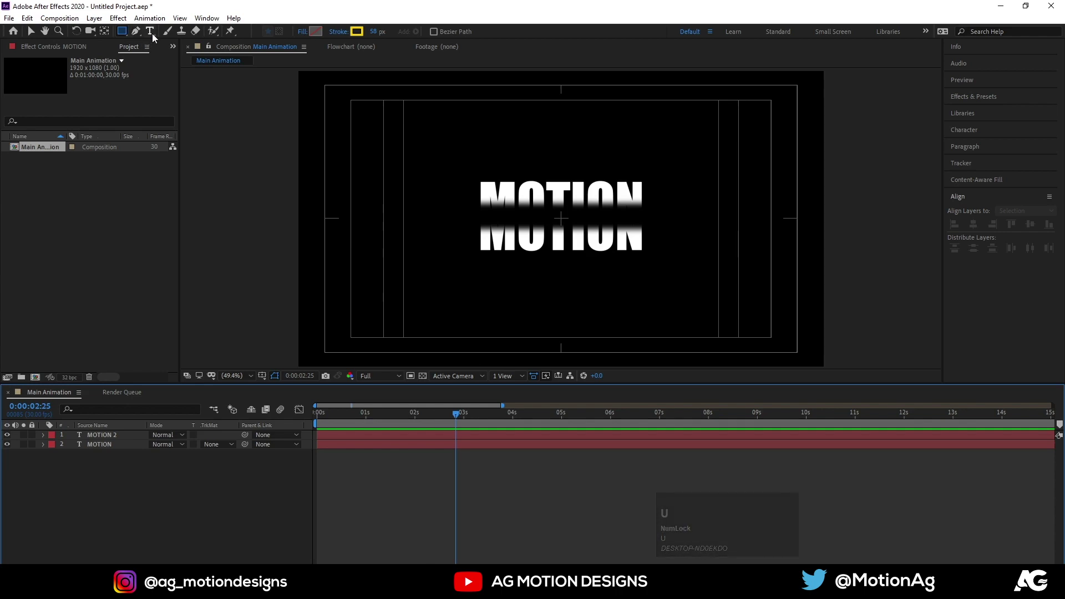
pyautogui.click(156, 38)
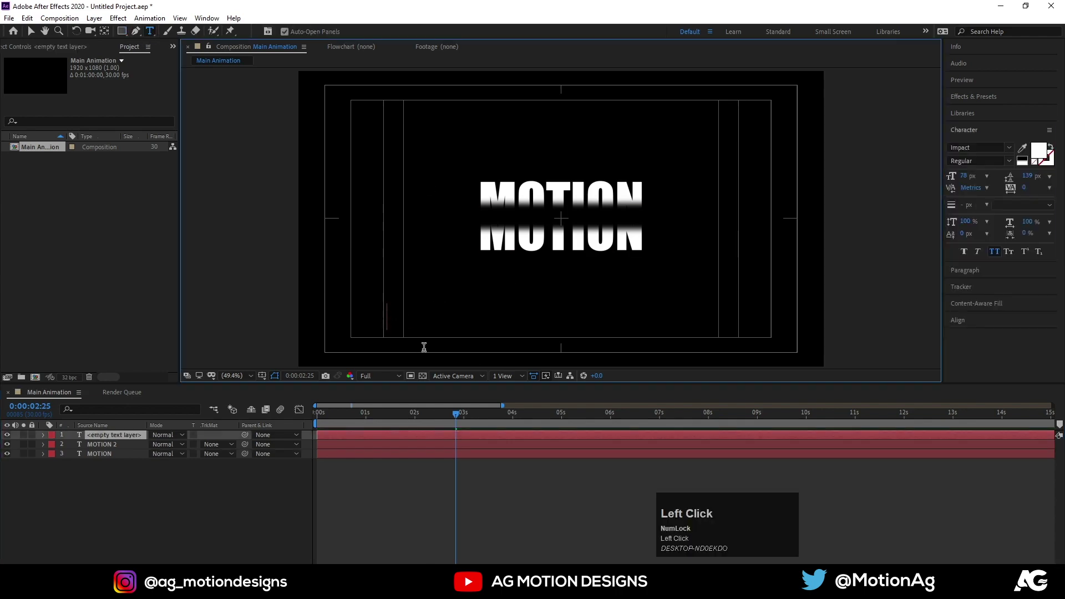
pyautogui.press('shift+s')
pyautogui.write('ign')
pyautogui.click(92, 441)
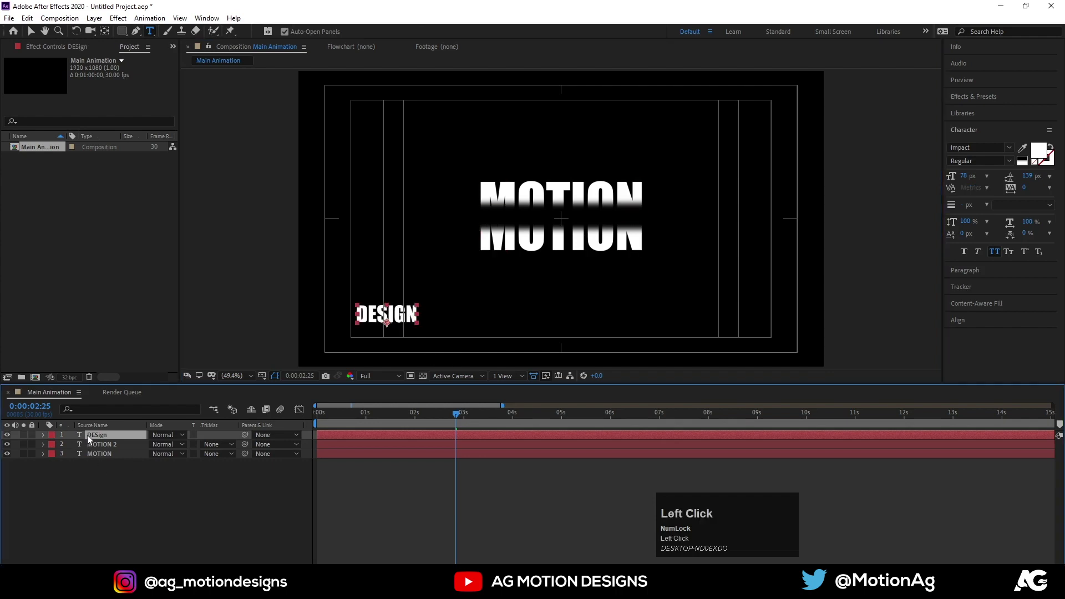
pyautogui.press('ctrl+alt+Home')
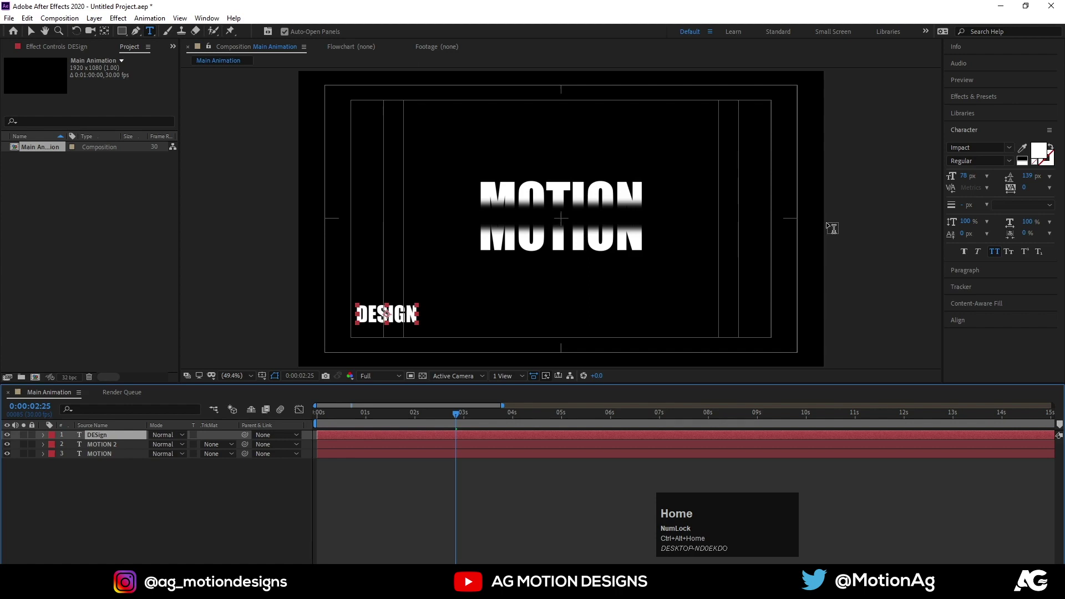
pyautogui.click(964, 319)
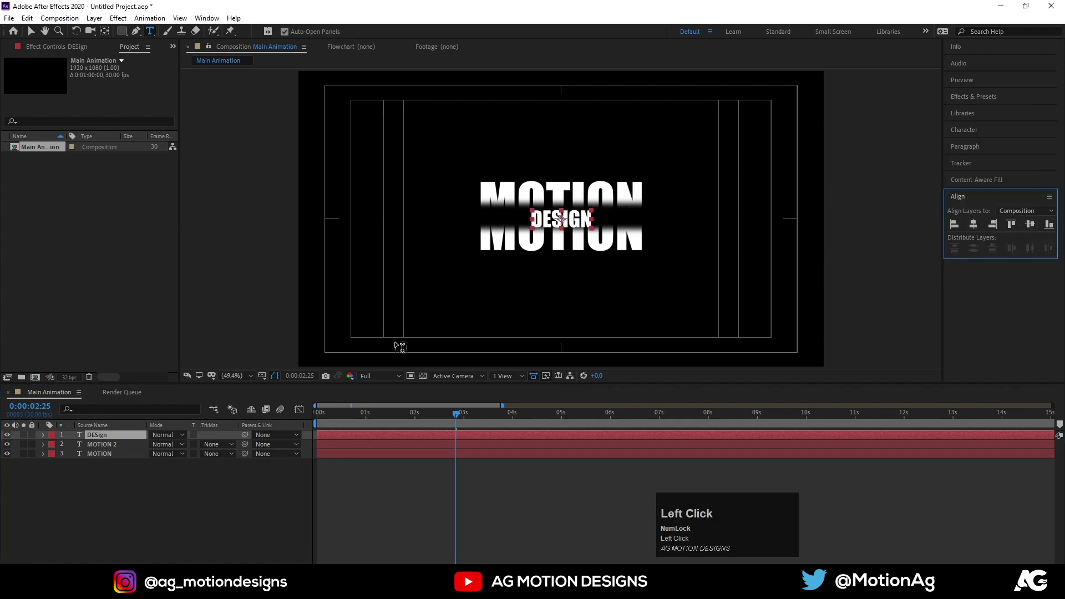
# Give DESIGN a Tracking animator with Tracking Amount raised to 69.
pyautogui.press('u')
pyautogui.write('uk')
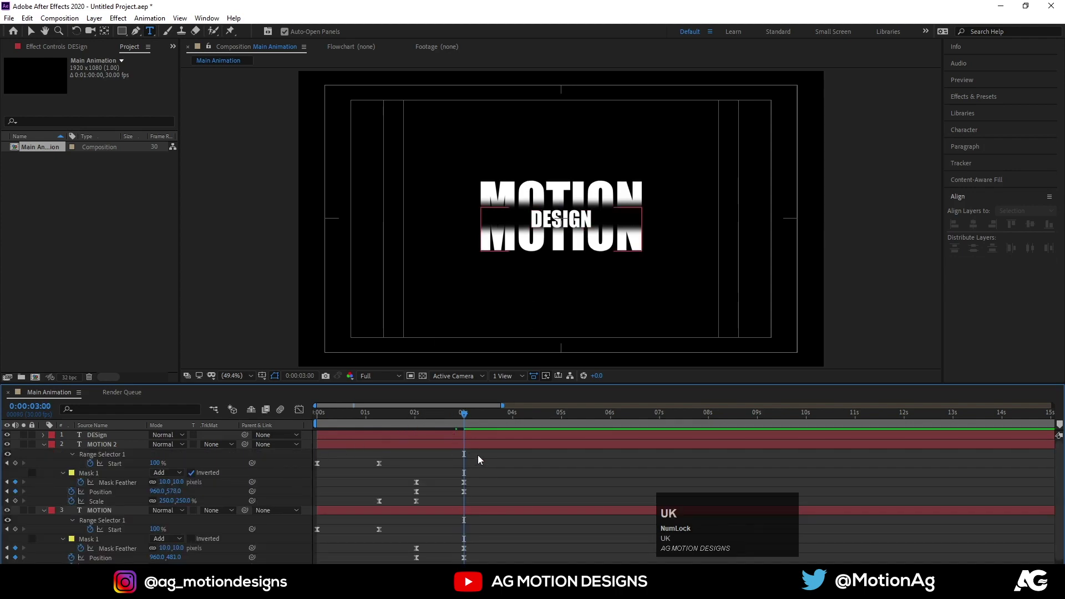
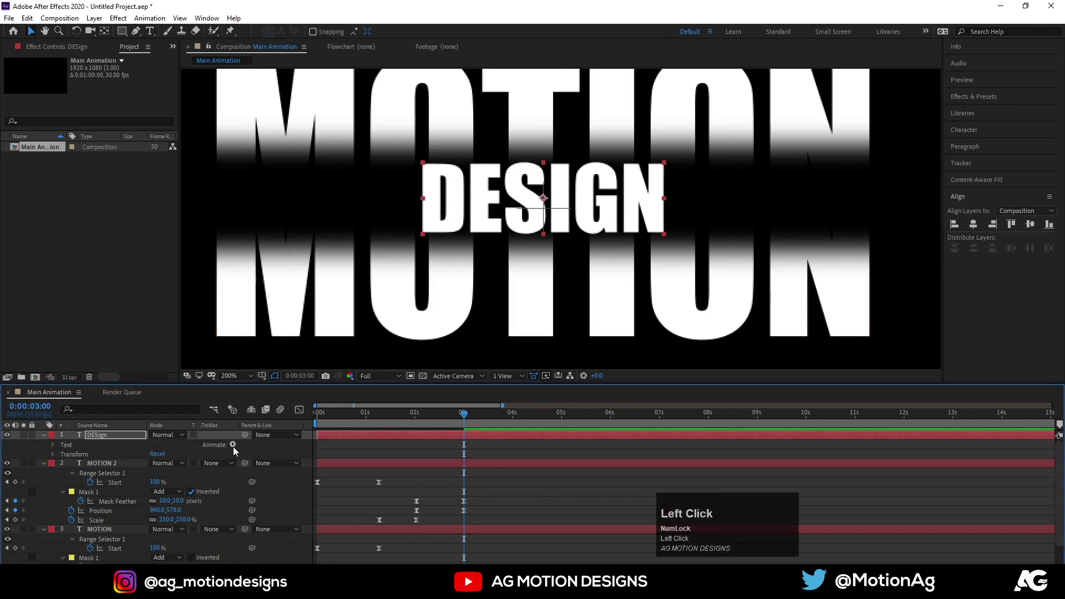
pyautogui.moveTo(237, 450); pyautogui.dragTo(224, 375)
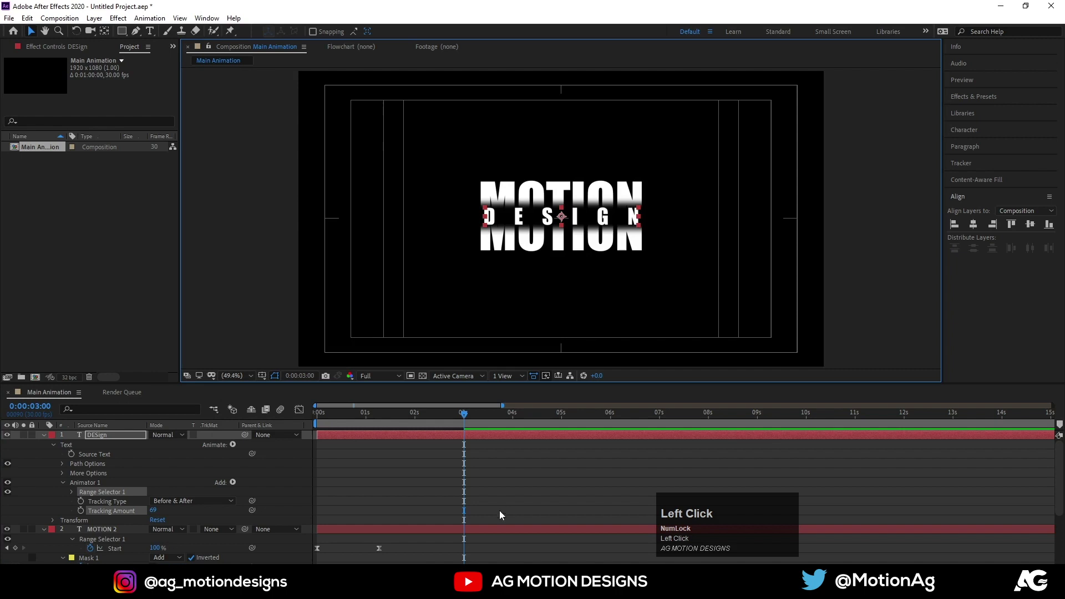
pyautogui.press('u')
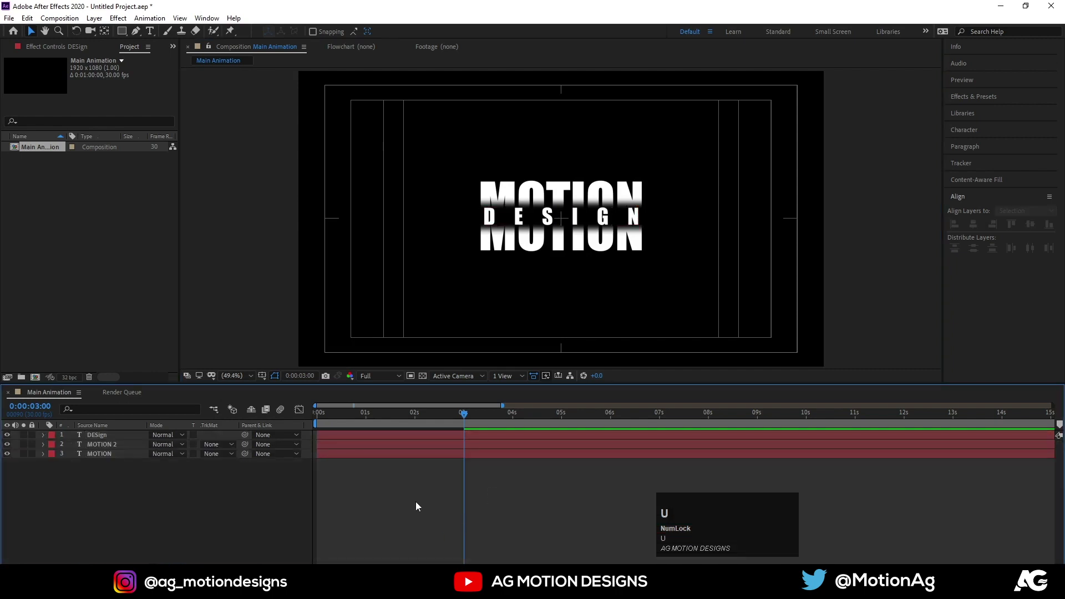
pyautogui.click(517, 225)
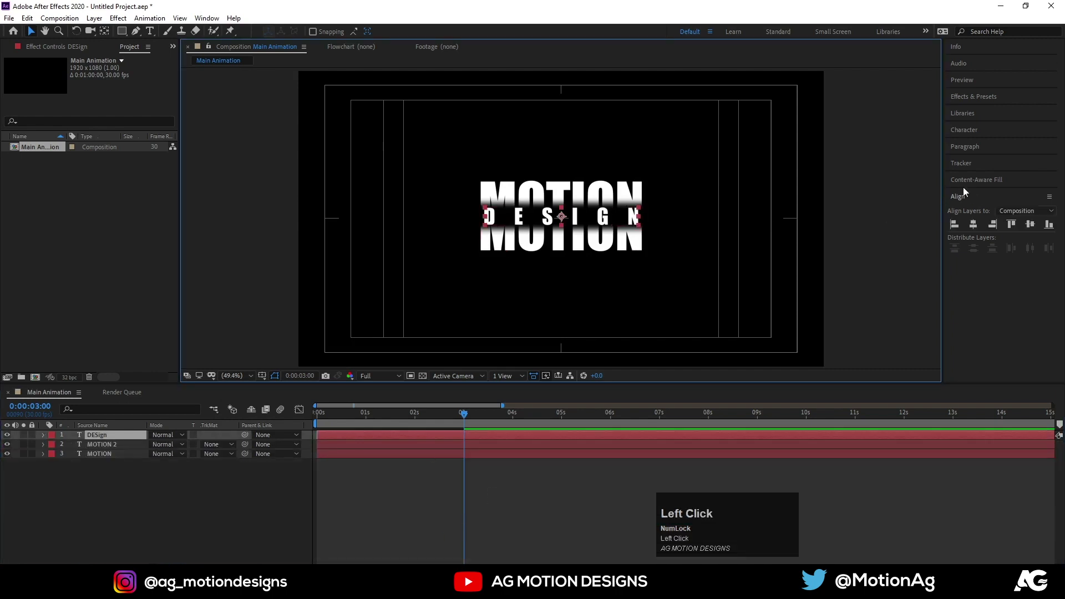
# Swap fill and stroke so DESIGN has a 3 px outline and no fill, then scrub back.
pyautogui.click(964, 137)
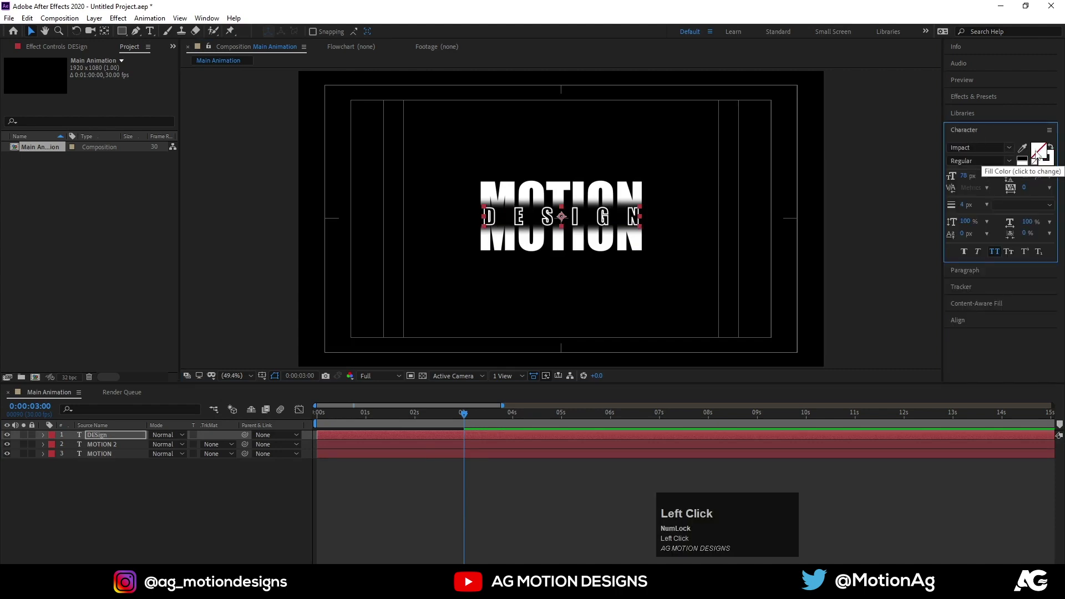
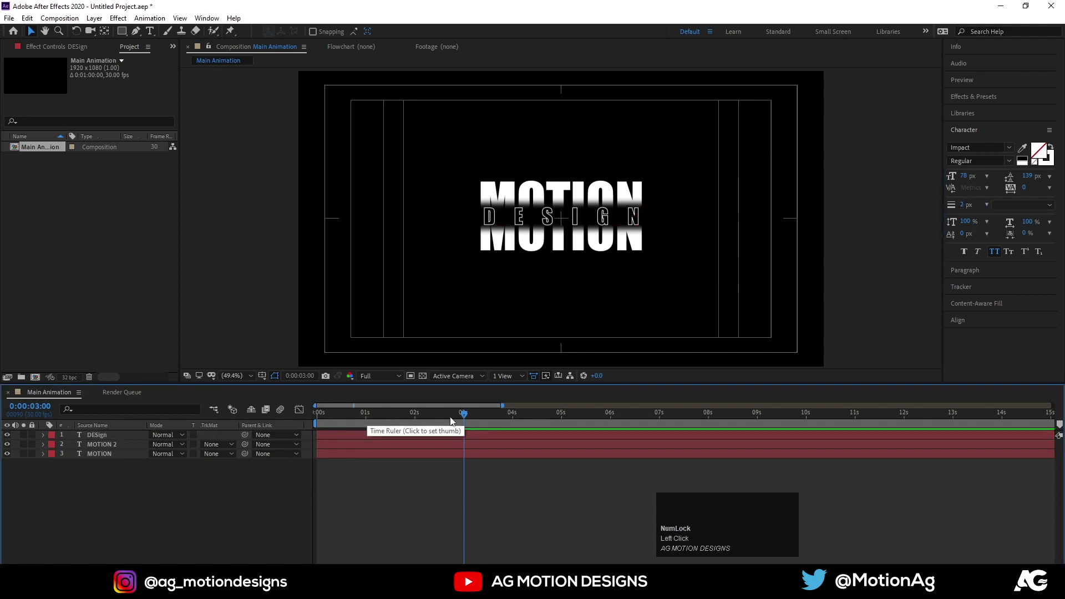
pyautogui.moveTo(456, 421); pyautogui.dragTo(71, 457)
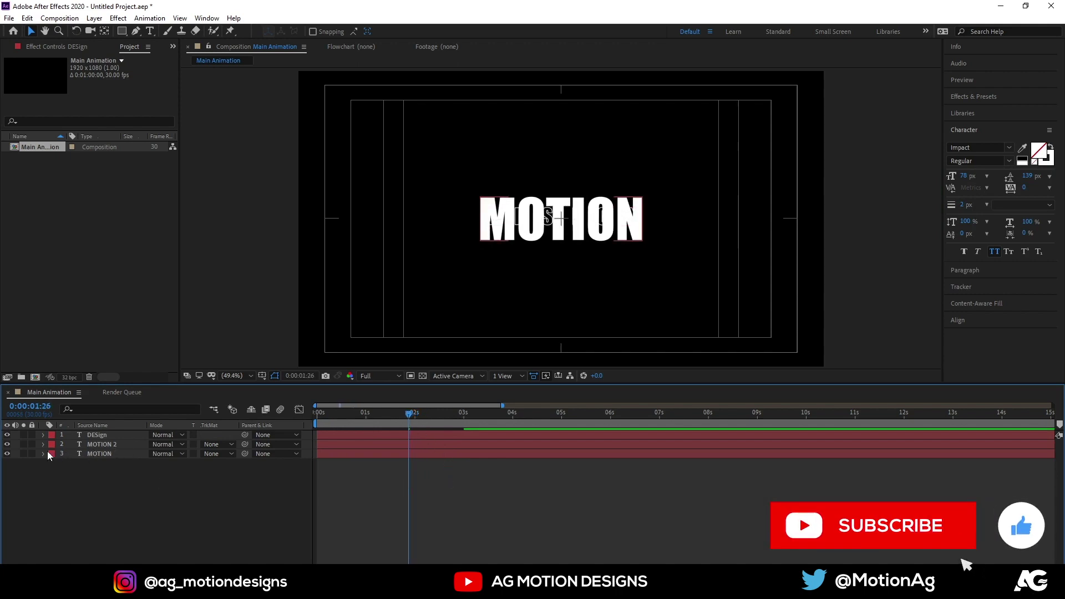
# Give DESIGN a Range Selector Start animation from 0% to 100%, reusing MOTION's keyframes.
pyautogui.click(43, 457)
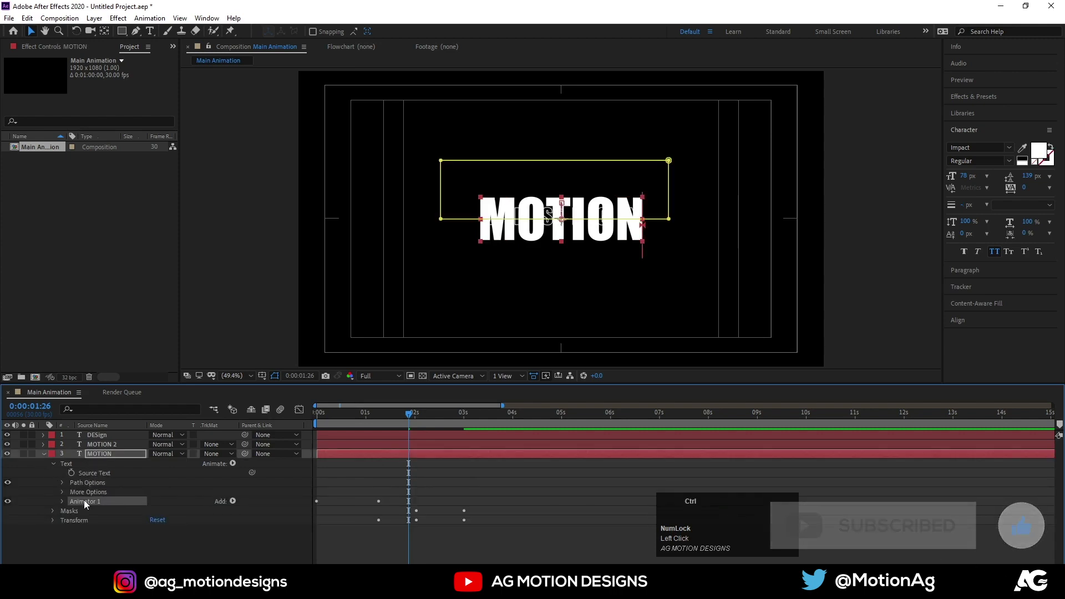
pyautogui.press('ctrl+c')
pyautogui.click(91, 439)
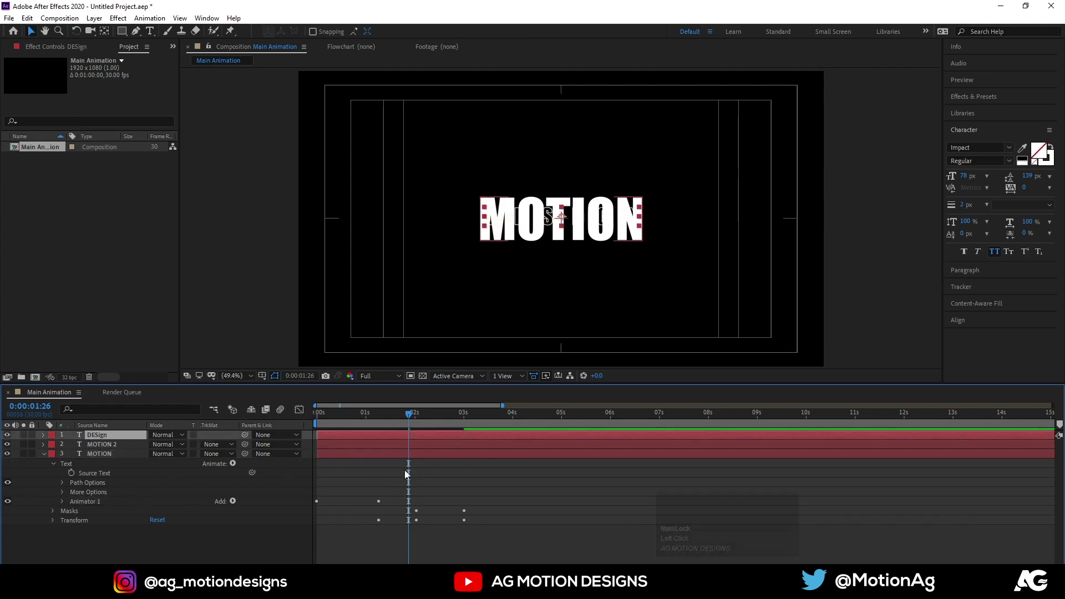
pyautogui.moveTo(394, 439); pyautogui.dragTo(443, 440)
pyautogui.press('[')
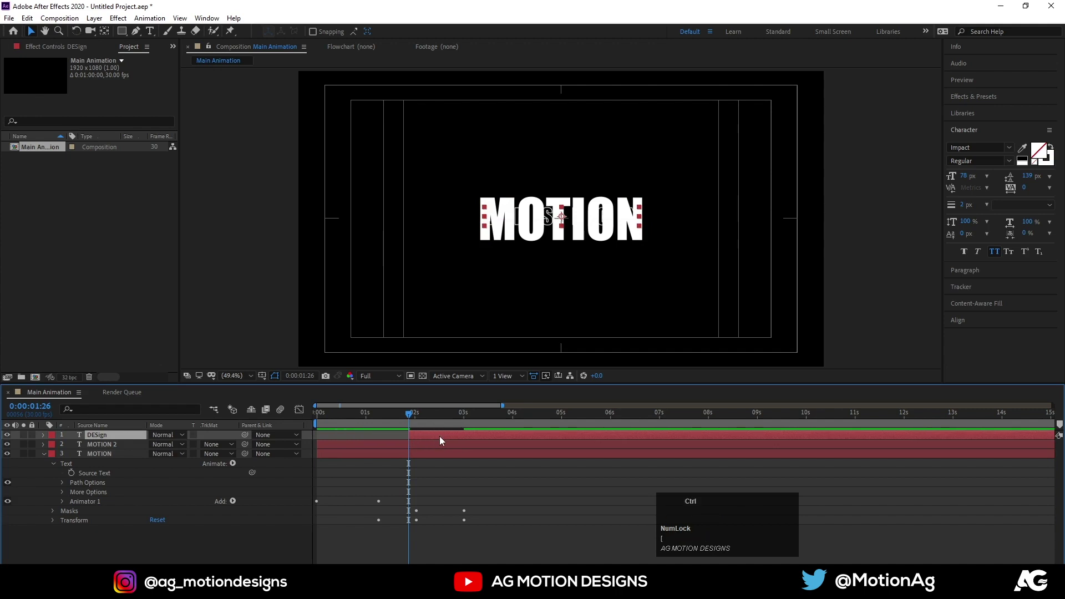
pyautogui.press('ctrl+v')
pyautogui.press('u')
pyautogui.click(436, 453)
pyautogui.press('space')
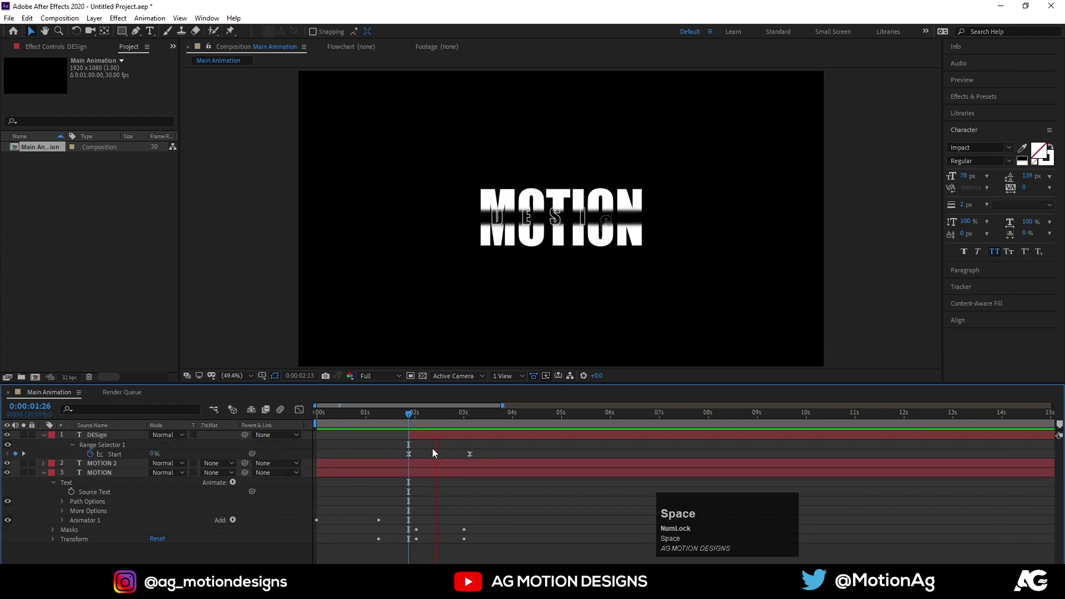
# Shift DESIGN's reveal keyframes later, to roughly two to three seconds, and preview.
pyautogui.click(421, 417)
pyautogui.press('space')
pyautogui.moveTo(431, 440); pyautogui.dragTo(451, 439)
pyautogui.press('space')
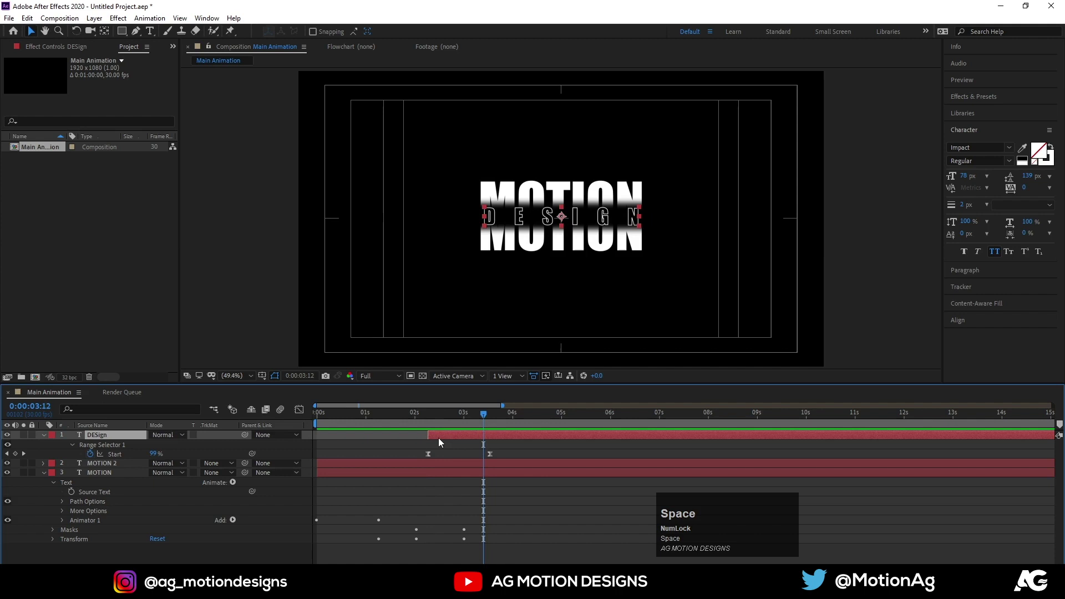
pyautogui.moveTo(442, 442); pyautogui.dragTo(419, 413)
pyautogui.press('[')
pyautogui.press('space')
# Apply Easy Ease to the reveal keyframes and collapse the DESIGN layer properties.
pyautogui.click(447, 452)
pyautogui.press('u')
pyautogui.click(418, 415)
pyautogui.press('space')
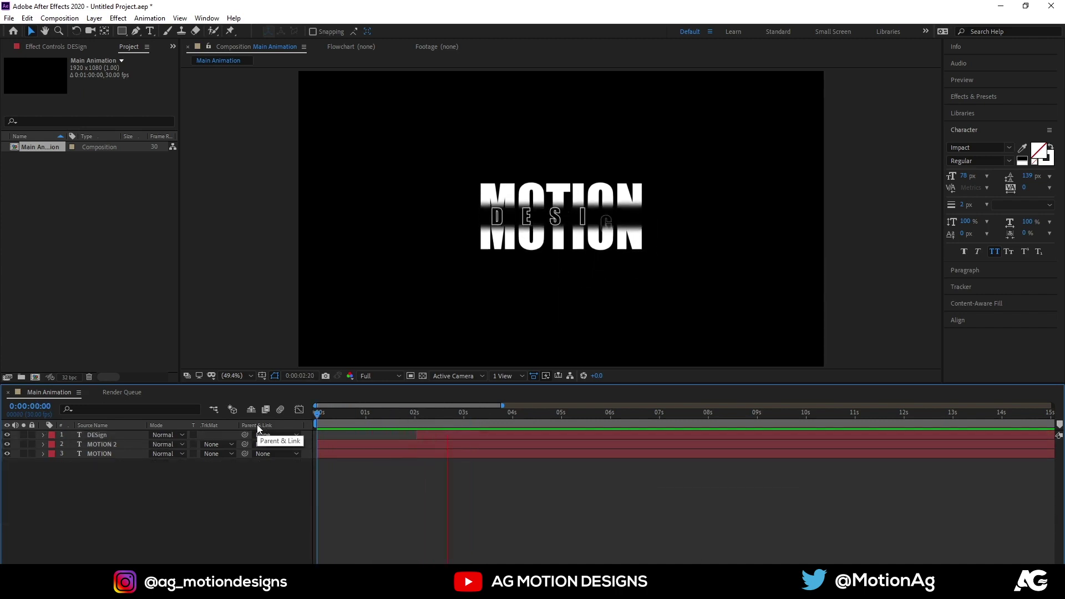
# Set MOTION 2's fill to red and MOTION's fill to blue in the Character panel, then play back.
pyautogui.press('space')
pyautogui.click(356, 447)
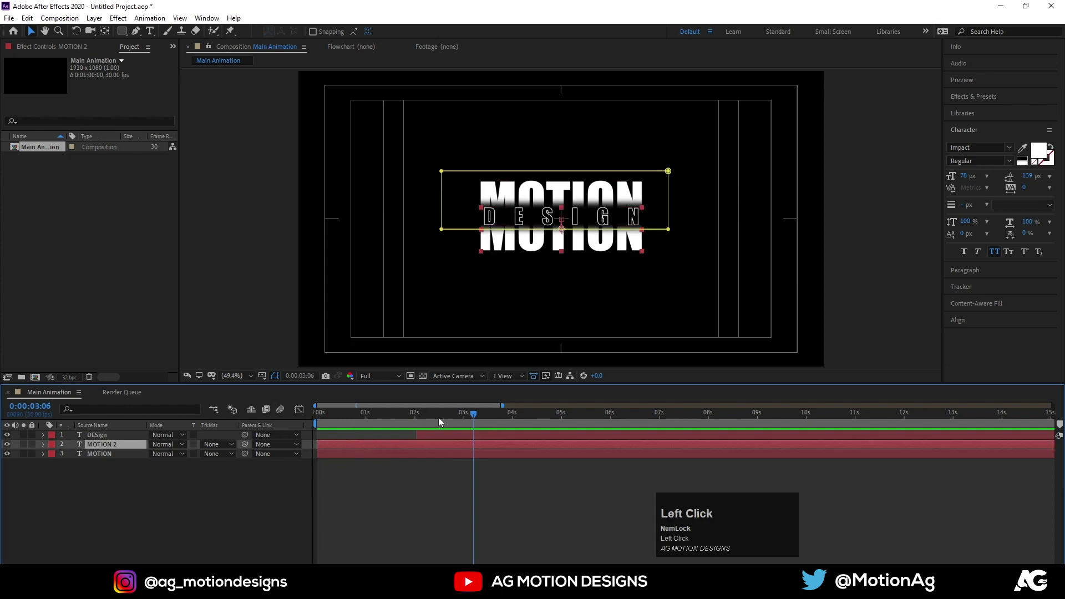
pyautogui.moveTo(1040, 156); pyautogui.dragTo(278, 453)
pyautogui.press('space')
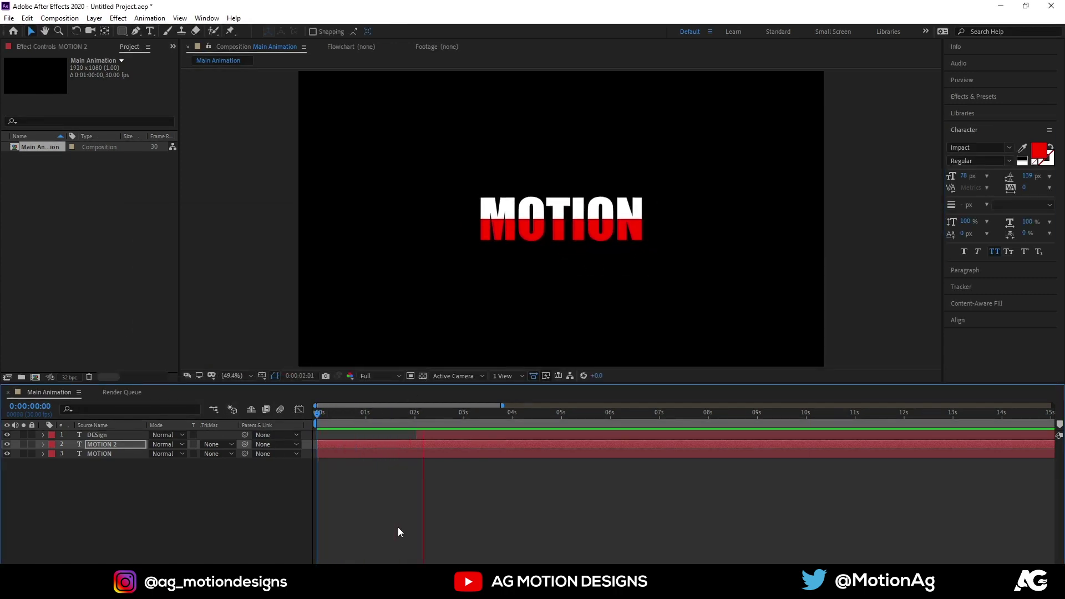
pyautogui.press('space')
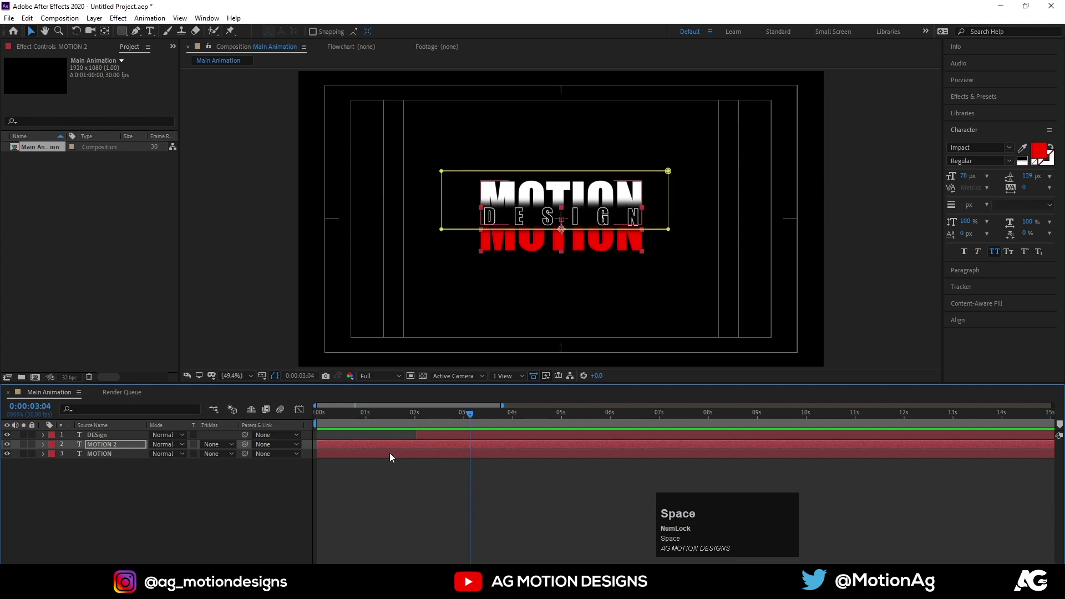
pyautogui.click(392, 457)
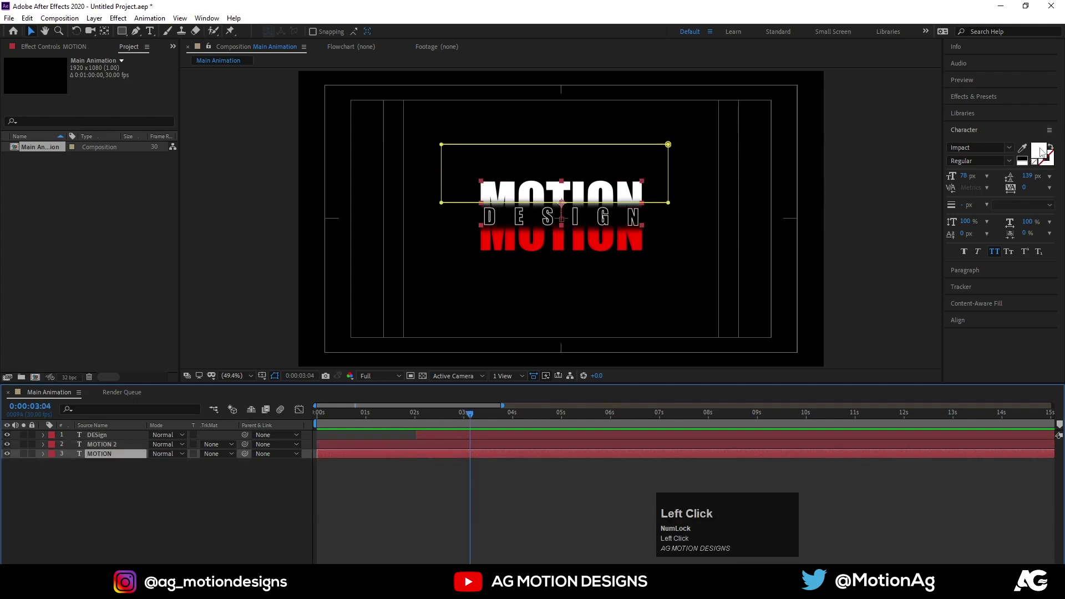
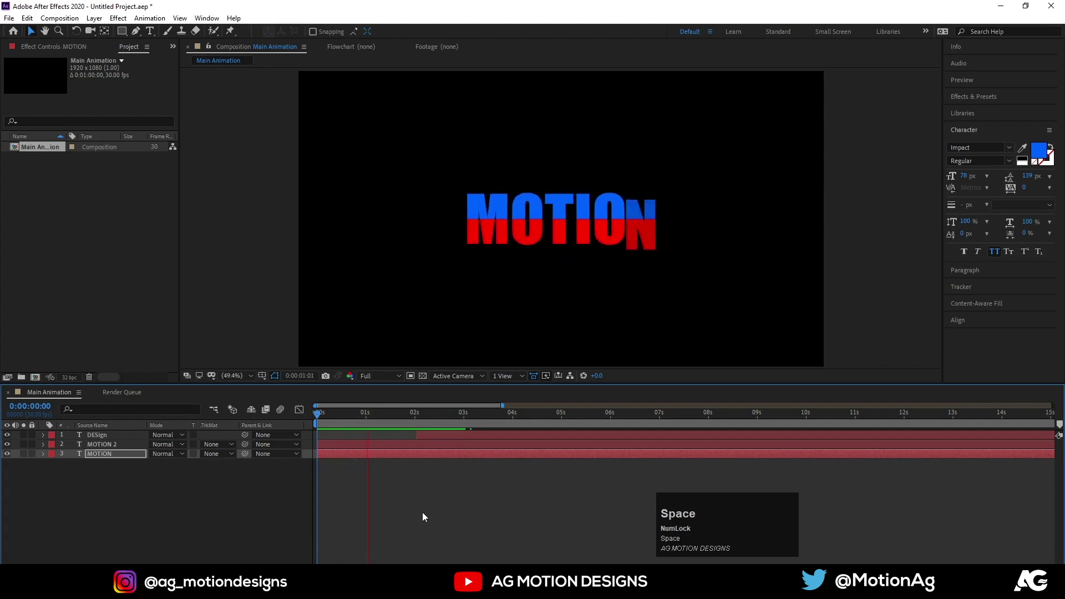
pyautogui.press('space')
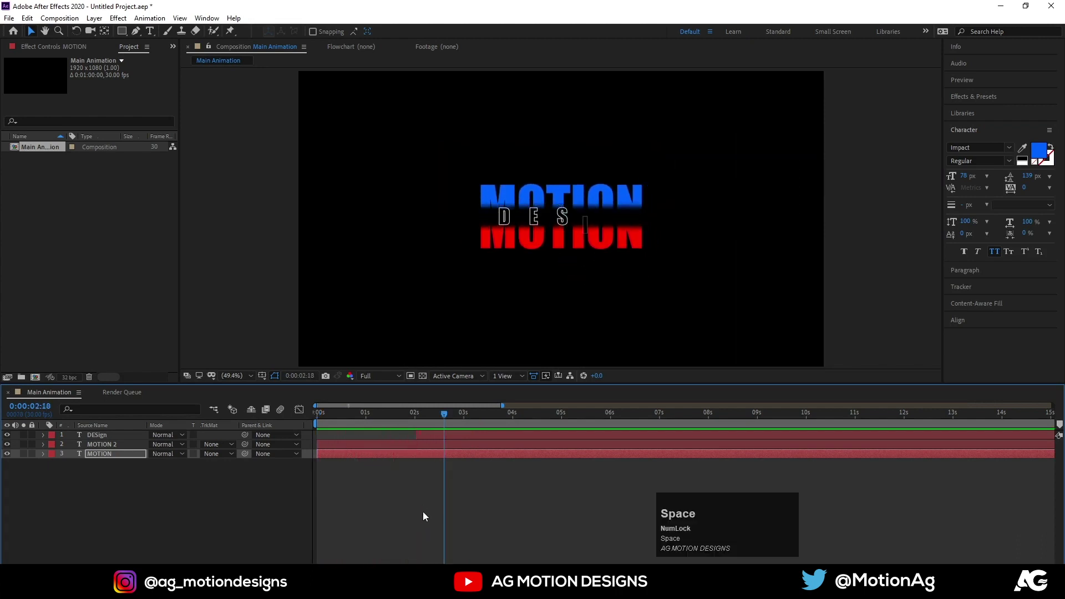
# Set DESIGN's stroke width to 4 px and replay the title animation.
pyautogui.click(443, 440)
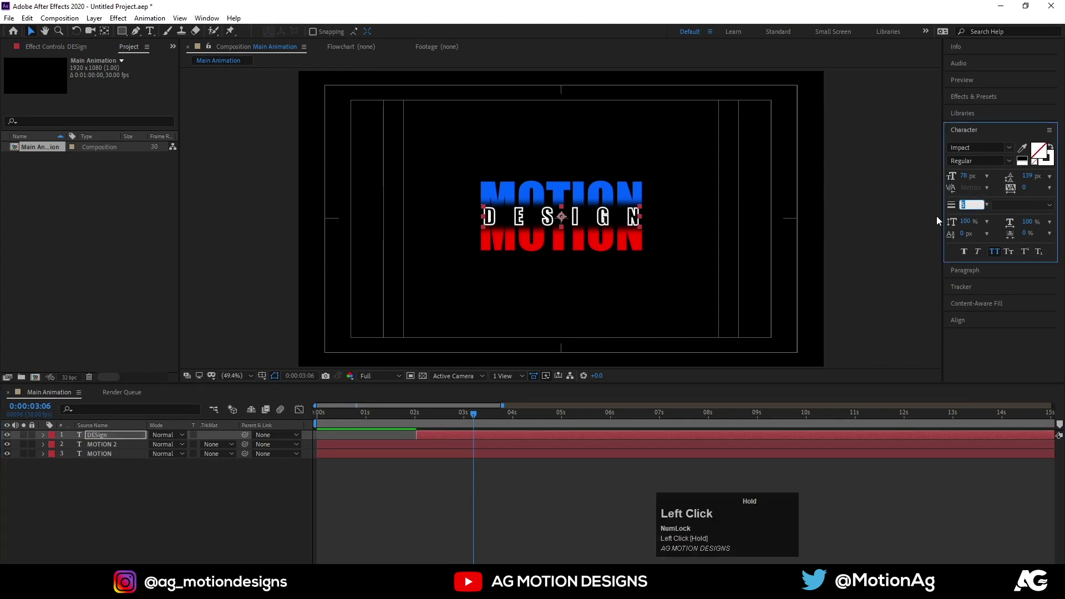
pyautogui.press('Return')
pyautogui.click(523, 510)
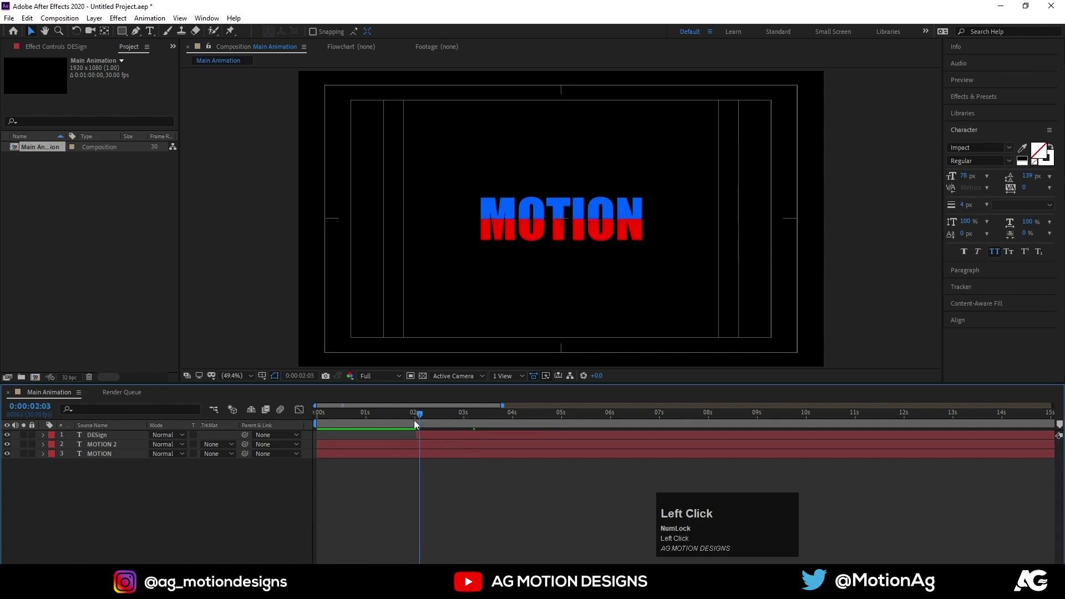
pyautogui.press('space')
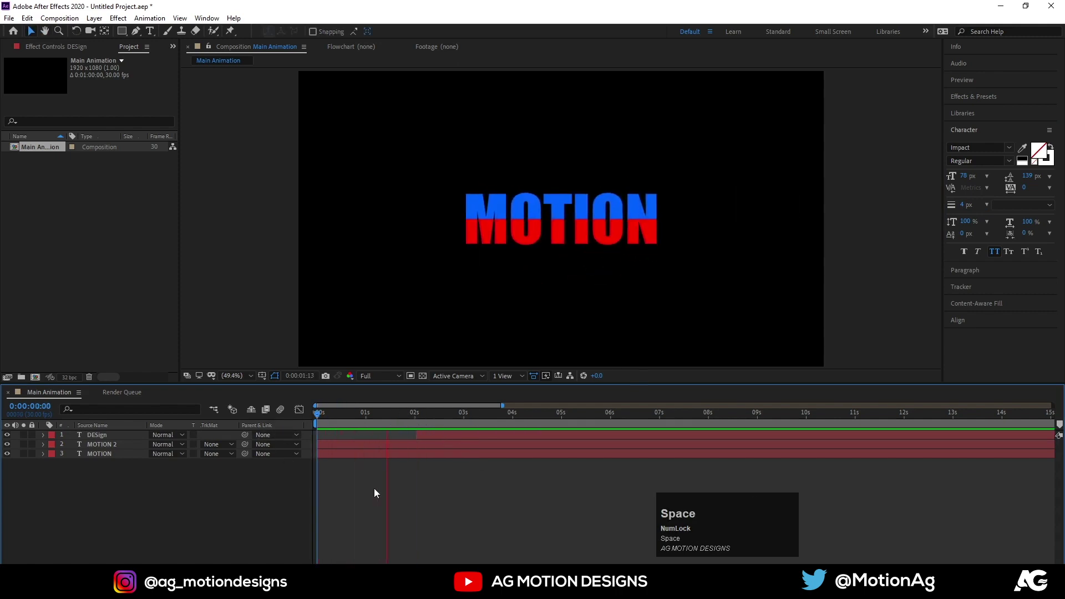
pyautogui.press('space')
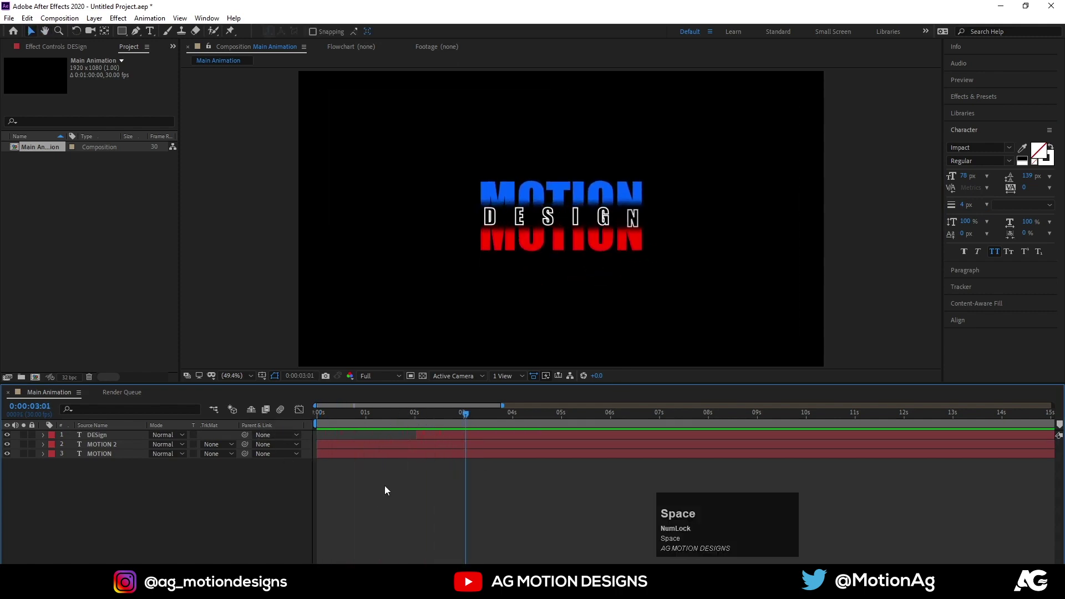
pyautogui.click(204, 522)
pyautogui.press('ctrl+a')
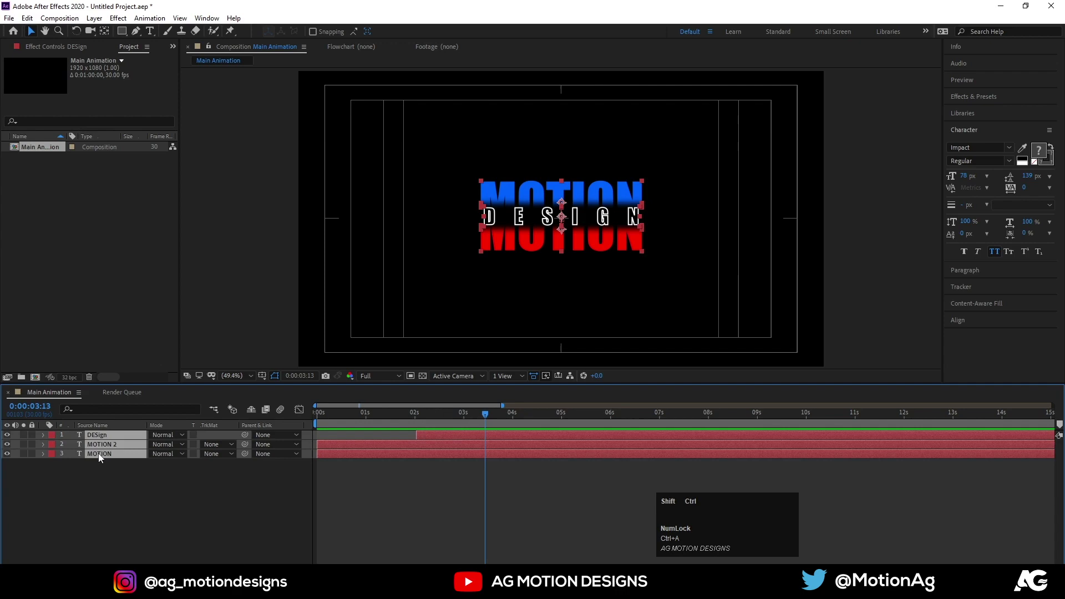
# Pre-compose the three text layers into a composition named text1.
pyautogui.press('ctrl+shift+c')
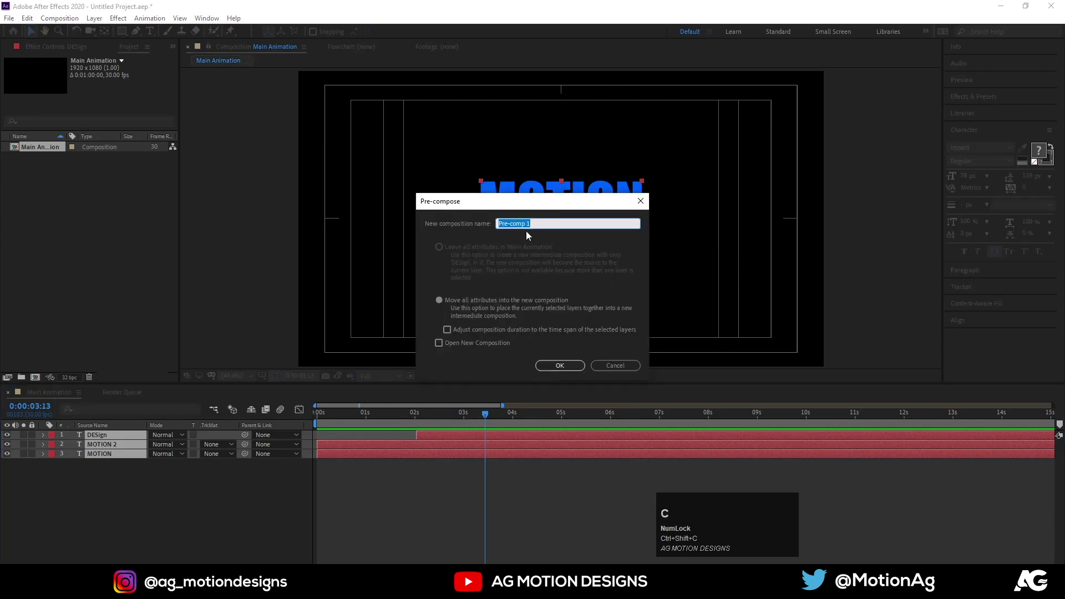
pyautogui.write('text1')
pyautogui.press('Return')
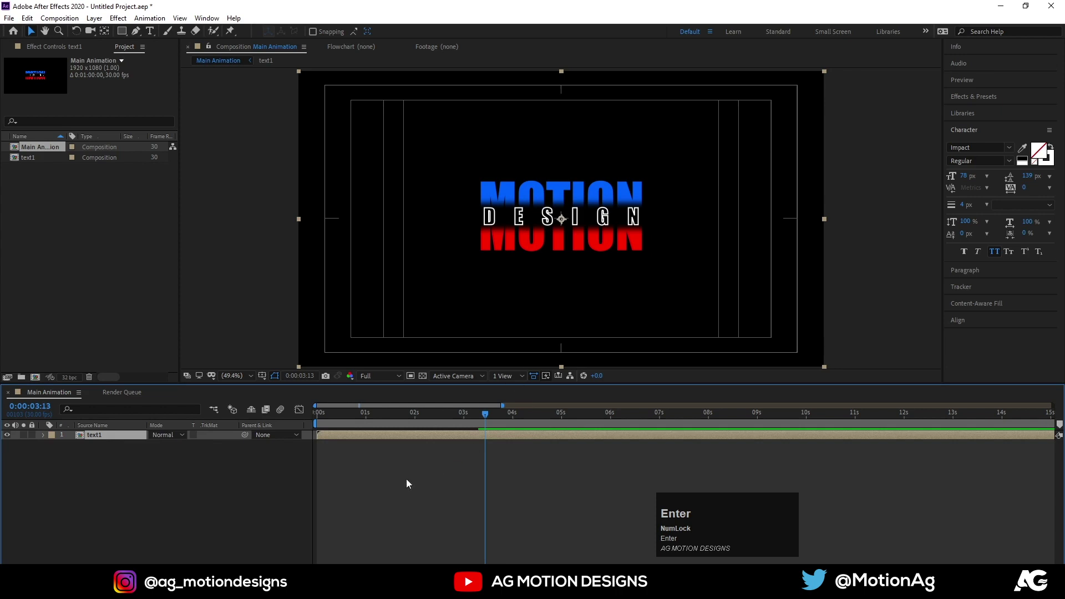
# Draw a rectangle over the middle of the frame and set it as text1's Alpha Matte.
pyautogui.moveTo(390, 487); pyautogui.dragTo(655, 268)
pyautogui.press('ctrl+alt+Home')
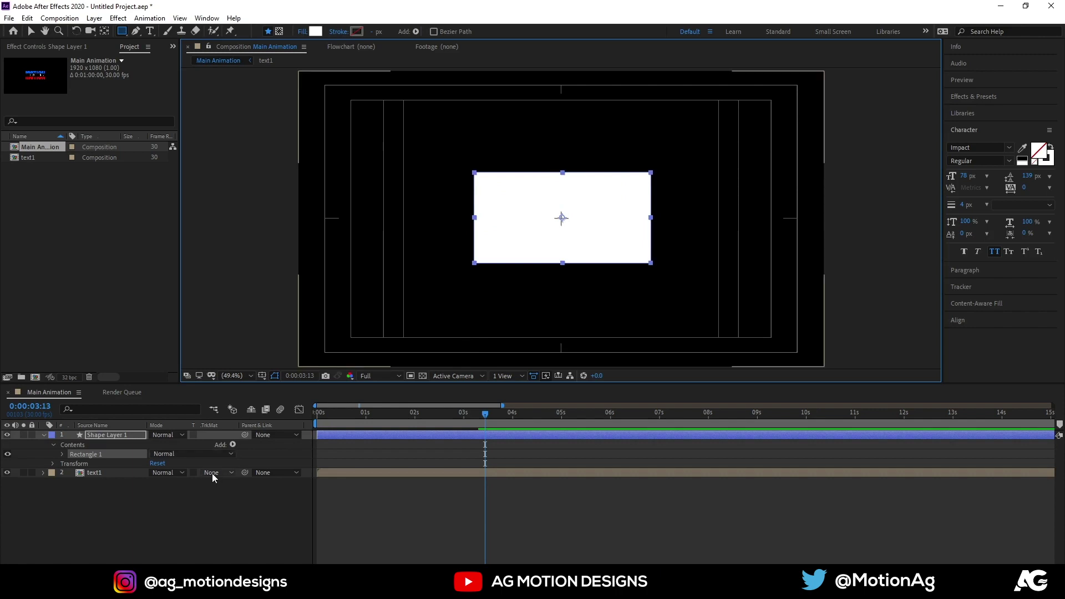
pyautogui.moveTo(215, 477); pyautogui.dragTo(371, 453)
pyautogui.press('space')
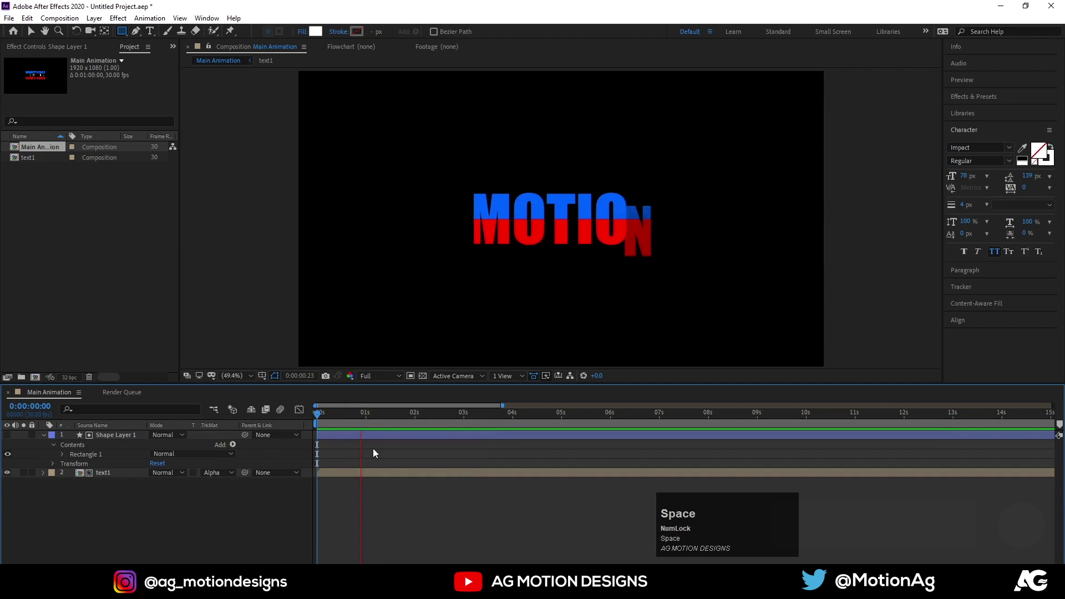
pyautogui.press('space')
pyautogui.moveTo(393, 418); pyautogui.dragTo(121, 442)
pyautogui.click(121, 442)
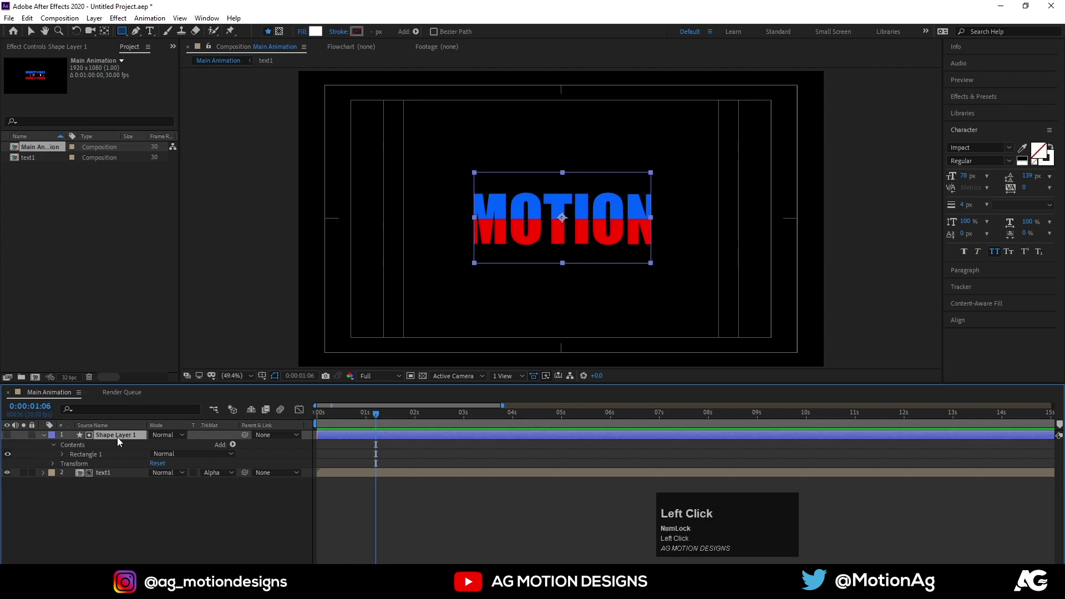
# Widen the rectangle matte horizontally to 130% scale.
pyautogui.click(137, 486)
pyautogui.press('s')
pyautogui.moveTo(157, 448); pyautogui.dragTo(108, 474)
pyautogui.press('space')
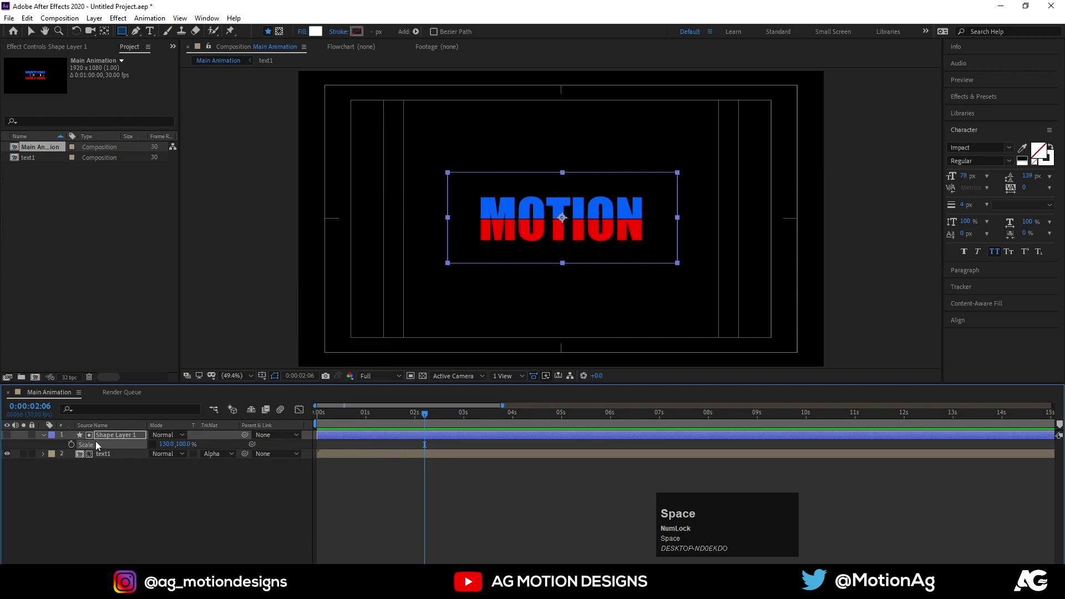
# Set a Position keyframe on Shape Layer 1 at 0:00:03:23 after checking the timing.
pyautogui.press('p')
pyautogui.click(77, 448)
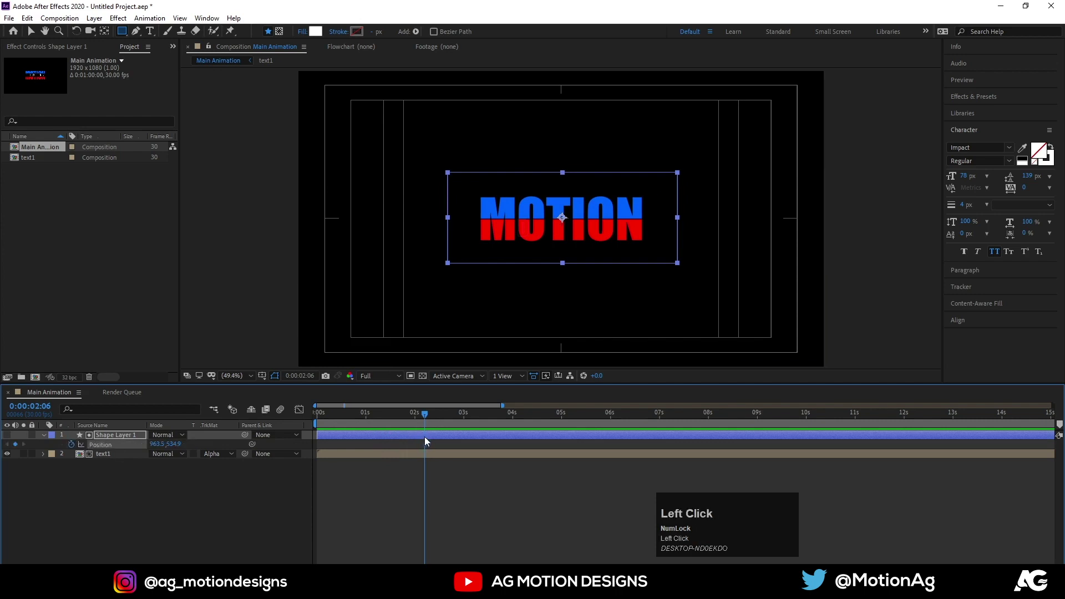
pyautogui.moveTo(500, 418); pyautogui.dragTo(404, 425)
pyautogui.press('space')
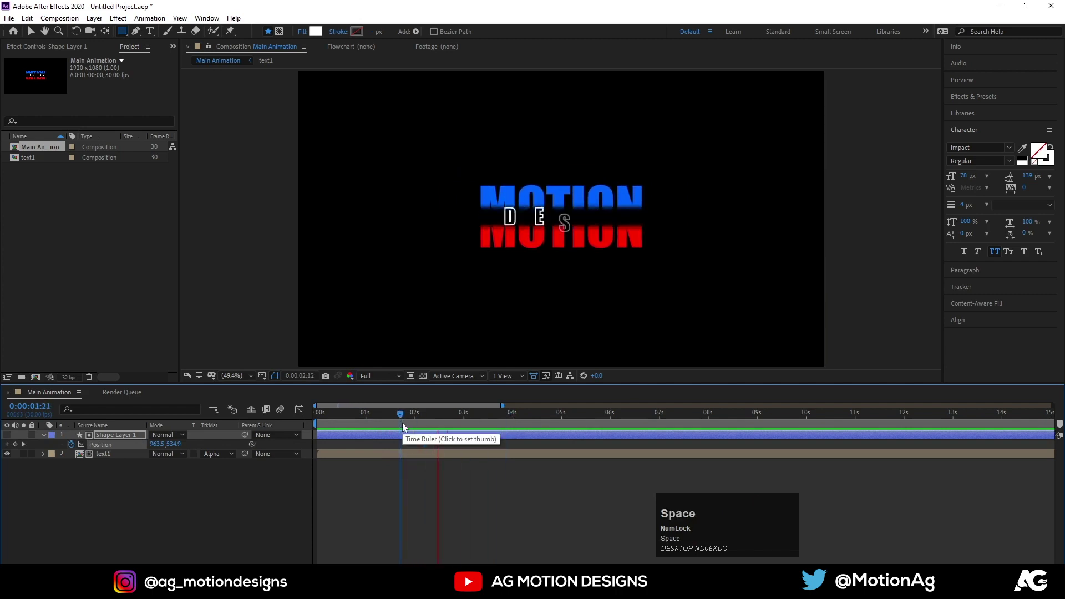
pyautogui.moveTo(434, 448); pyautogui.dragTo(487, 416)
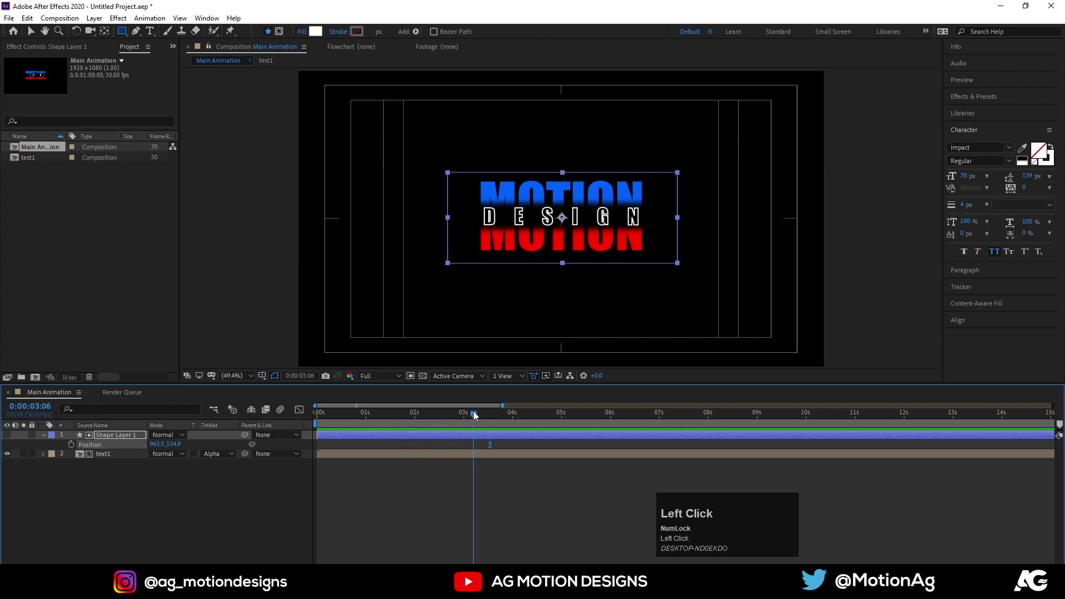
pyautogui.press('space')
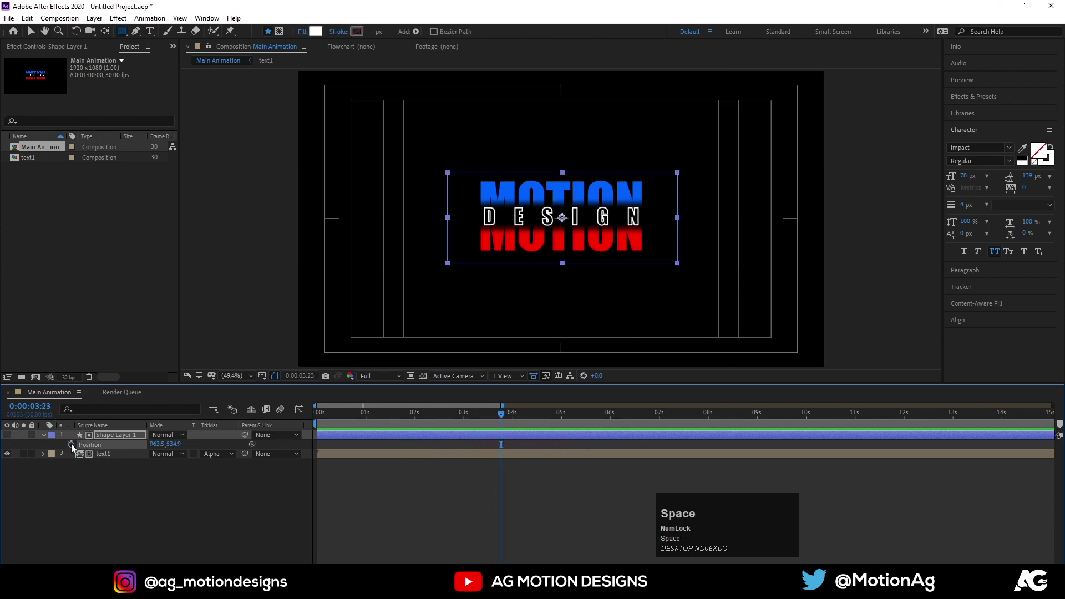
pyautogui.moveTo(75, 448); pyautogui.dragTo(551, 435)
pyautogui.press('j')
# Move the rectangle right at about 5:04 so the matte wipes the text away, with eased keyframes.
pyautogui.moveTo(497, 446); pyautogui.dragTo(629, 461)
pyautogui.press('F9')
pyautogui.press('space')
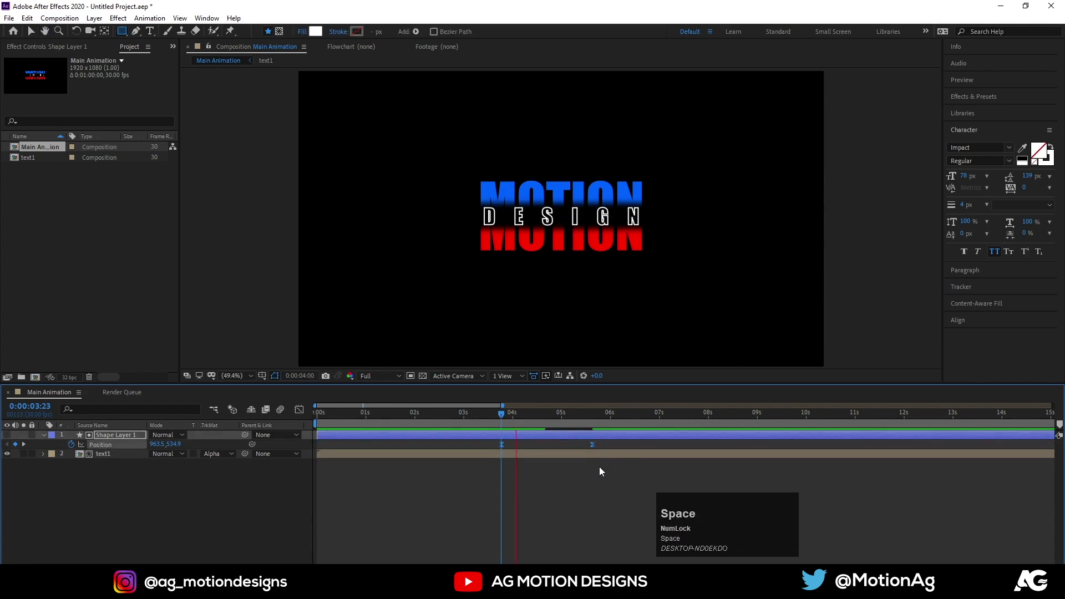
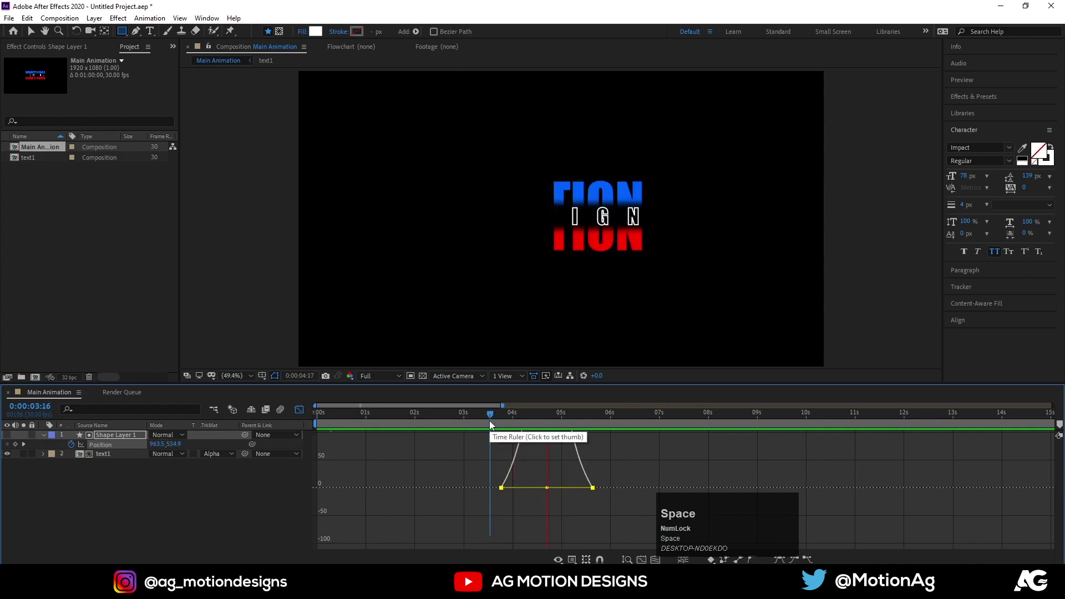
pyautogui.click(304, 413)
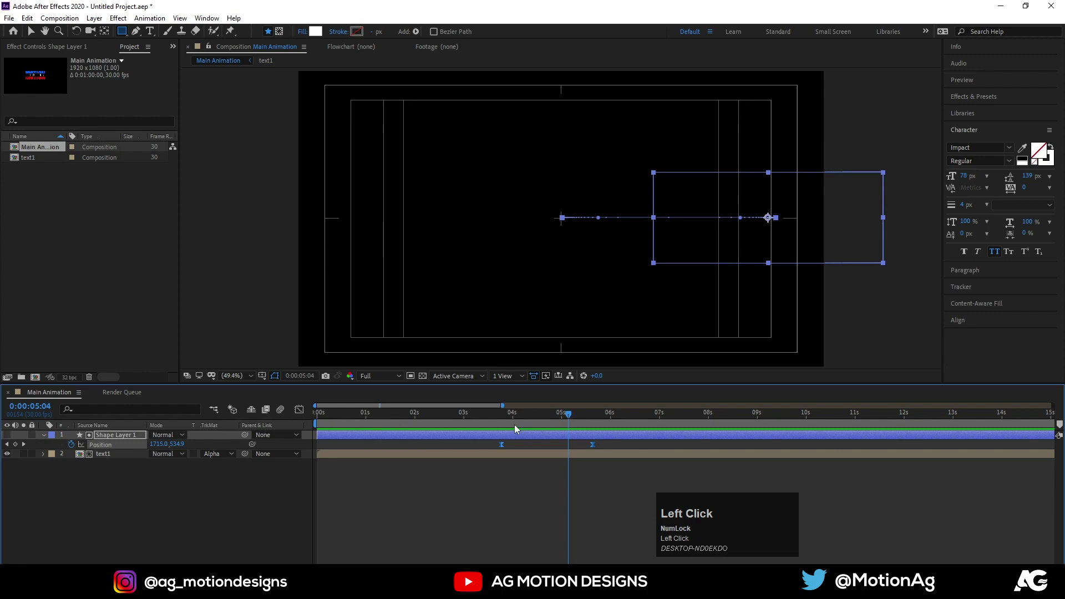
pyautogui.press('j')
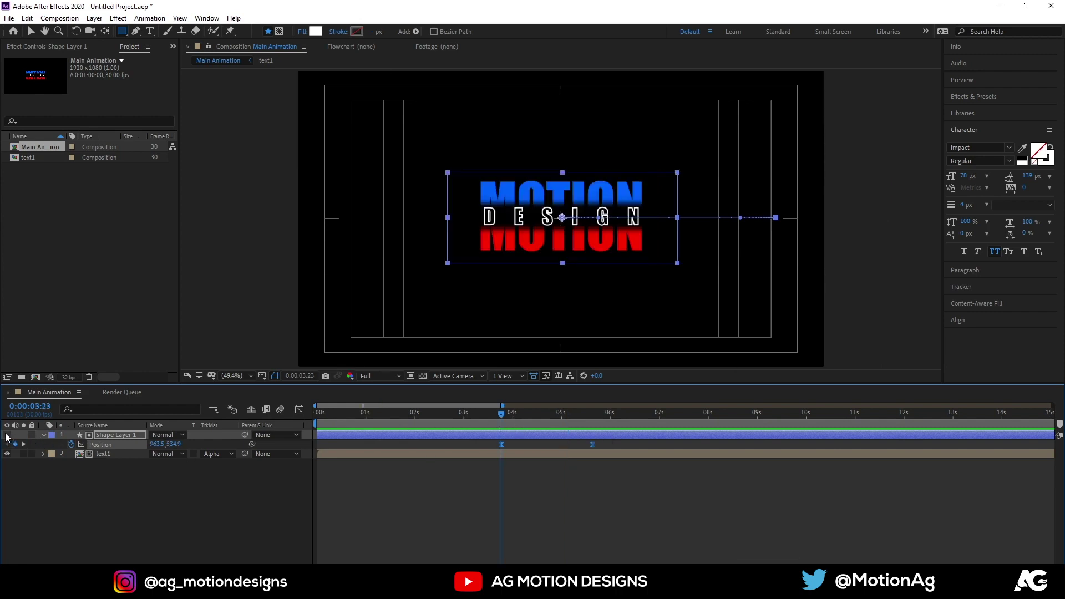
# Draw a white 10 px vertical line at the matte's left edge, centre its anchor and parent it to Shape Layer 1.
pyautogui.click(9, 436)
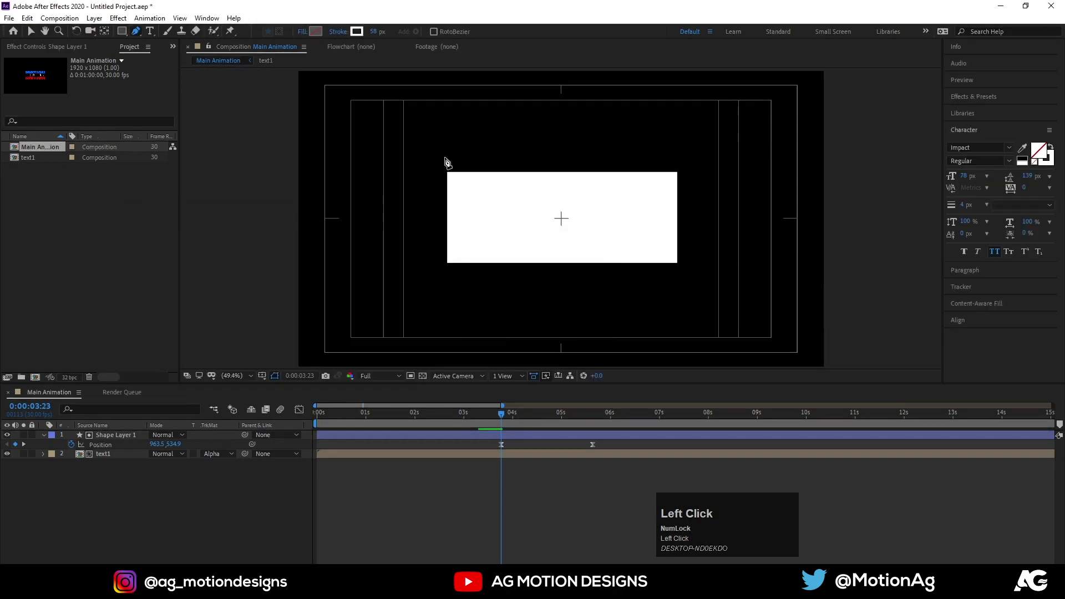
pyautogui.click(448, 283)
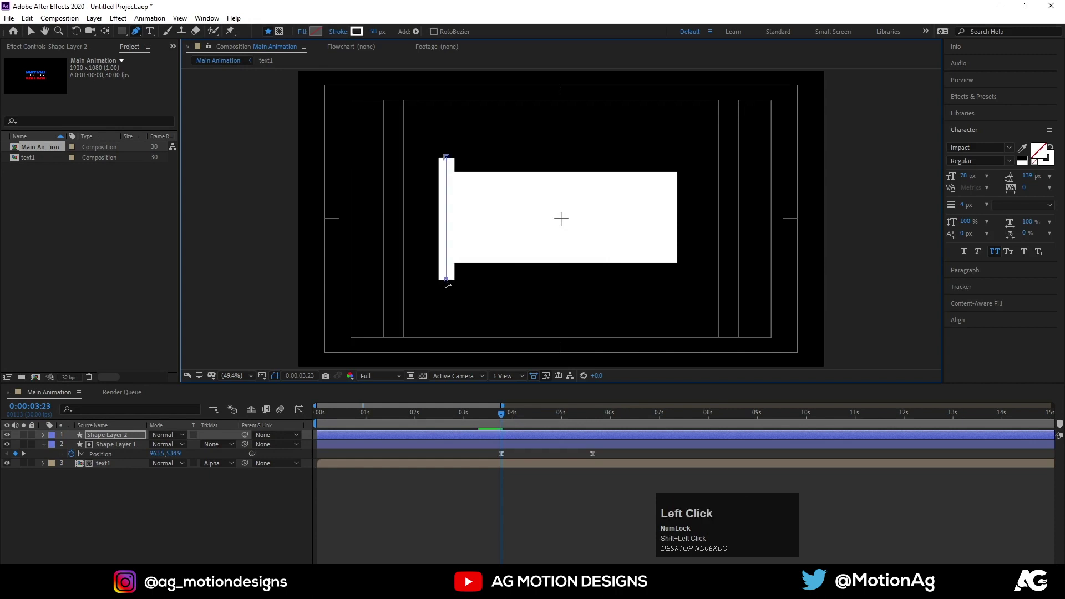
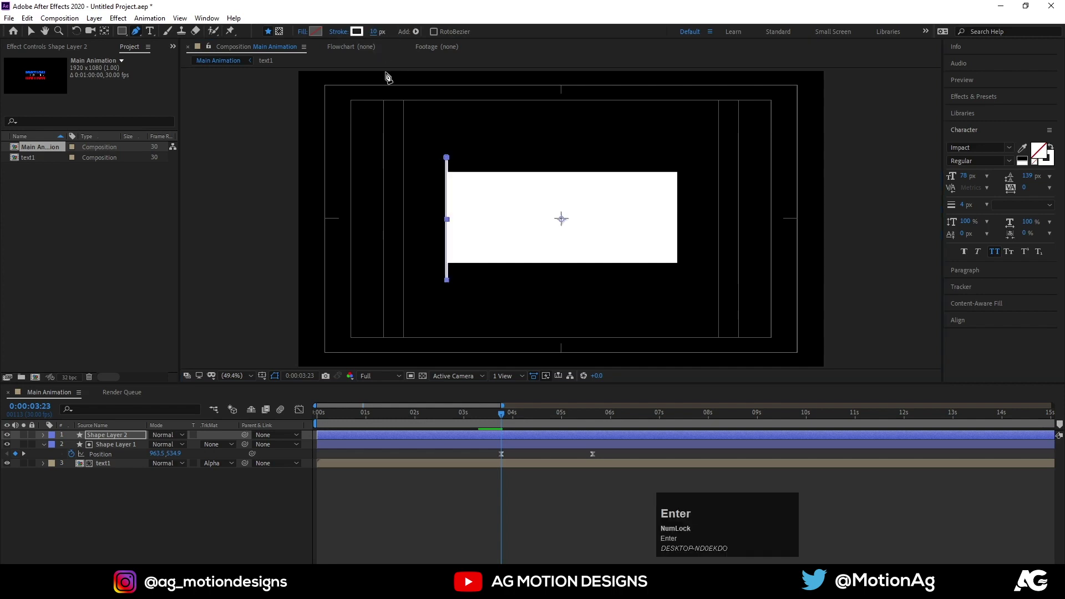
pyautogui.press('ctrl+alt+Home')
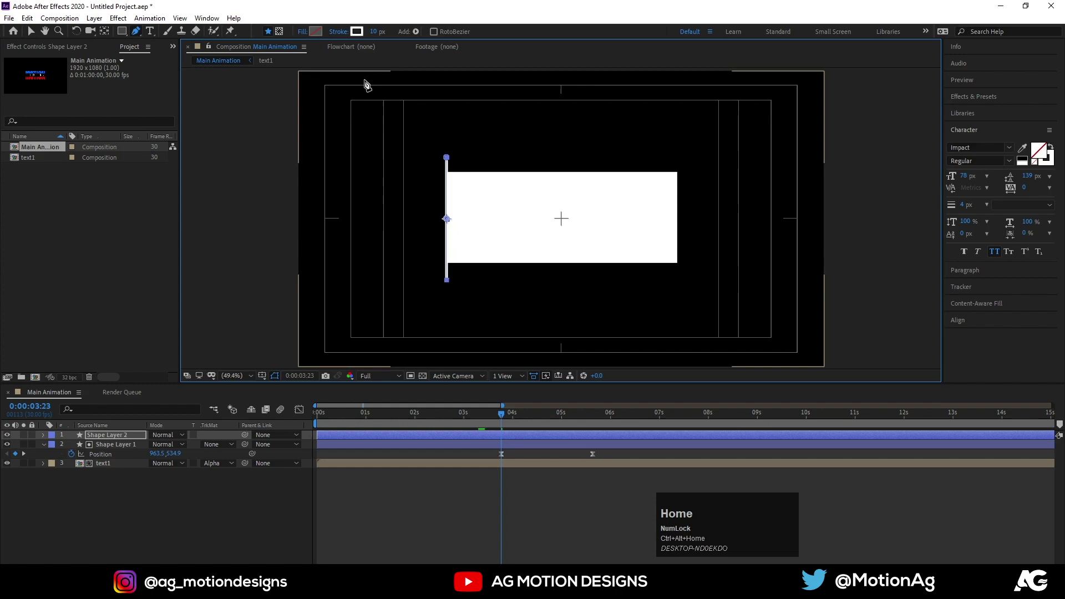
pyautogui.moveTo(120, 436); pyautogui.dragTo(122, 449)
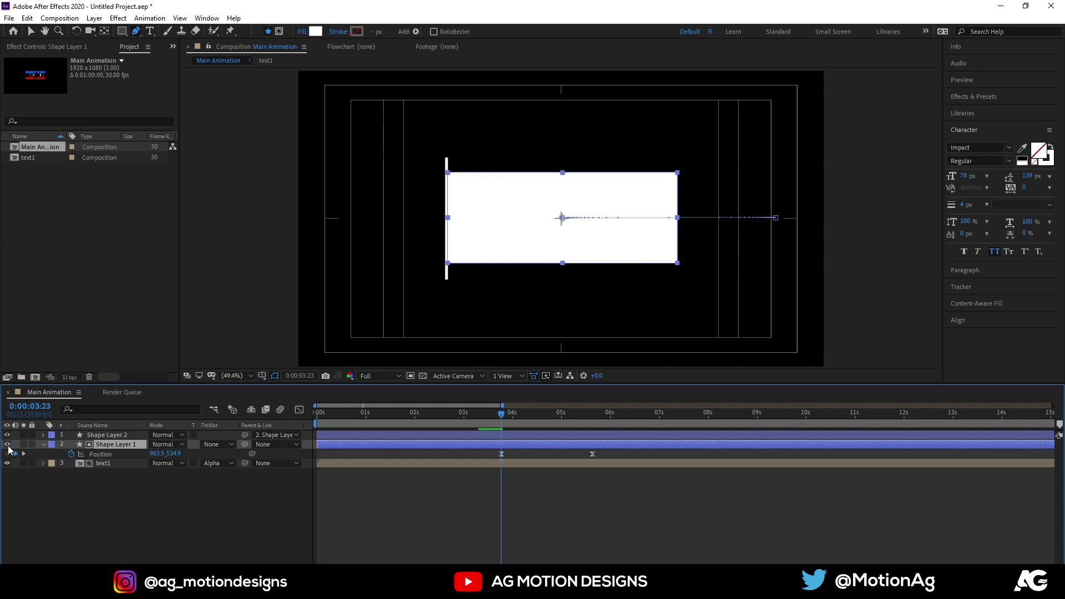
# Hide the rectangle matte again and preview the line travelling with the wipe.
pyautogui.click(11, 449)
pyautogui.press('space')
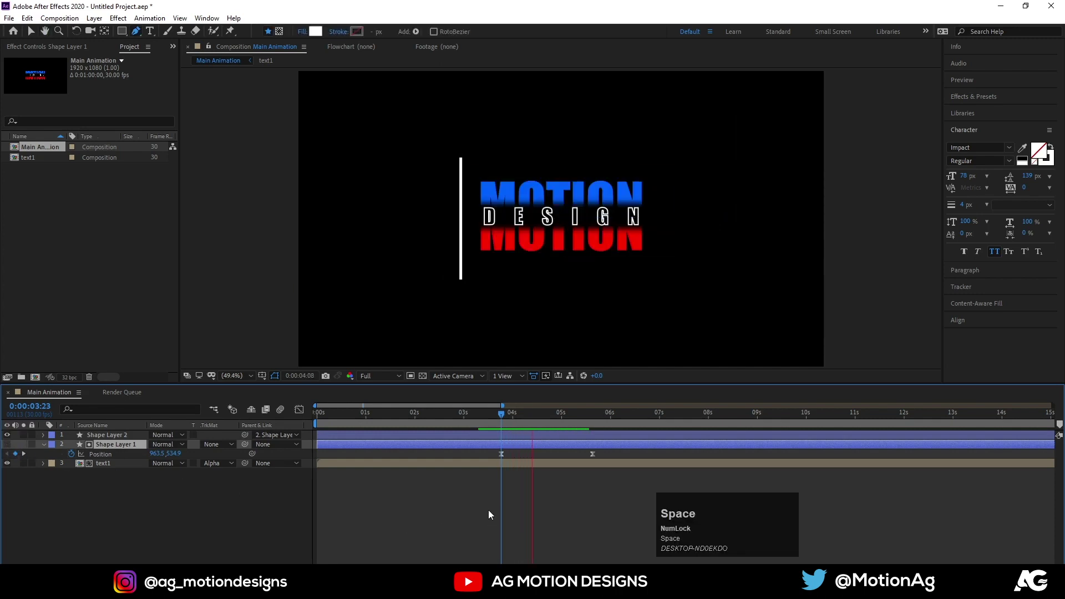
pyautogui.click(505, 431)
pyautogui.press('j')
pyautogui.click(508, 441)
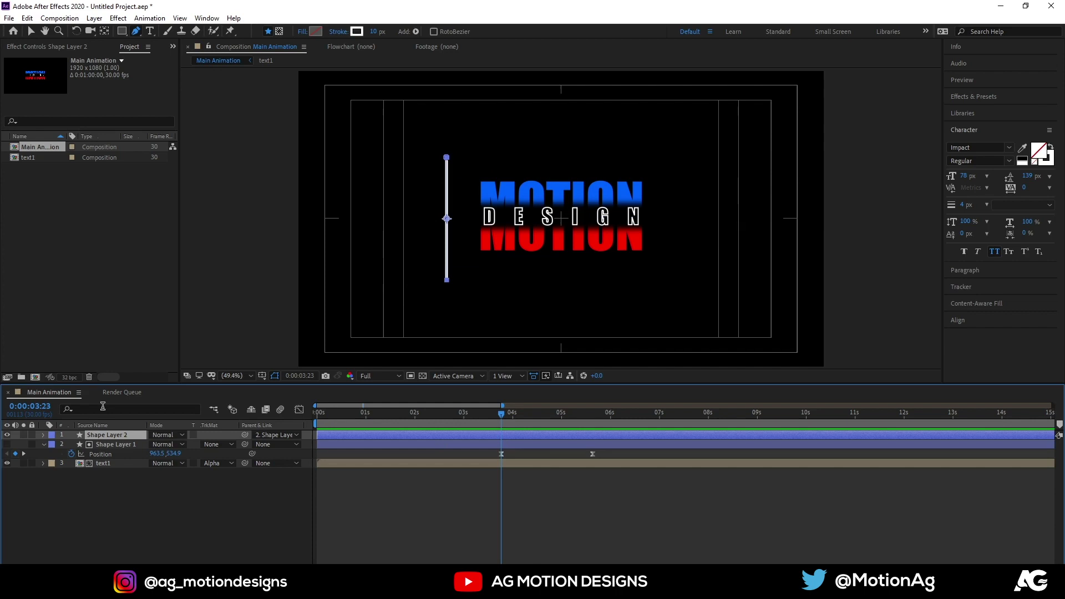
pyautogui.press('s')
# Keyframe the line's Scale from 76.9,0% at 2:23 to 76.9,100% at 3:23.
pyautogui.click(155, 450)
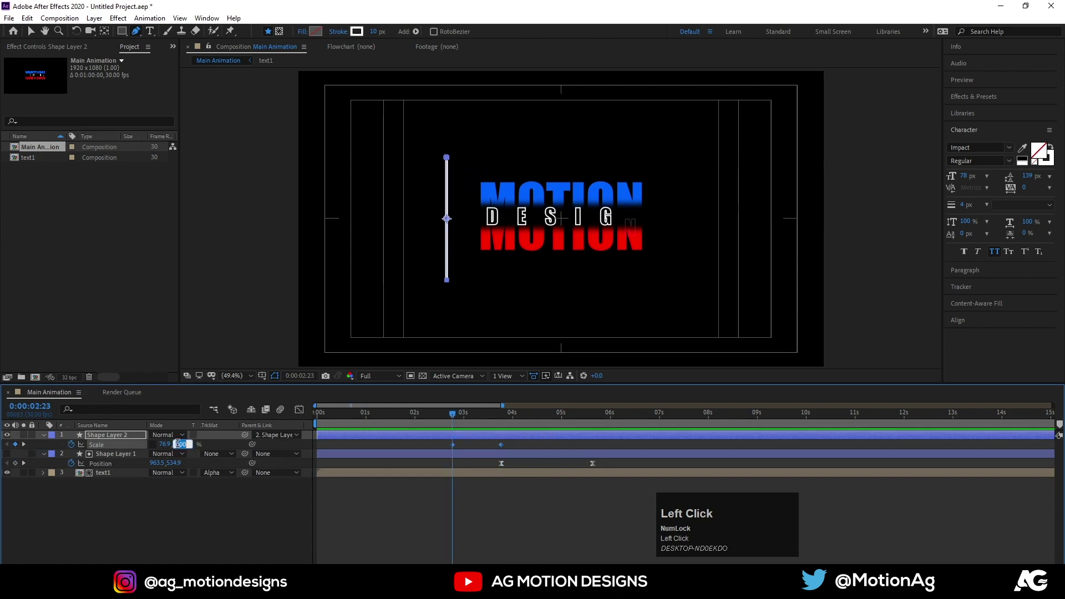
pyautogui.press('Return')
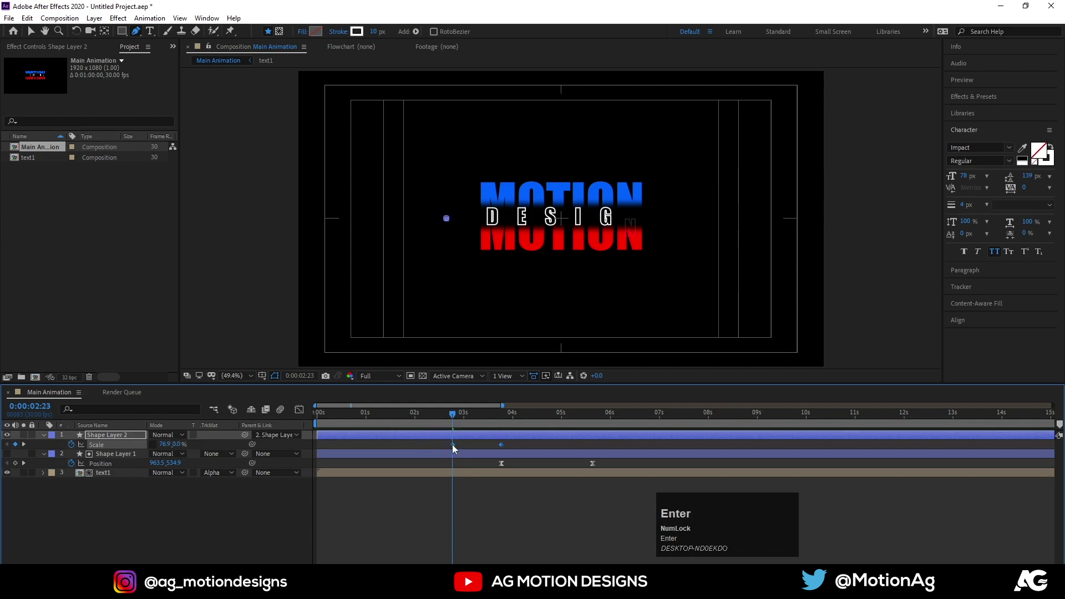
pyautogui.click(442, 447)
pyautogui.press('ctrl+z')
pyautogui.click(473, 450)
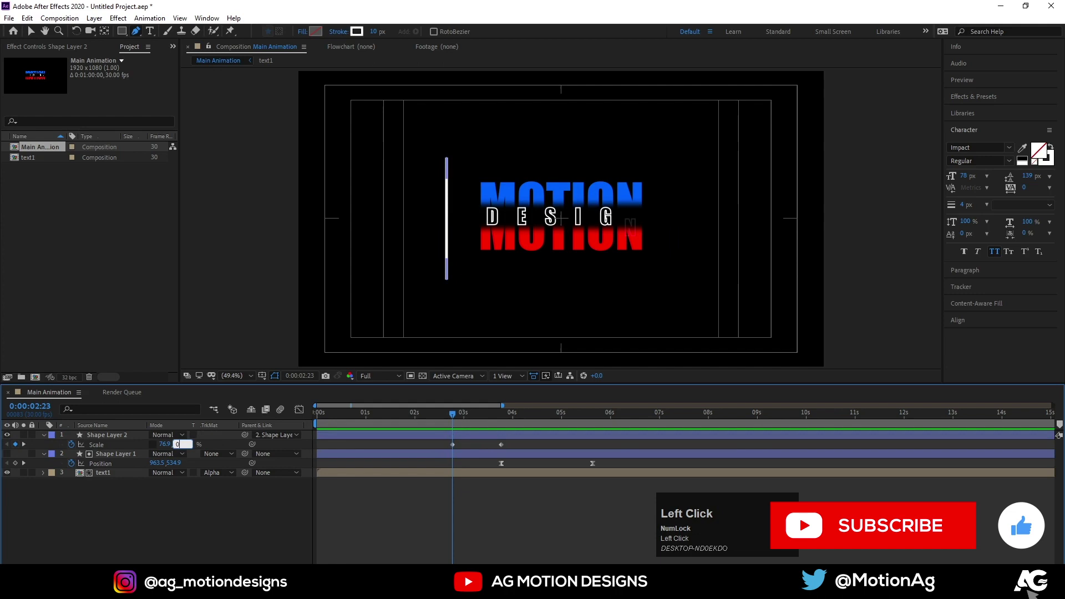
pyautogui.press('Return')
pyautogui.click(500, 417)
pyautogui.press('k')
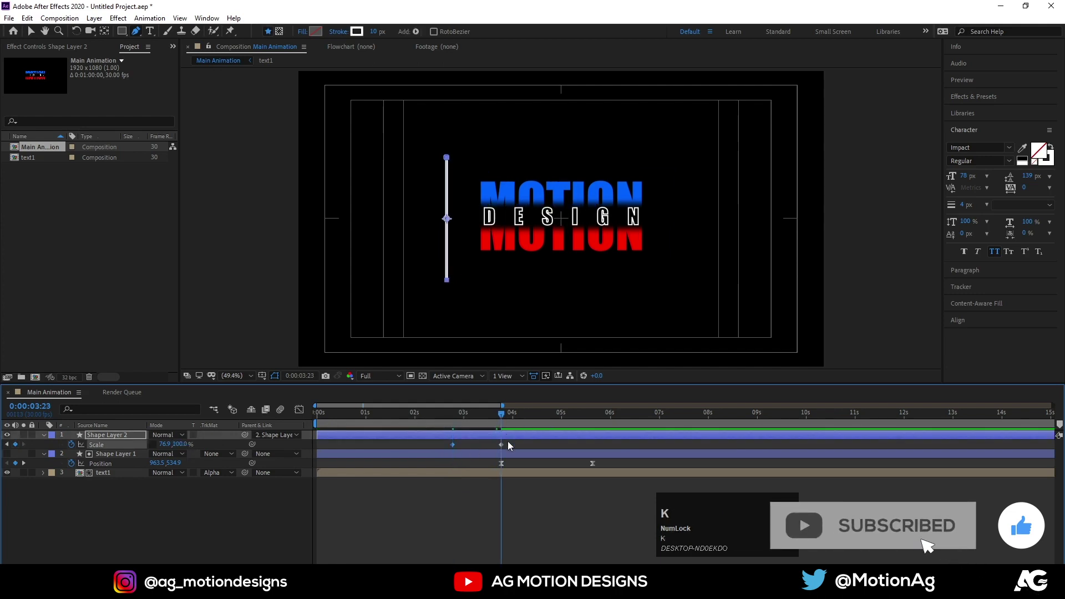
# Easy Ease both Scale keyframes, refine the speed curve and preview from the start.
pyautogui.moveTo(512, 446); pyautogui.dragTo(393, 452)
pyautogui.press('F9')
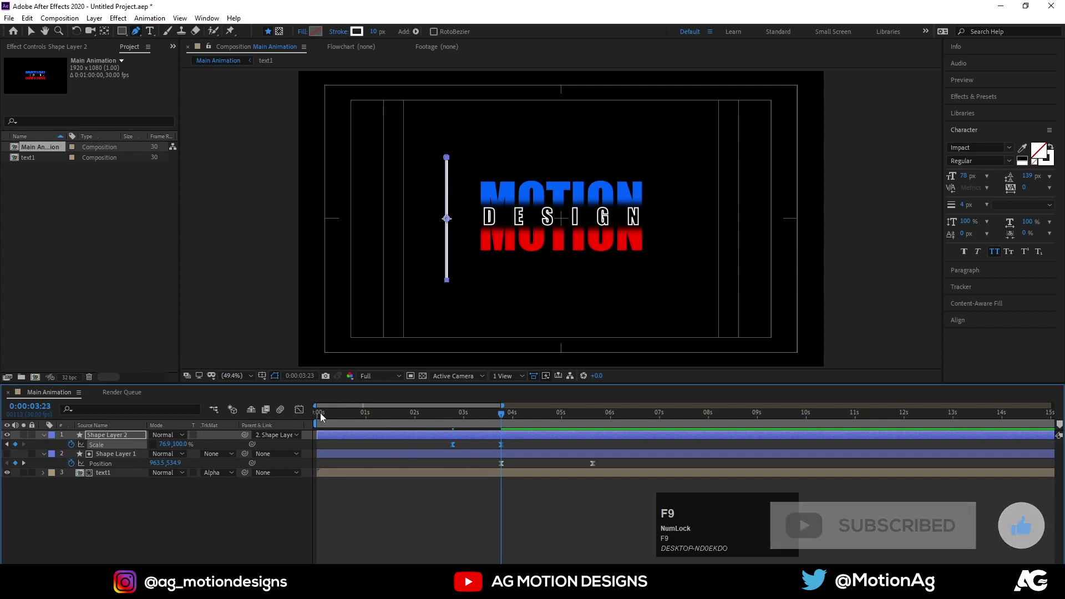
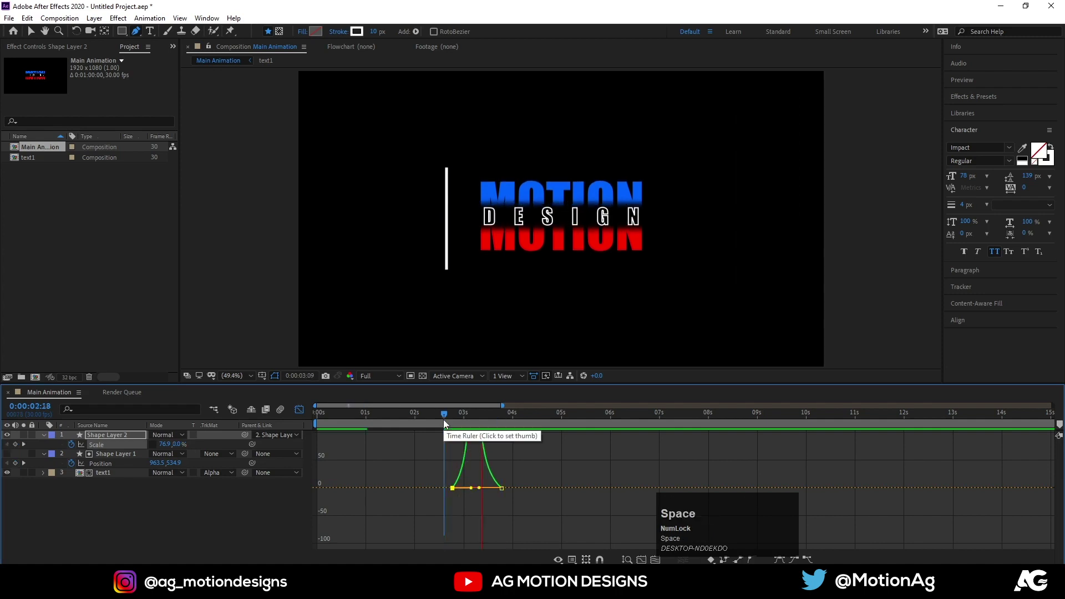
pyautogui.press('space')
pyautogui.click(298, 415)
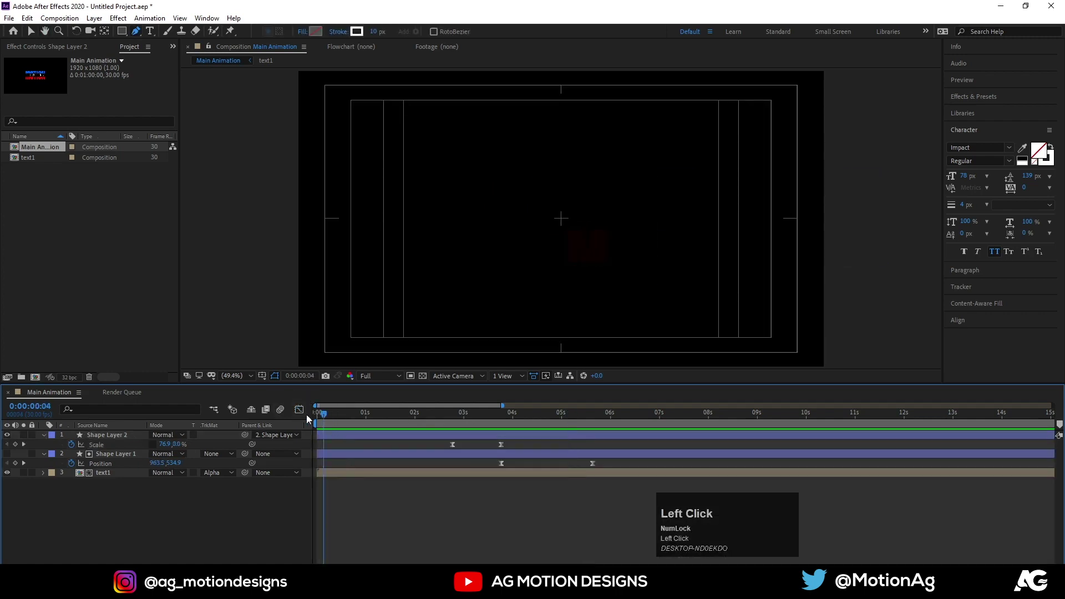
pyautogui.press('space')
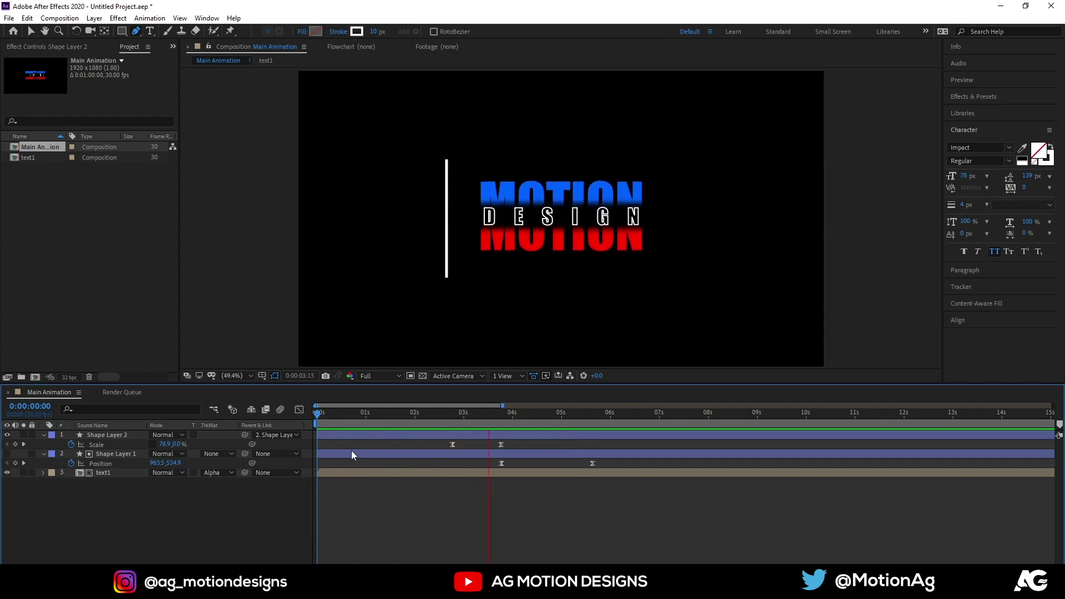
pyautogui.press('space')
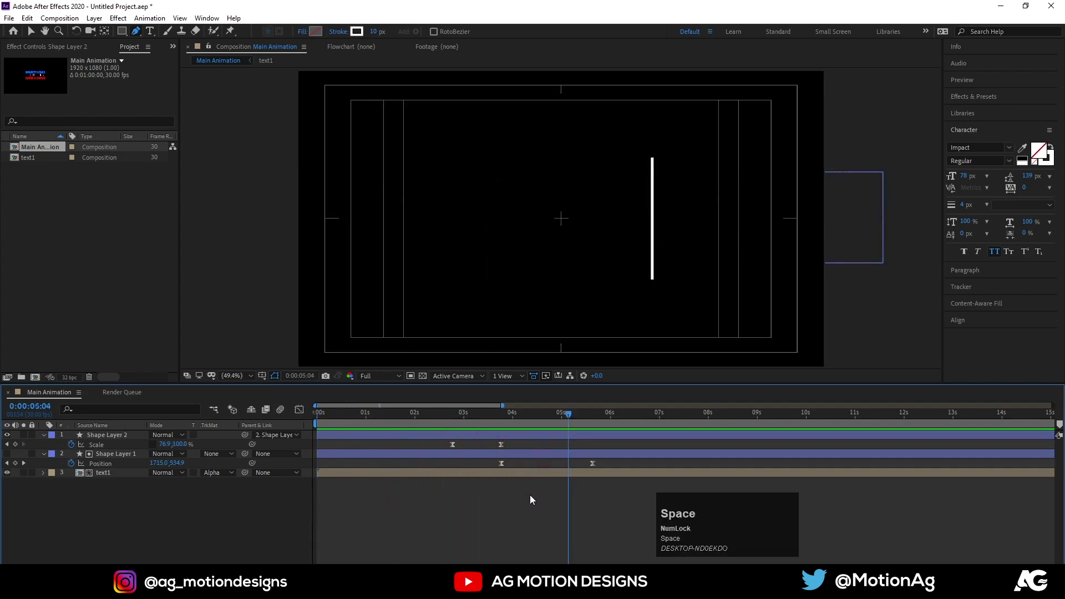
pyautogui.click(532, 512)
# Collapse the layer properties and bring up the Import File dialog for the logo .ai file.
pyautogui.press('u')
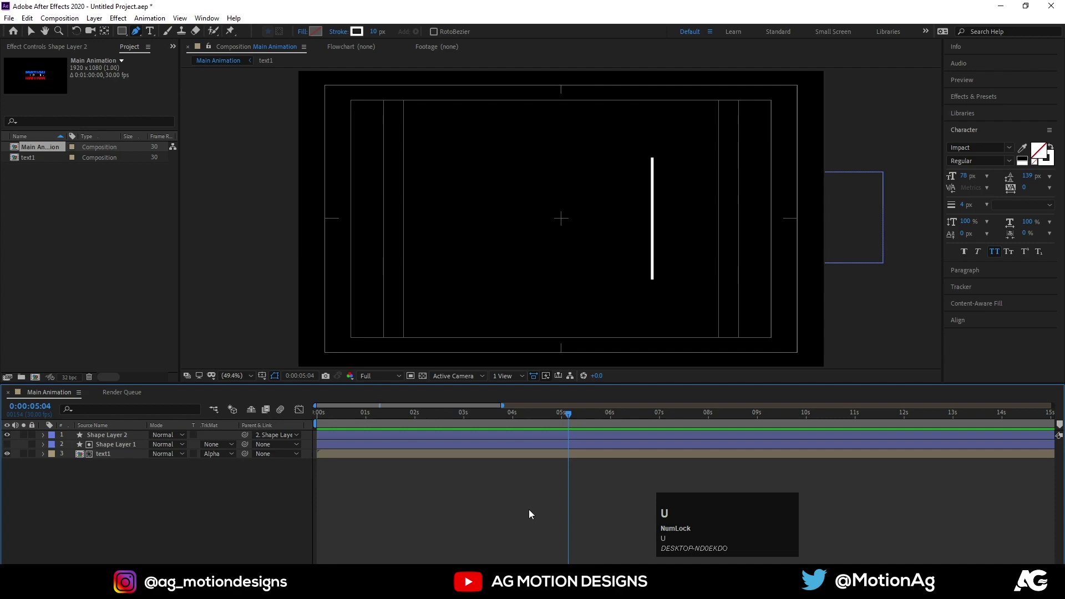
pyautogui.press('ctrl+i')
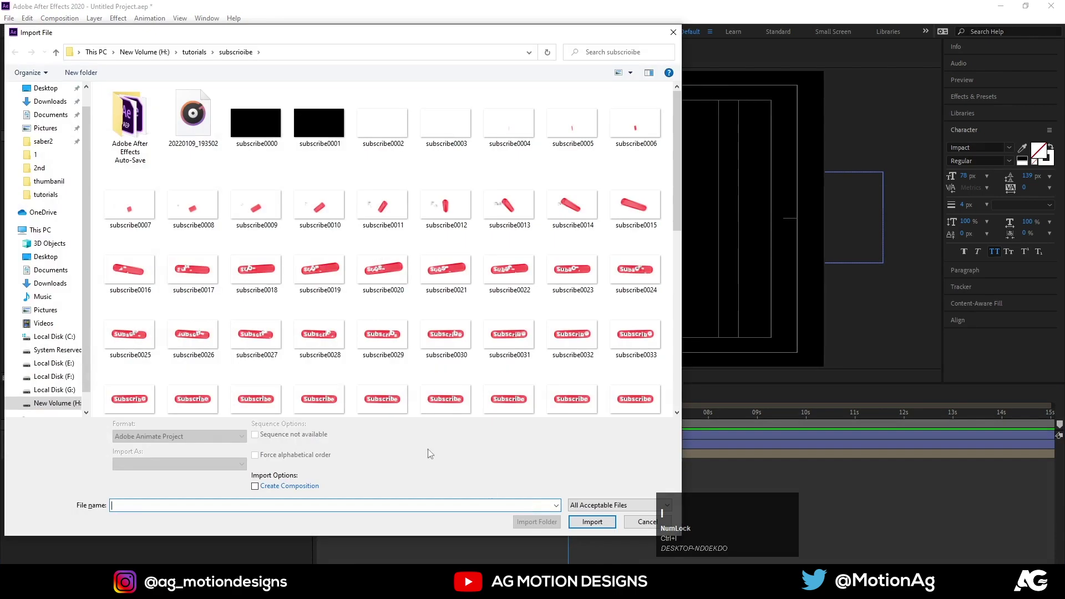
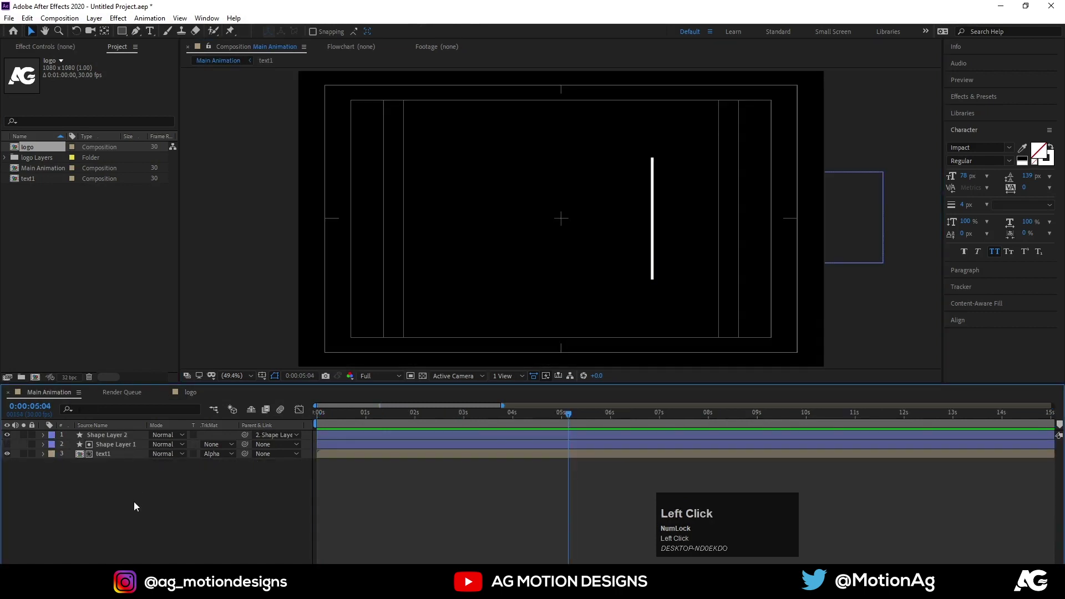
# Place the logo in Main Animation at 37% beside the line, below the shape layer with an inverted alpha matte.
pyautogui.press('ctrl+v')
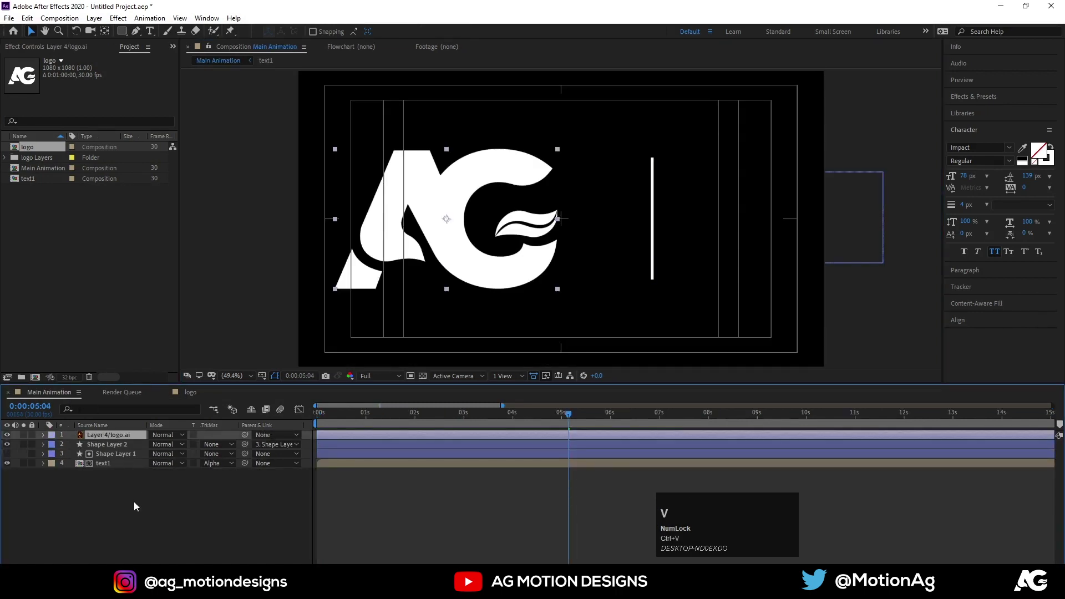
pyautogui.click(960, 323)
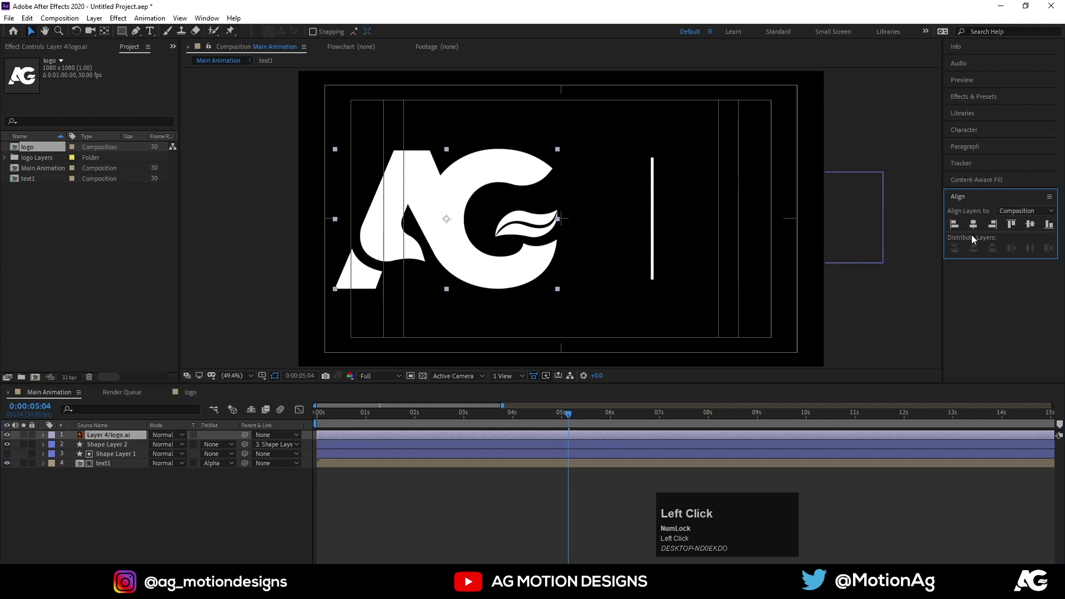
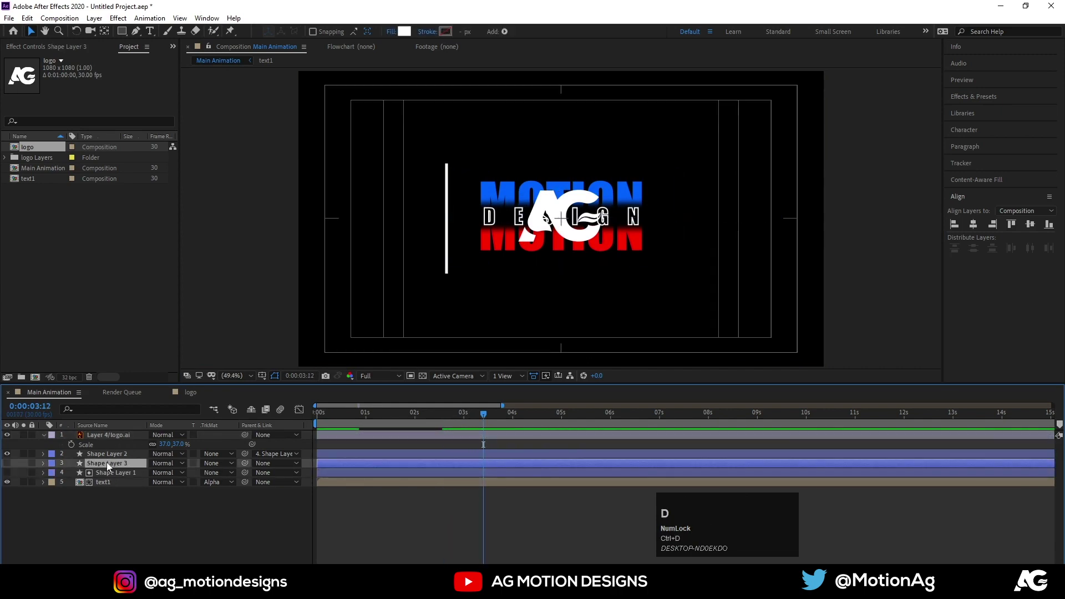
pyautogui.moveTo(102, 468); pyautogui.dragTo(212, 477)
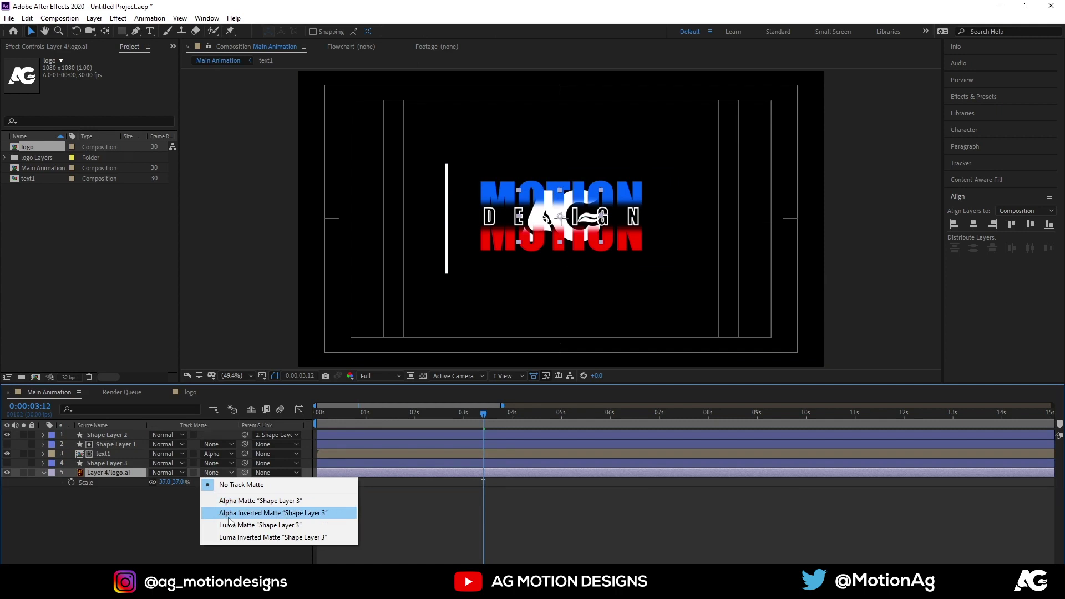
pyautogui.click(231, 521)
# Preview from the start to check the logo appears after MOTION DESIGN wipes away.
pyautogui.press('space')
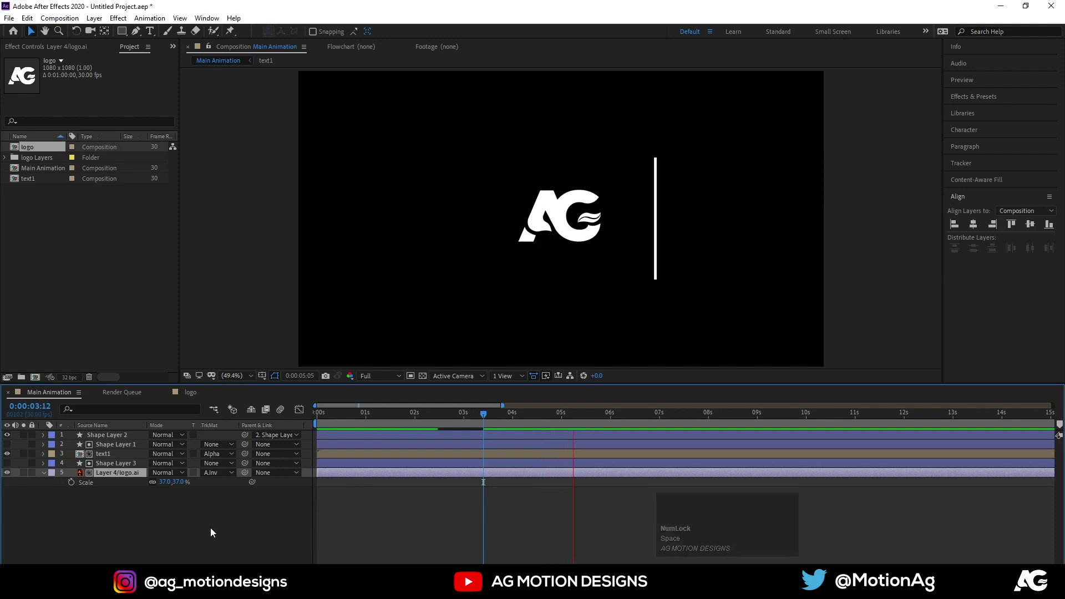
pyautogui.press('space')
pyautogui.click(504, 419)
pyautogui.press('space')
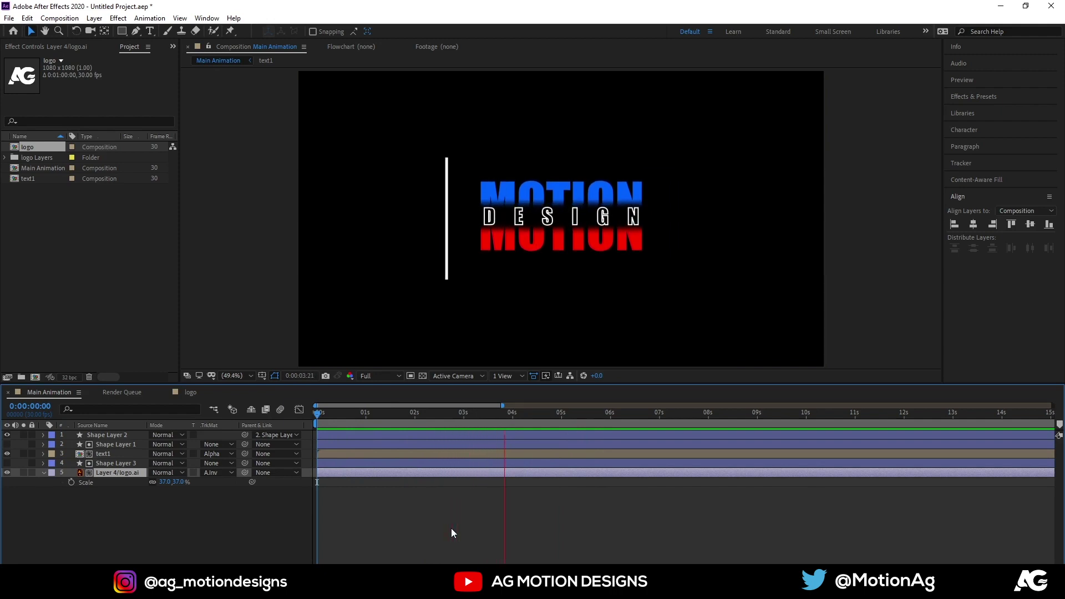
pyautogui.press('space')
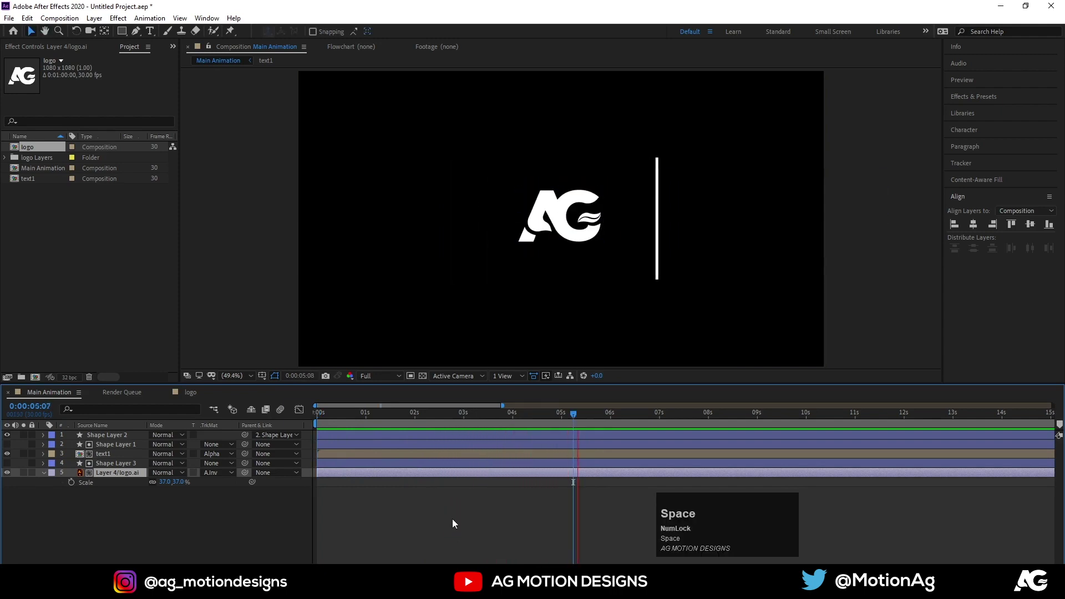
# Copy the white line's Scale keyframes to 5:13 and time-reverse them so it shrinks to zero.
pyautogui.click(124, 439)
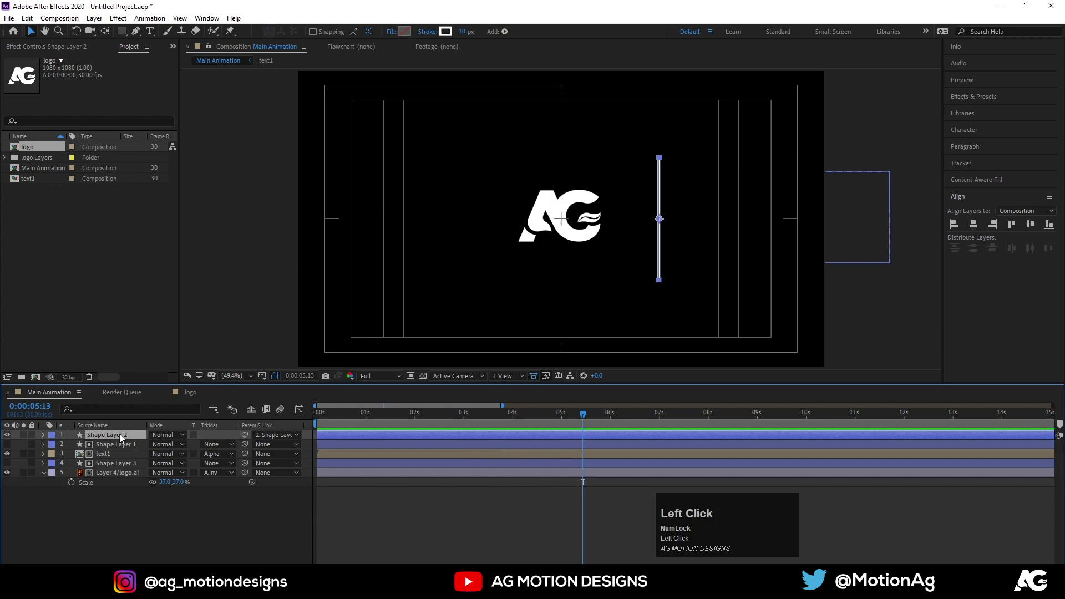
pyautogui.press('s')
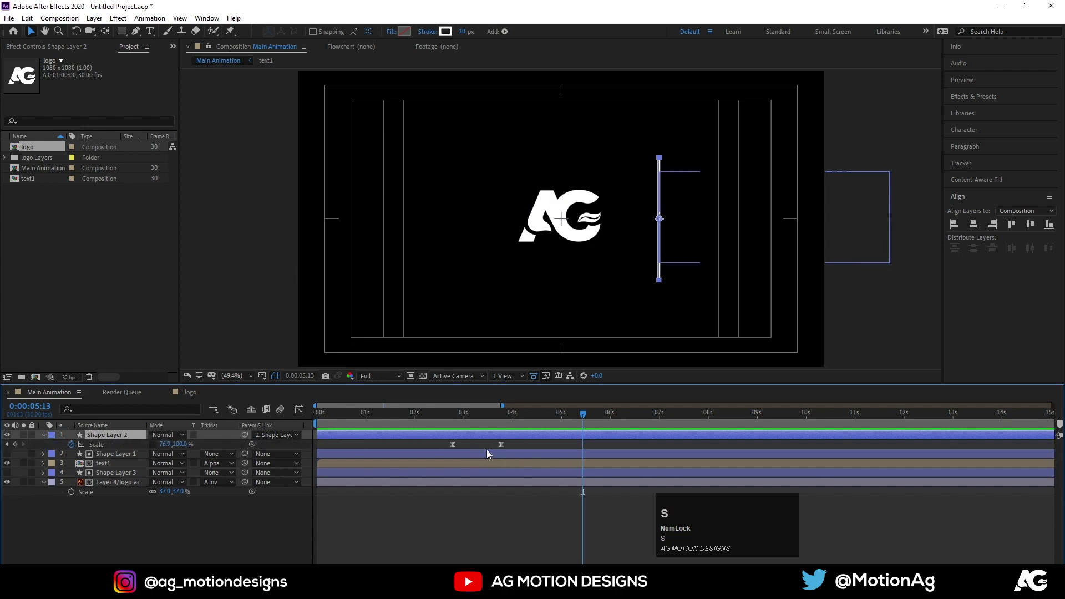
pyautogui.moveTo(439, 447); pyautogui.dragTo(542, 449)
pyautogui.press('ctrl+c')
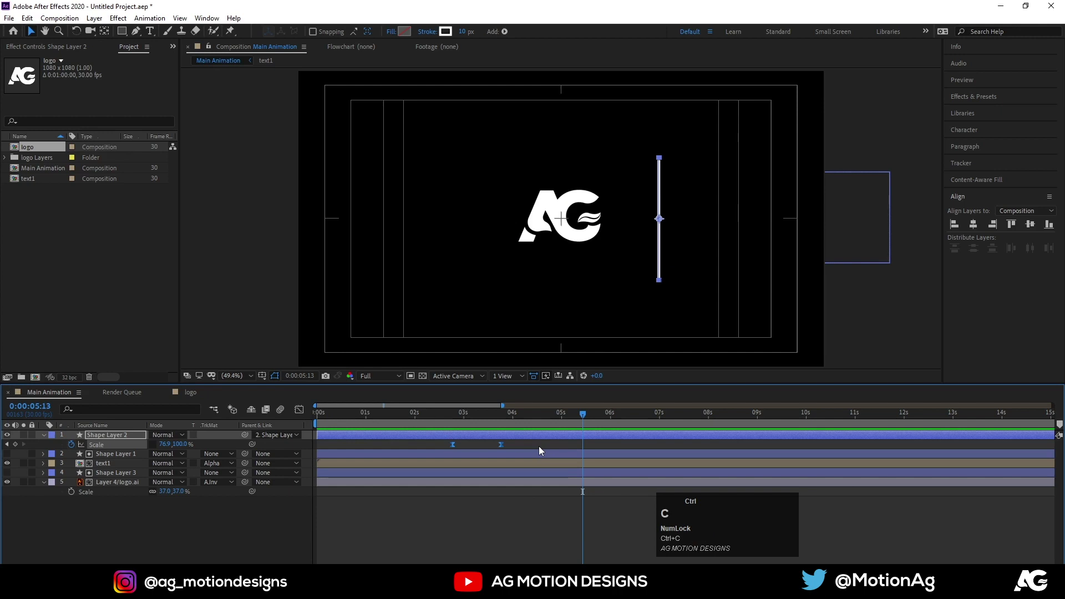
pyautogui.press('ctrl+v')
pyautogui.rightClick(586, 448)
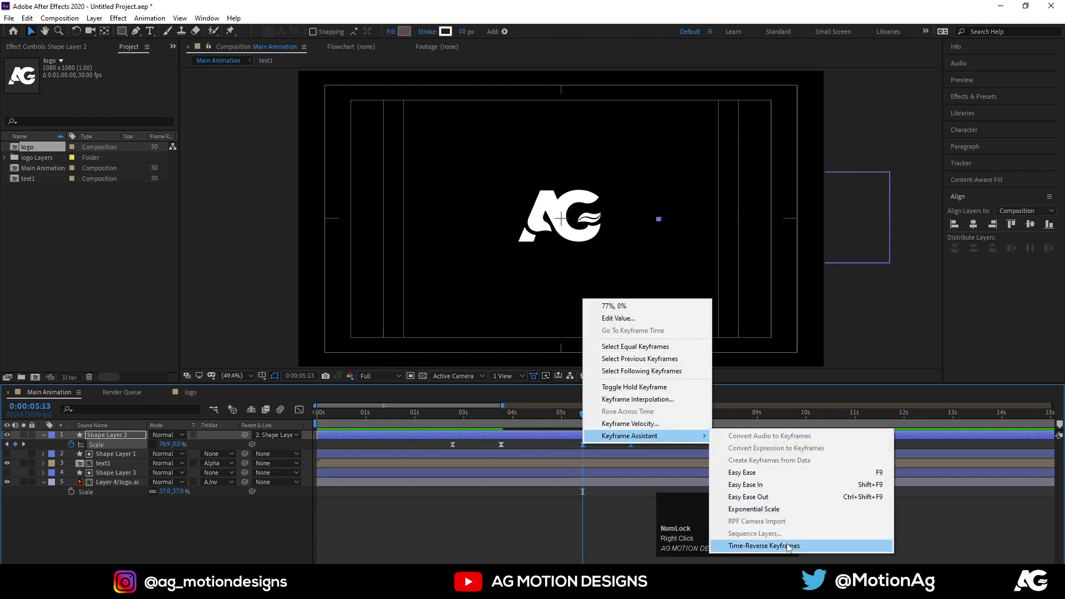
pyautogui.click(791, 548)
# Preview the animation from the start and from around one second to check the timing.
pyautogui.press('space')
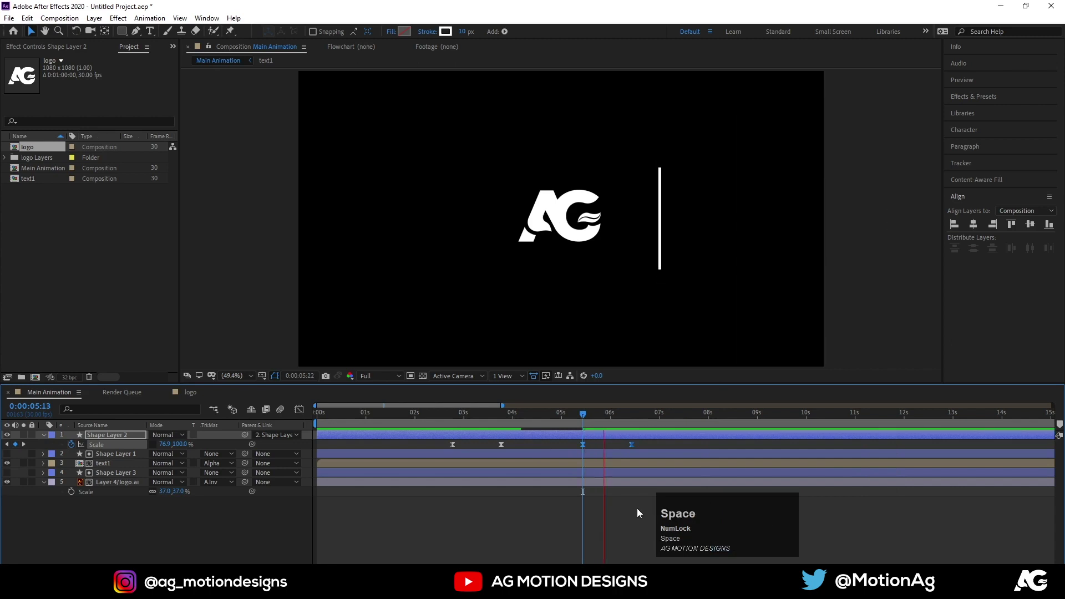
pyautogui.press('n')
pyautogui.press('space')
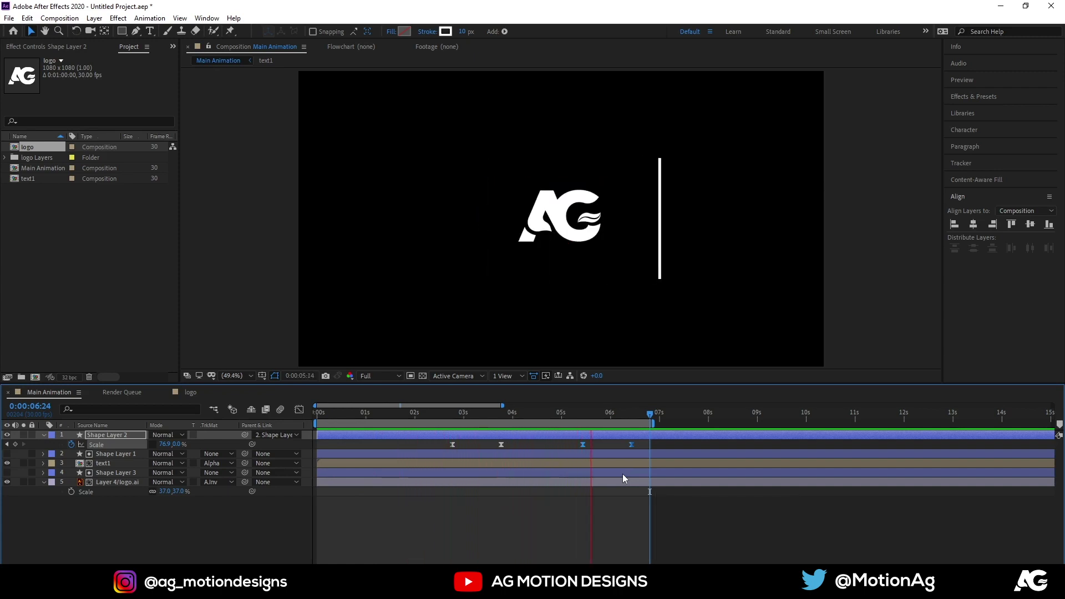
pyautogui.press('space')
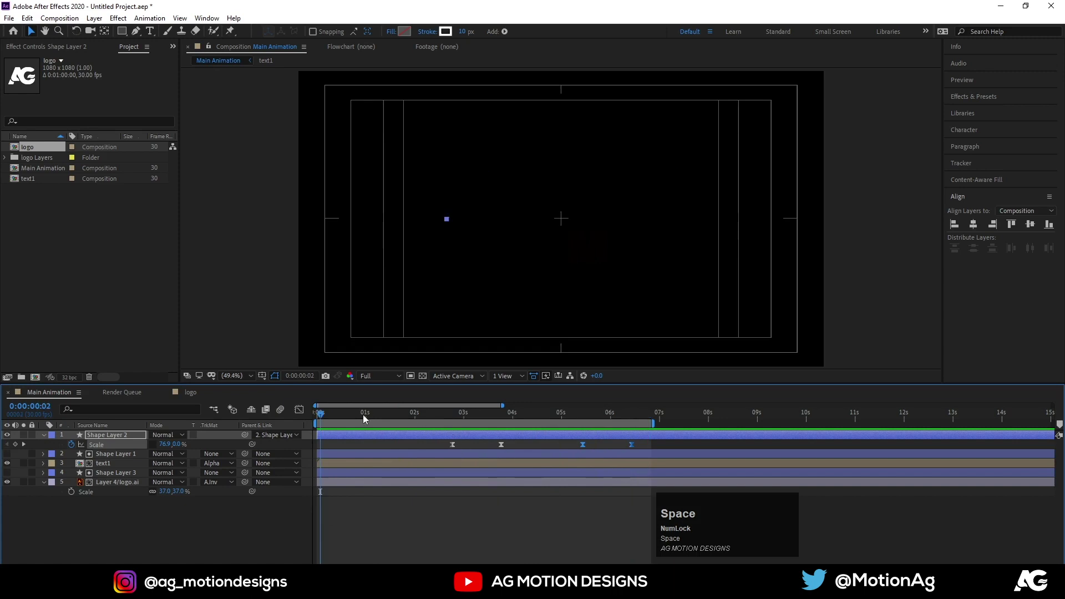
pyautogui.click(366, 419)
pyautogui.press('space')
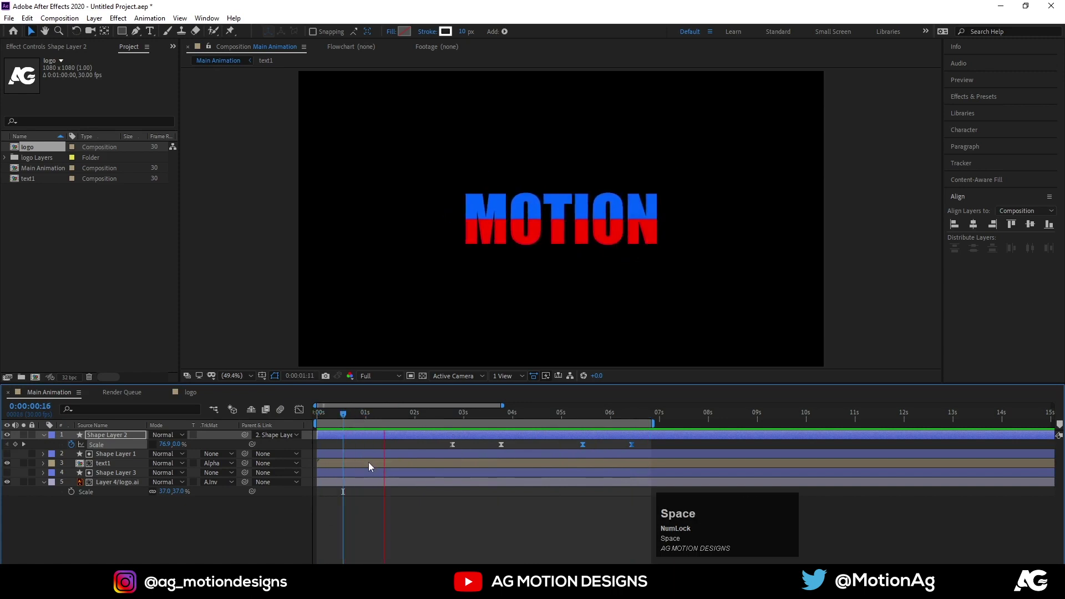
# Apply a Transform effect to text1 and raise its Skew from 6 to 10, checking in preview.
pyautogui.click(135, 471)
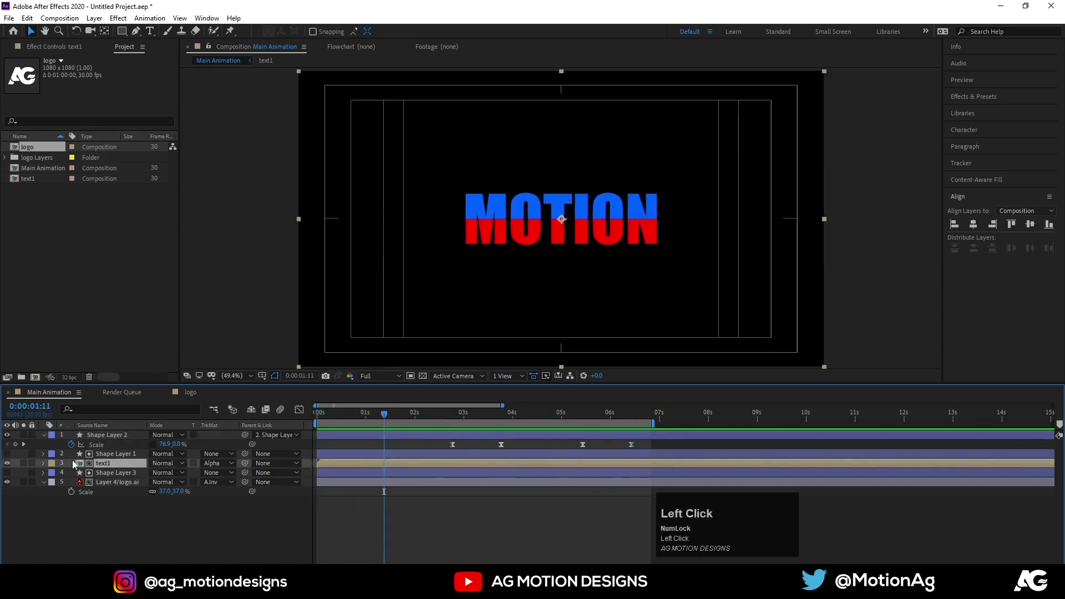
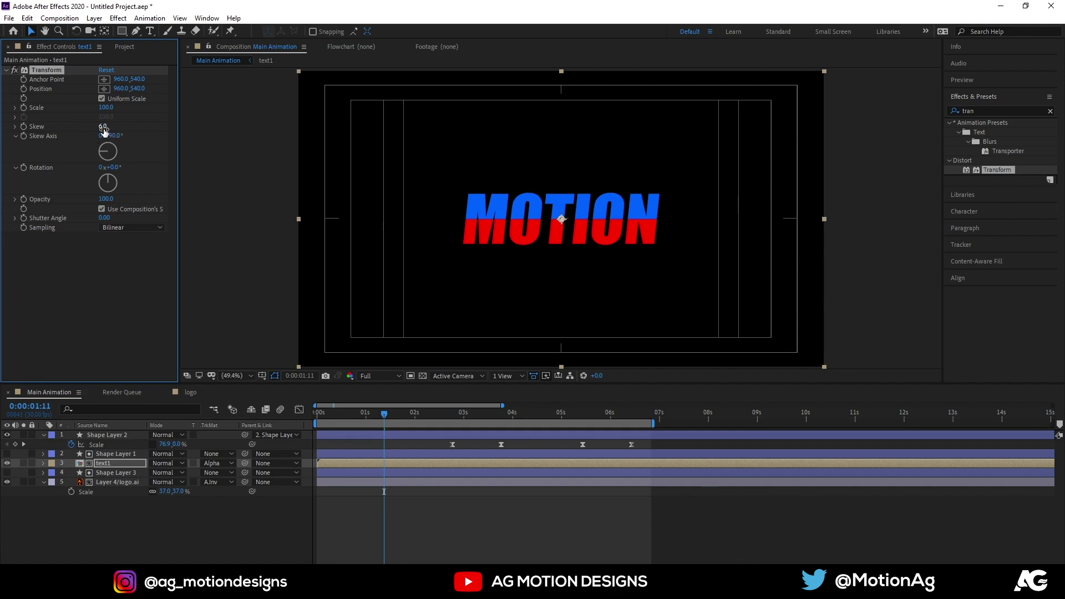
pyautogui.press('space')
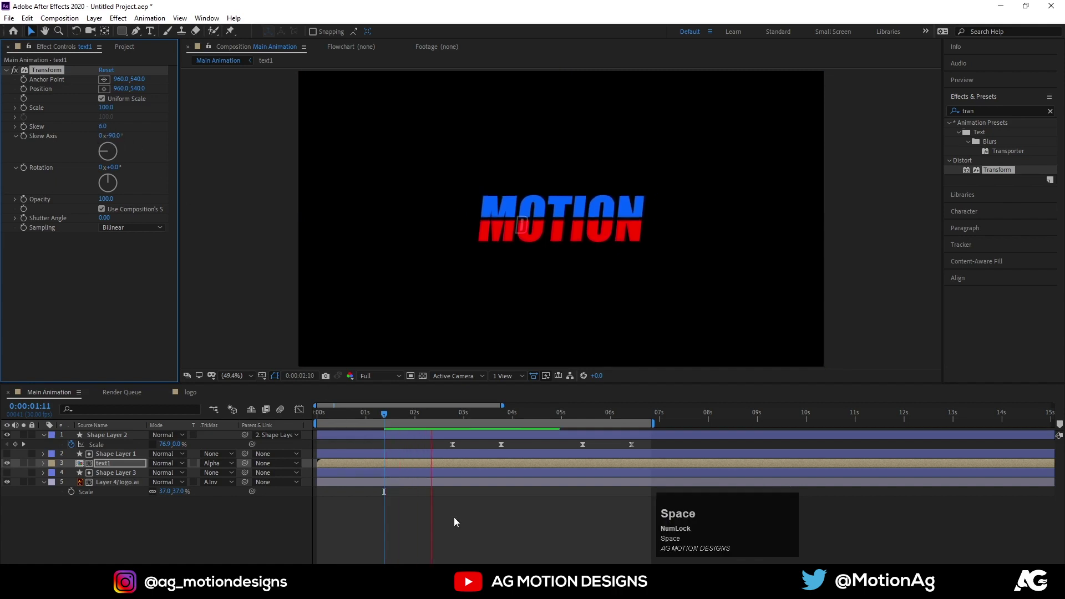
pyautogui.press('space')
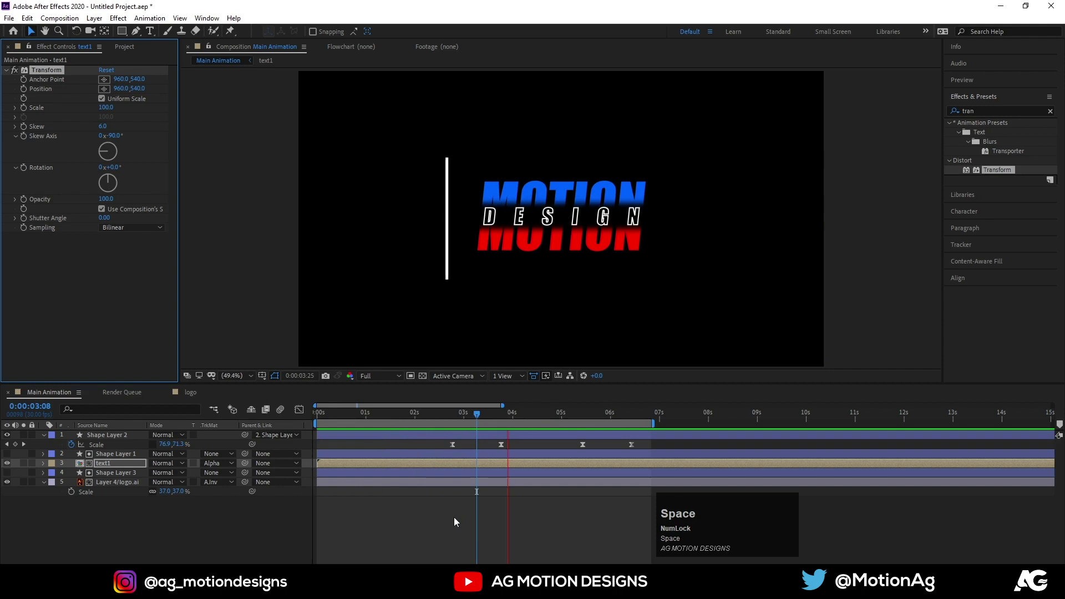
pyautogui.click(458, 422)
pyautogui.press('j')
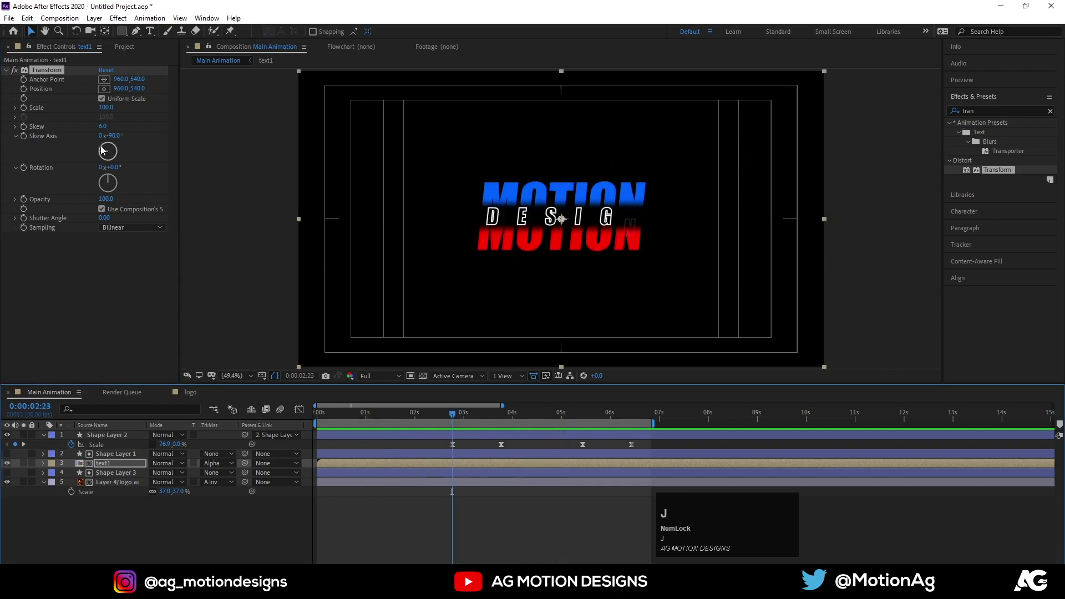
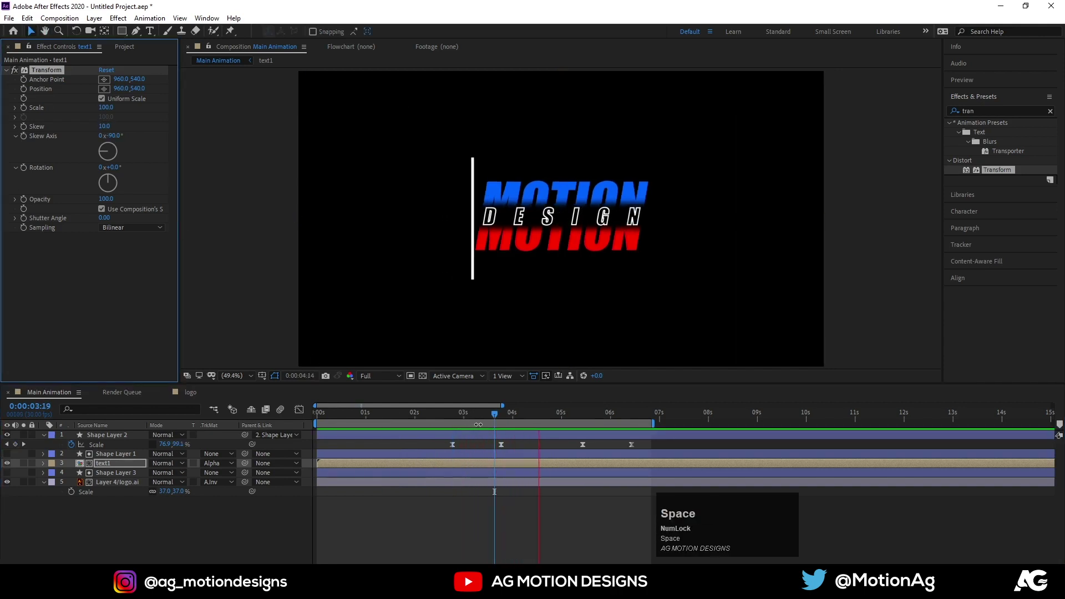
pyautogui.press('space')
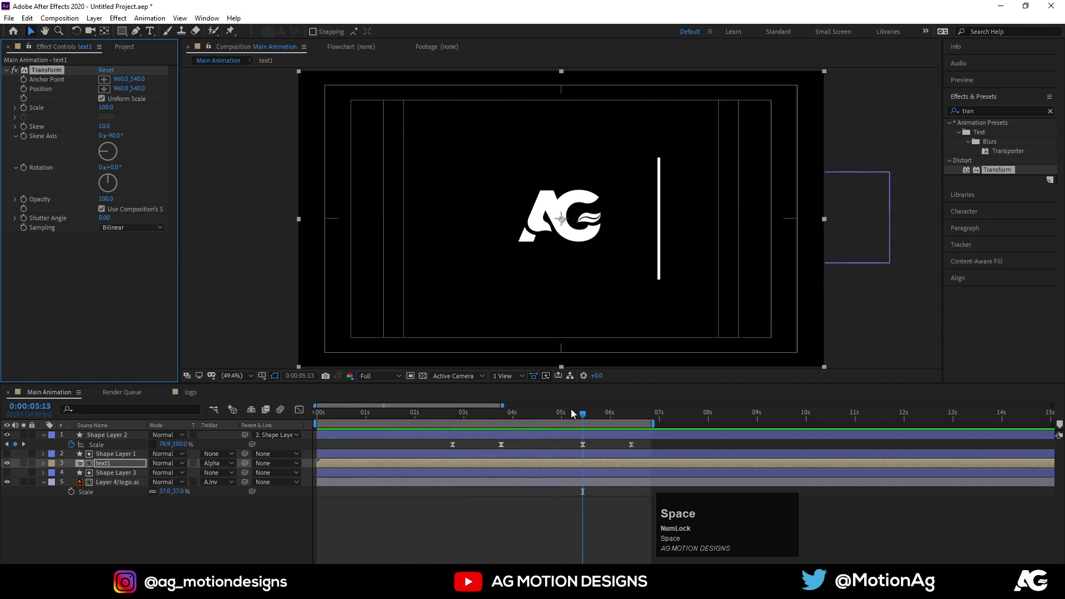
pyautogui.moveTo(555, 417); pyautogui.dragTo(472, 438)
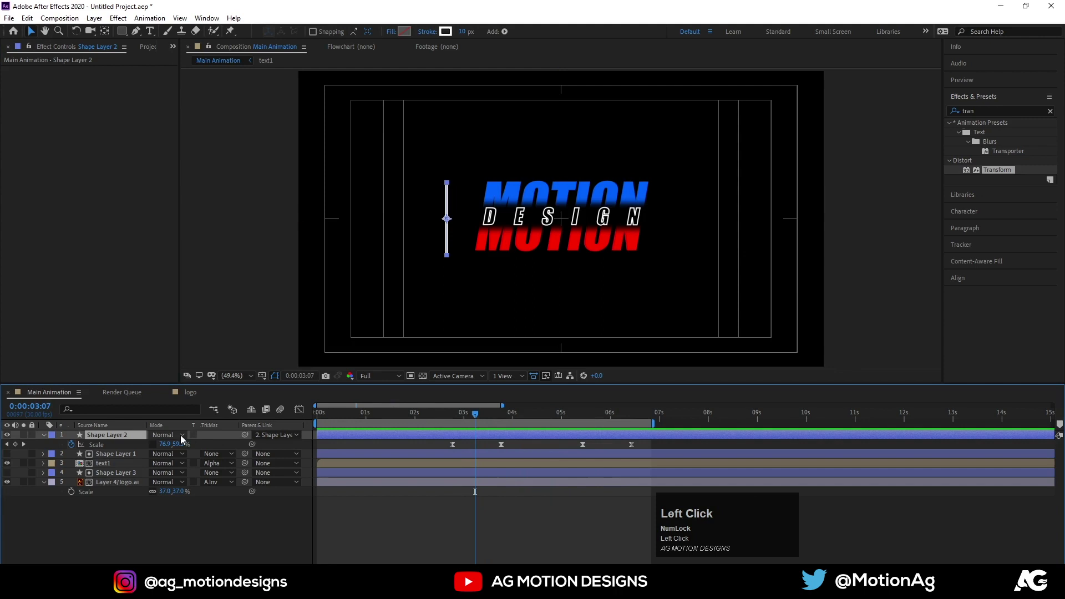
# Duplicate the white line twice and give the copies red and blue 5 px strokes.
pyautogui.press('ctrl+Num_Lock')
pyautogui.click(119, 437)
pyautogui.press('ctrl+d')
pyautogui.press('ctrl+d')
pyautogui.click(119, 444)
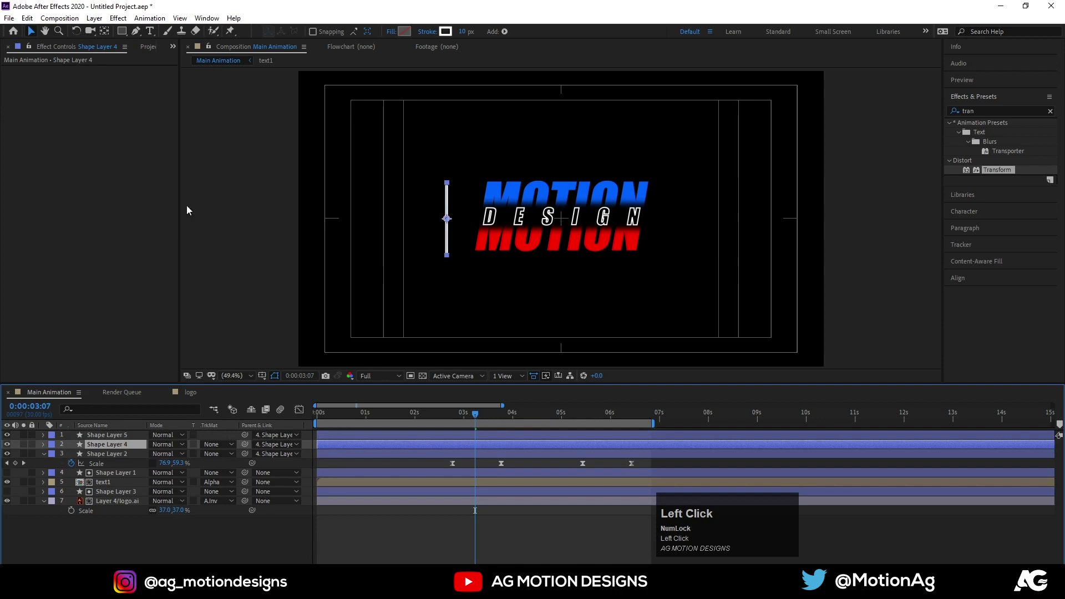
pyautogui.click(466, 39)
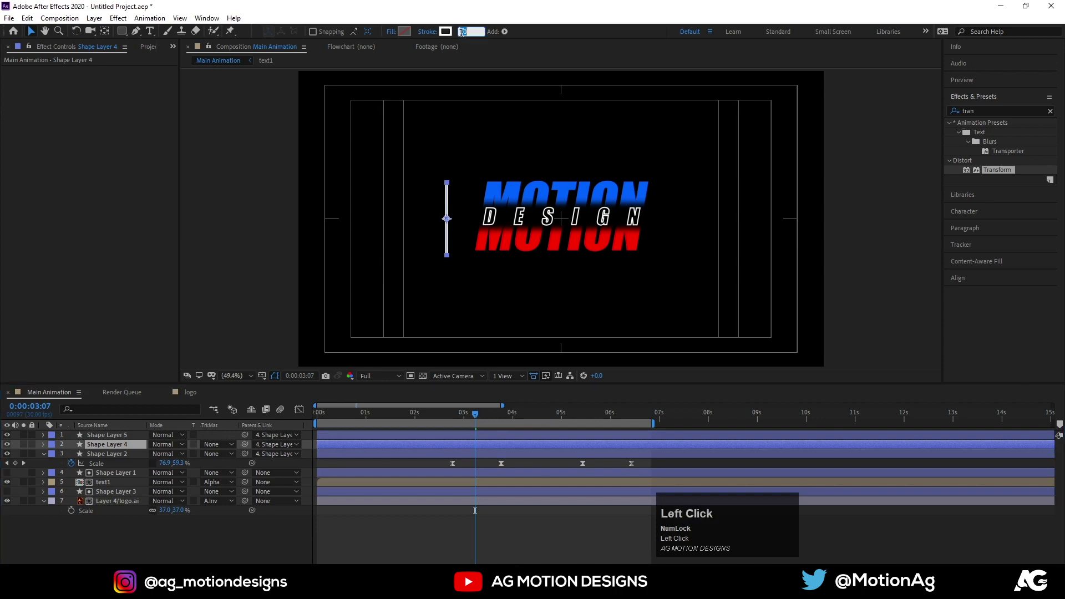
pyautogui.press('Return')
pyautogui.moveTo(452, 35); pyautogui.dragTo(365, 246)
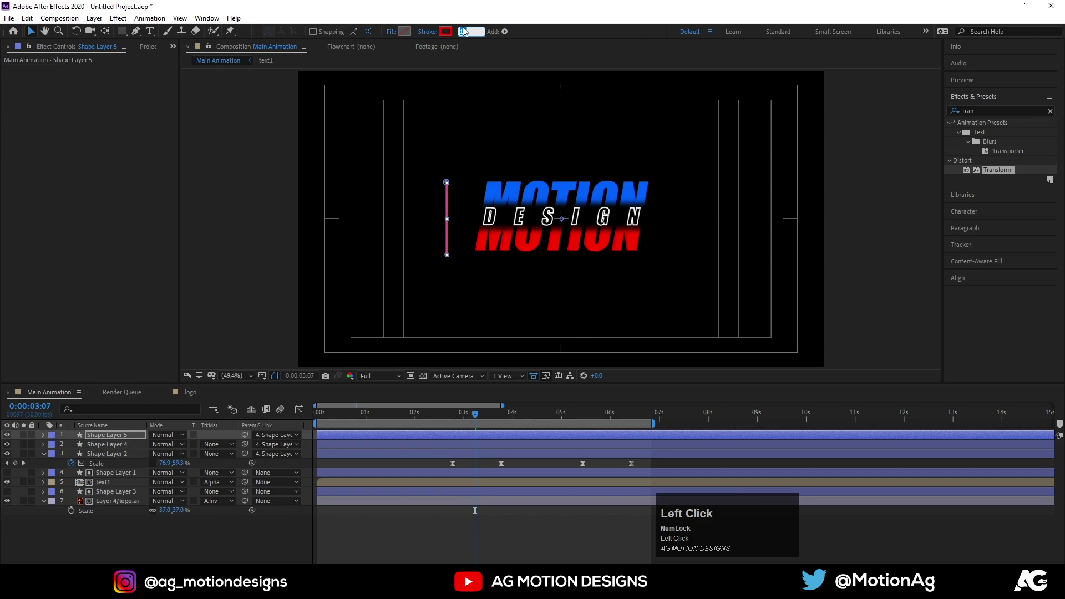
pyautogui.click(96, 450)
pyautogui.click(97, 440)
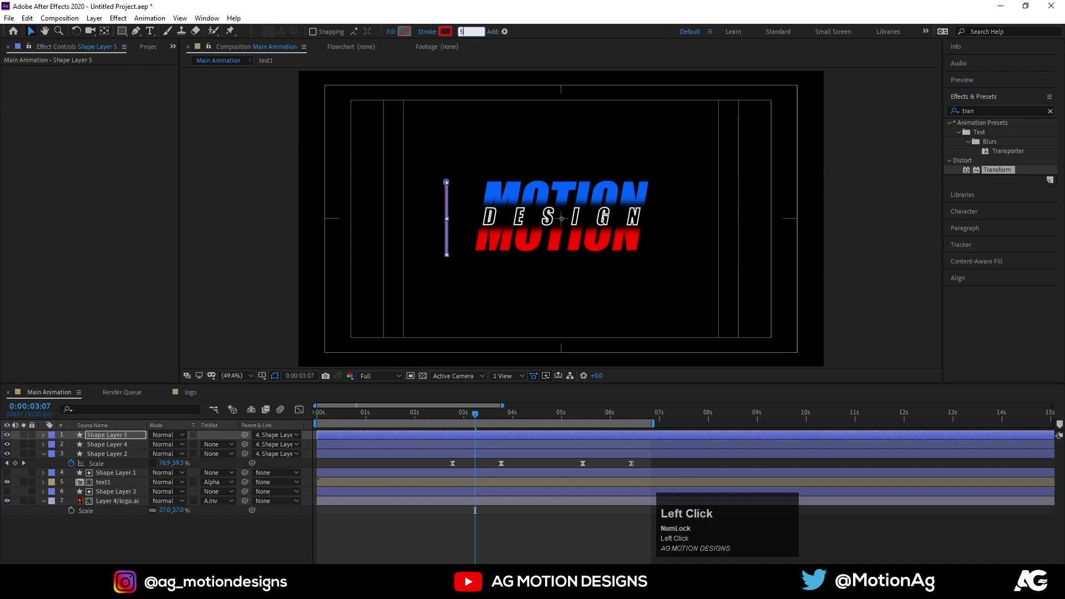
pyautogui.press('Return')
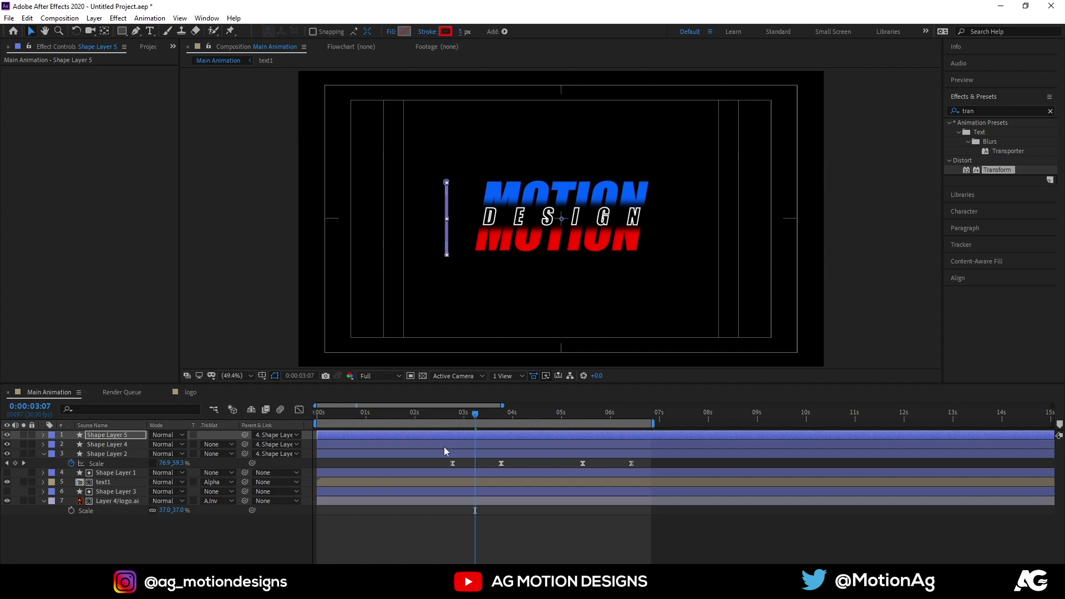
# Shift the coloured copies' layers and Scale keyframes a few frames later for a staggered wipe.
pyautogui.moveTo(455, 421); pyautogui.dragTo(352, 452)
pyautogui.press('space')
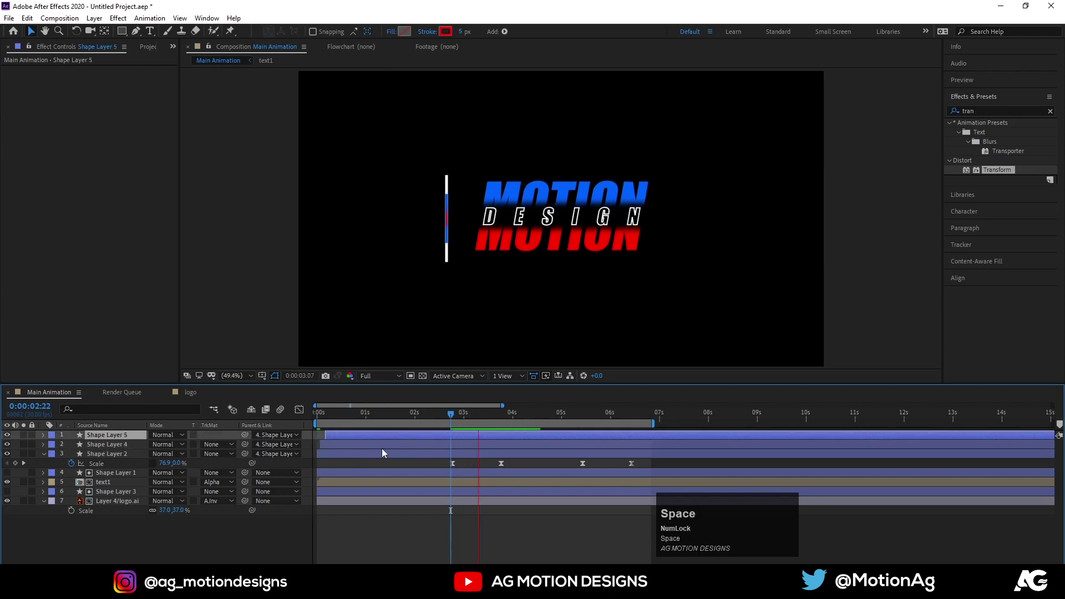
pyautogui.press('space')
pyautogui.click(466, 458)
pyautogui.press('u')
pyautogui.scroll(-3)
pyautogui.moveTo(479, 464); pyautogui.dragTo(466, 438)
pyautogui.press('ctrl+z')
pyautogui.click(471, 446)
# Preview the staggered line wipes and play the finished animation.
pyautogui.press('space')
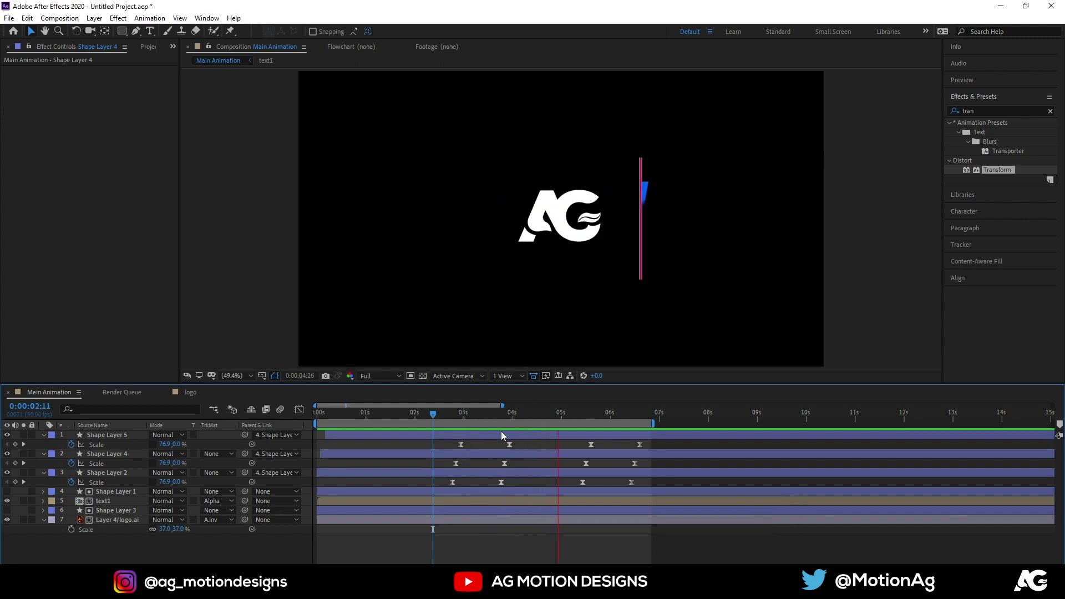
pyautogui.press('space')
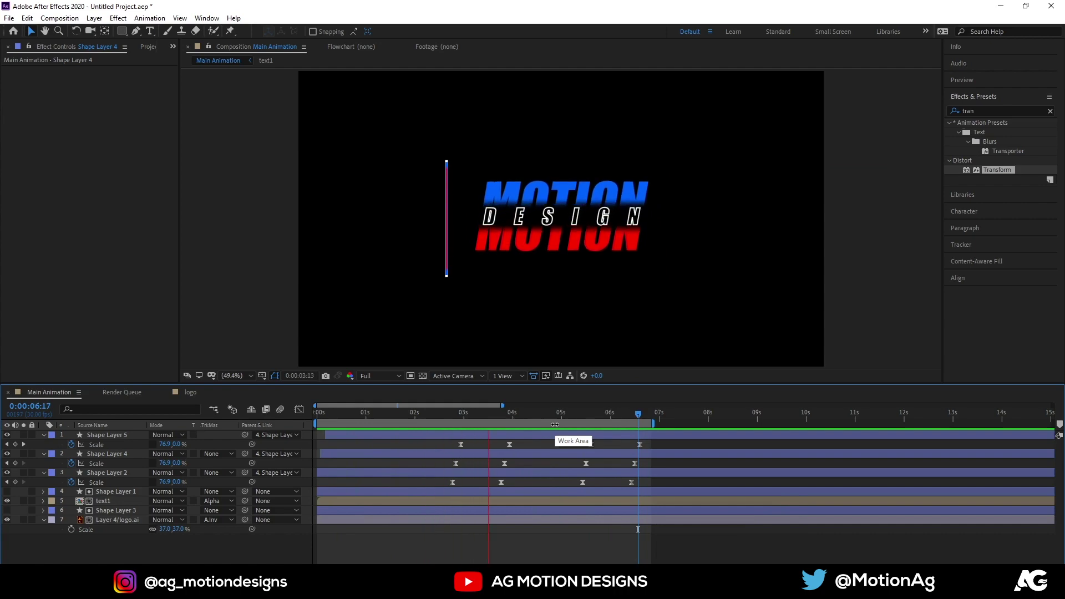
pyautogui.press('space')
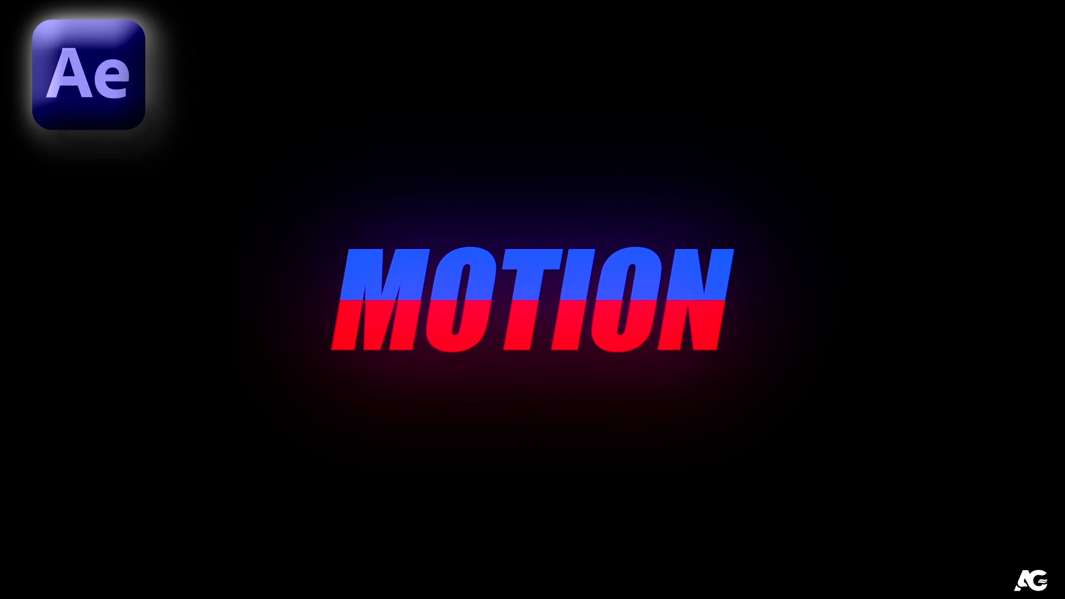